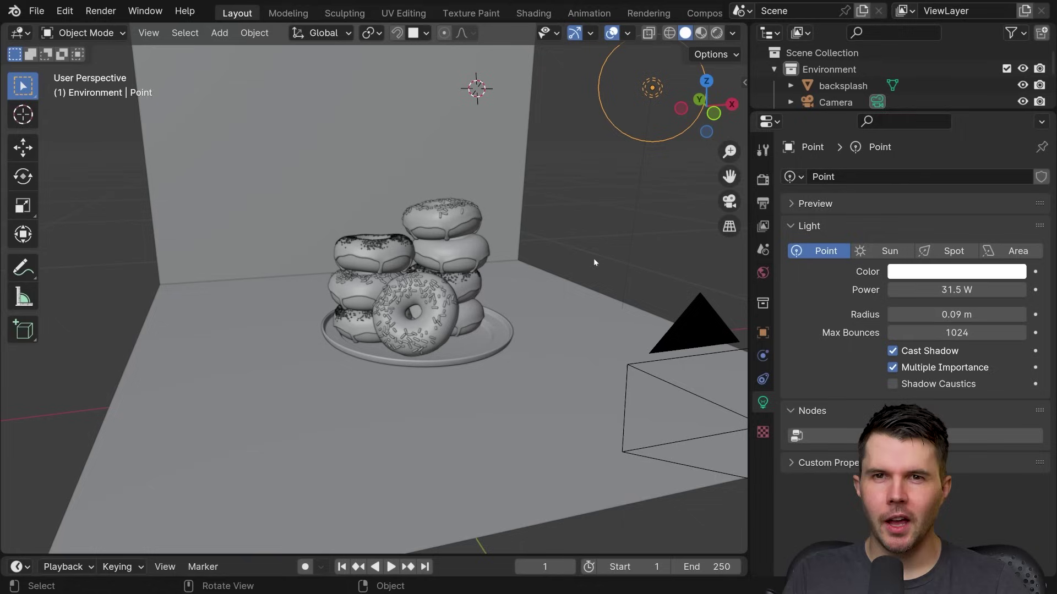
Step: Switch the viewport to Rendered shading to preview the donut scene's materials and lighting
key("z")
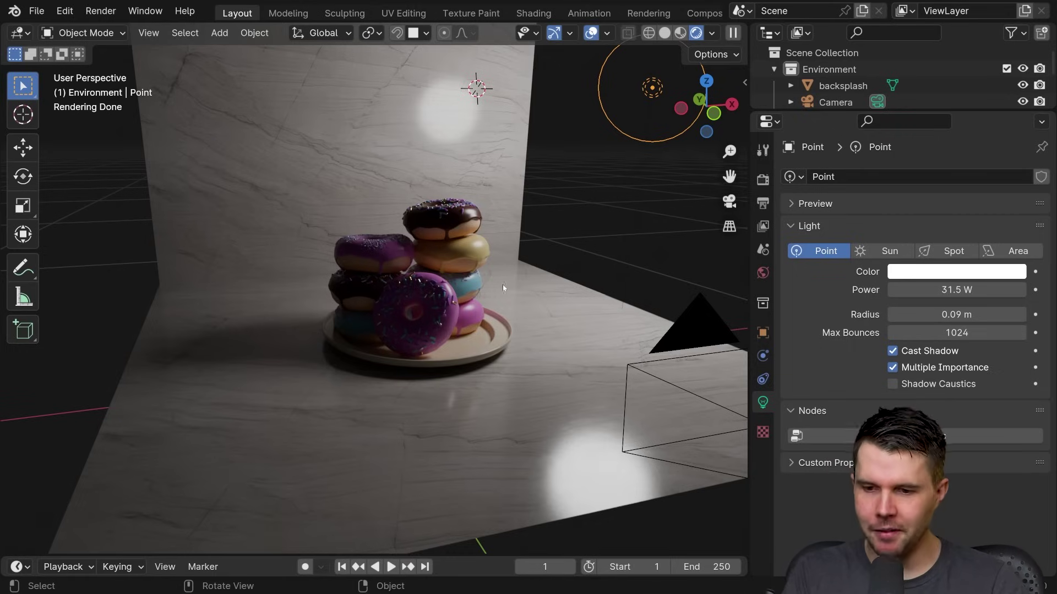
Step: Change the Point lamp to a Sun light and rotate it to a new angle
scroll("down", 3)
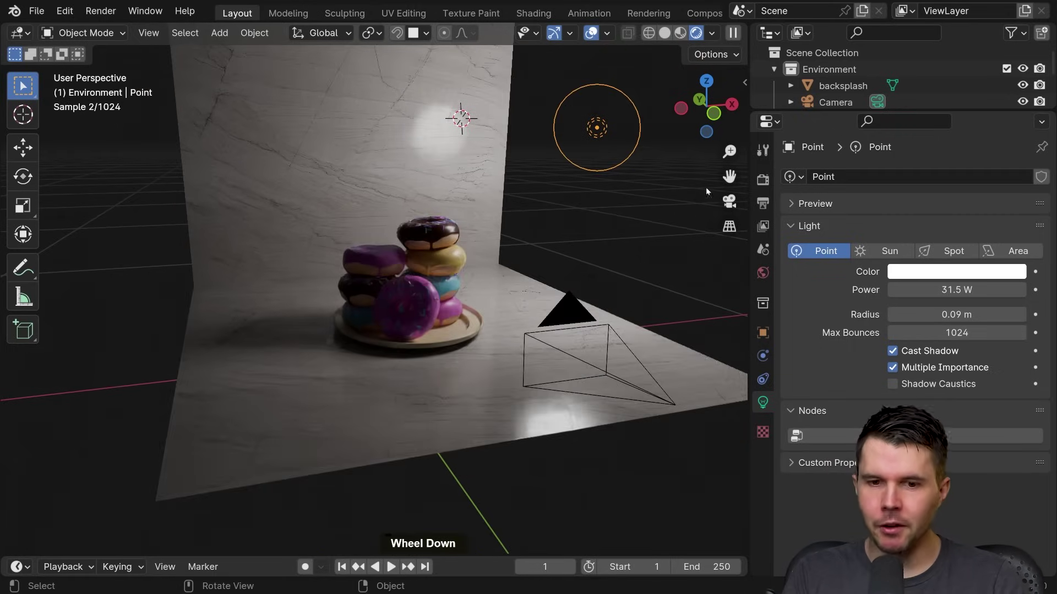
left_click(896, 251)
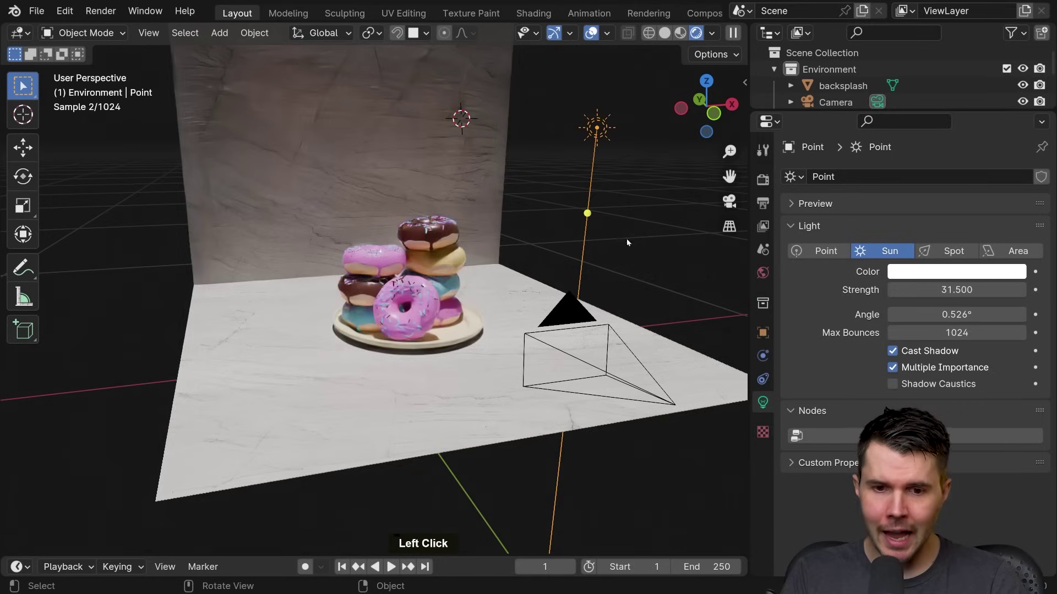
key("r")
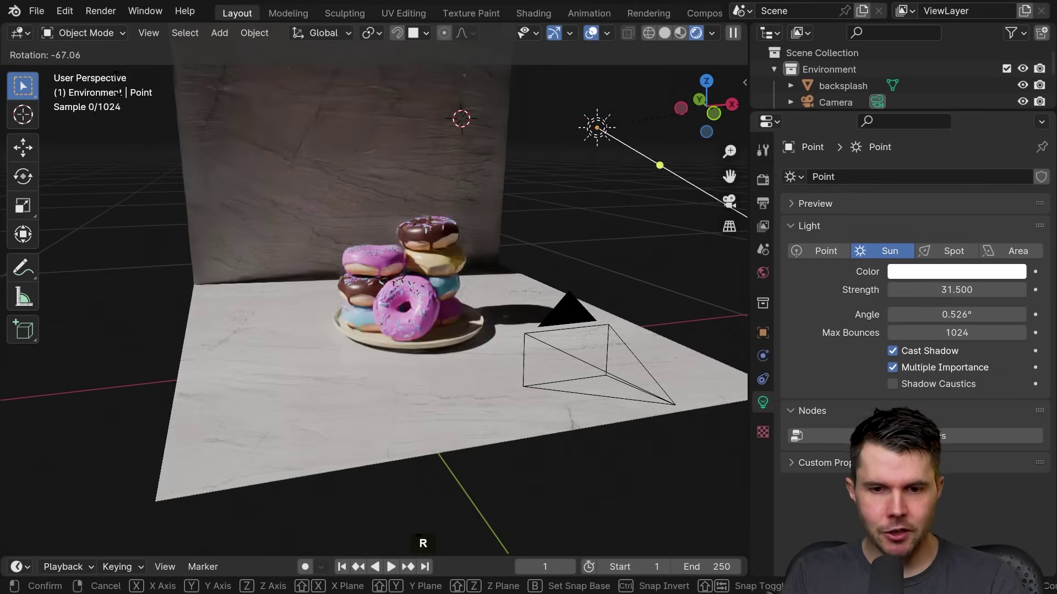
left_click(119, 542)
middle_click(468, 429)
Step: Delete the sun light and show the World background properties
scroll("down", 3)
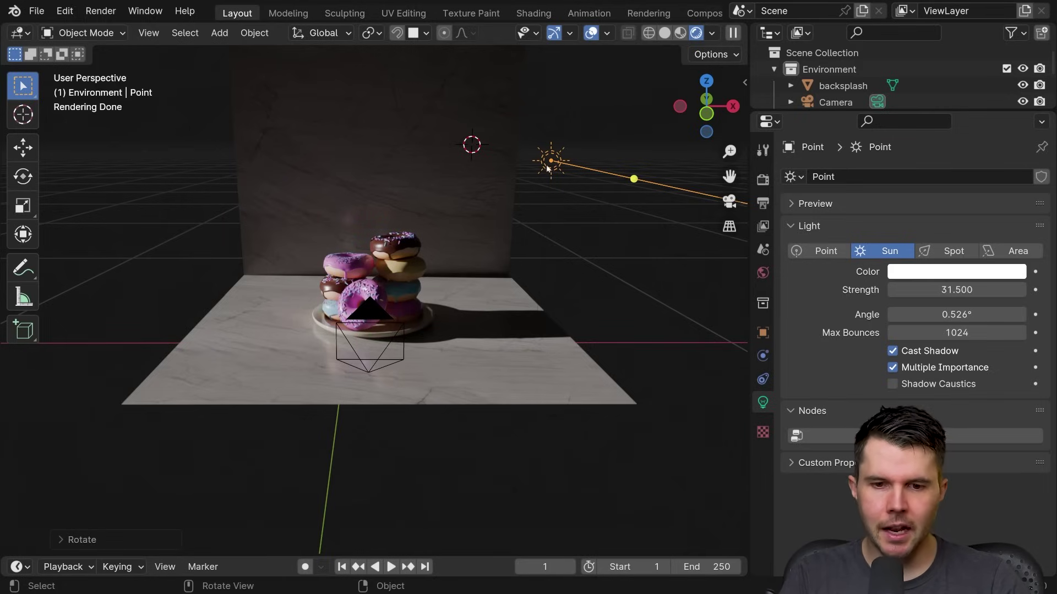
key("x")
left_click(583, 191)
scroll("up", 3)
Step: Set the world colour to a Nishita Sky Texture with -77.1° sun rotation, then show Render properties
middle_click(504, 245)
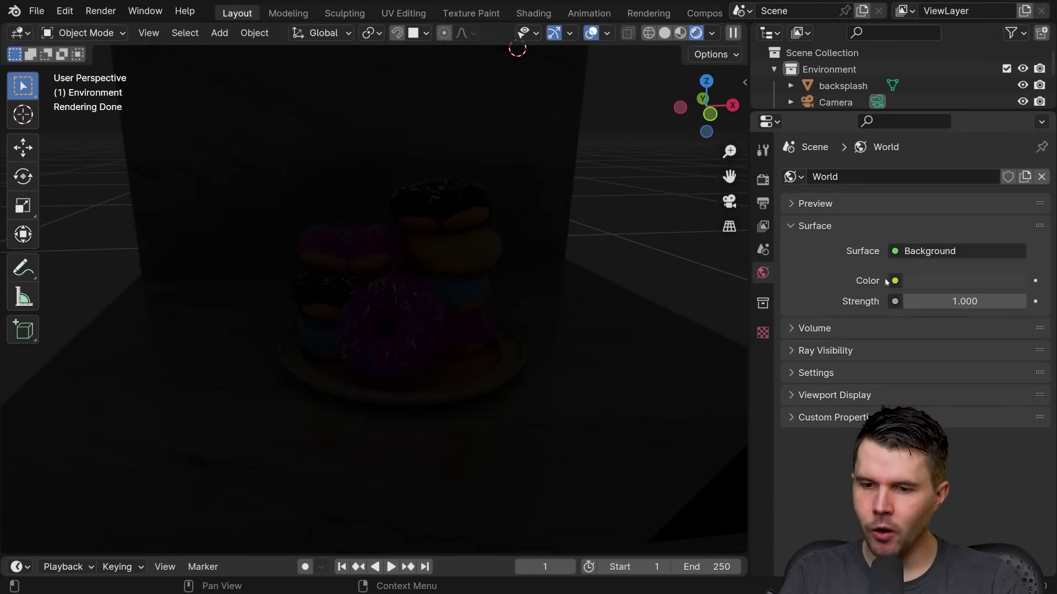
left_click(900, 284)
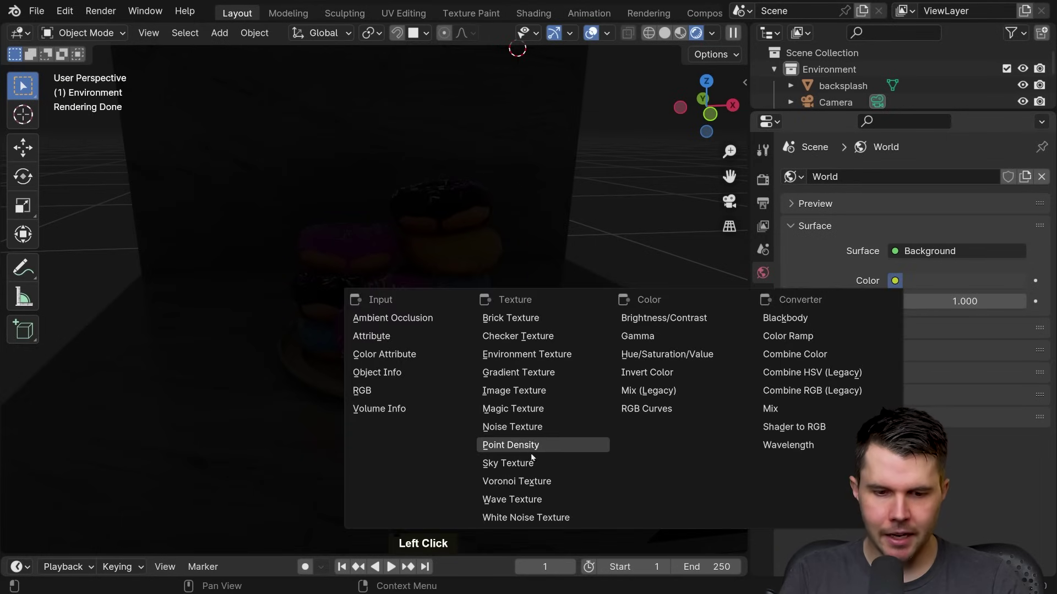
left_click(521, 464)
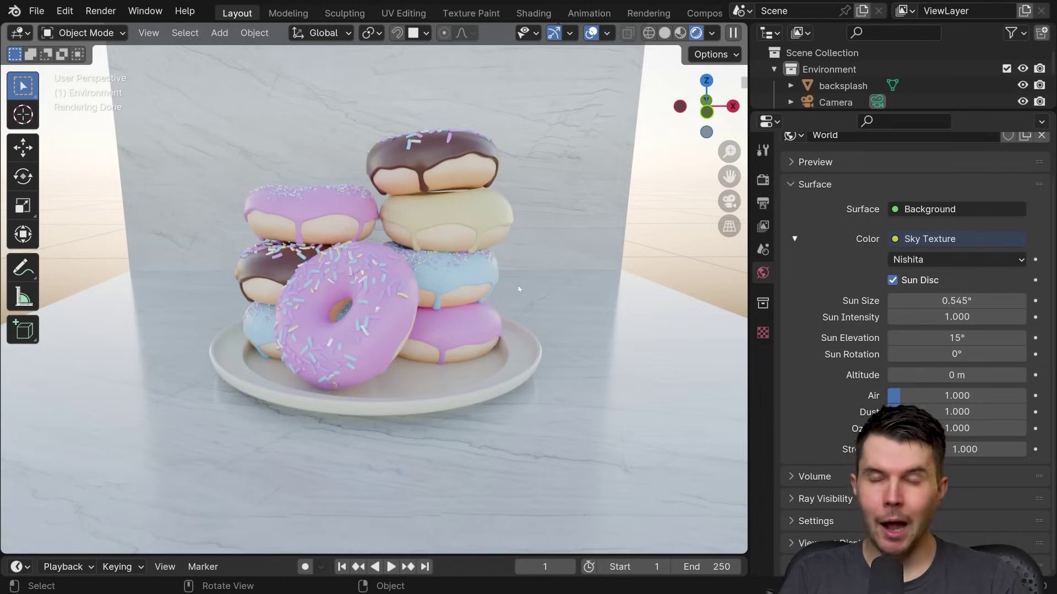
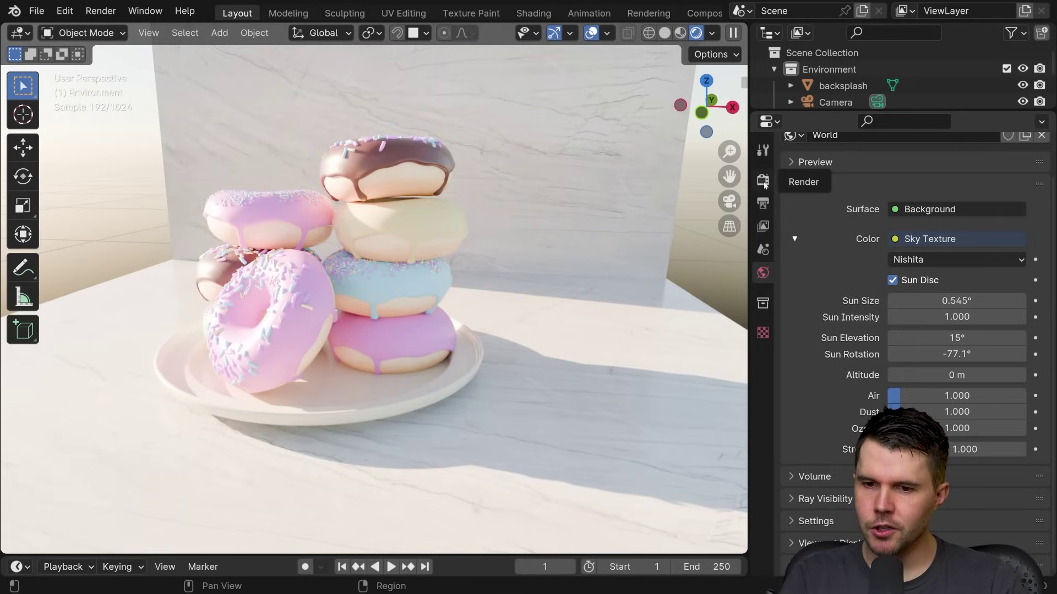
left_click(767, 184)
Step: Lower the Color Management exposure to about -2.8 for a darker, more saturated image
middle_click(834, 443)
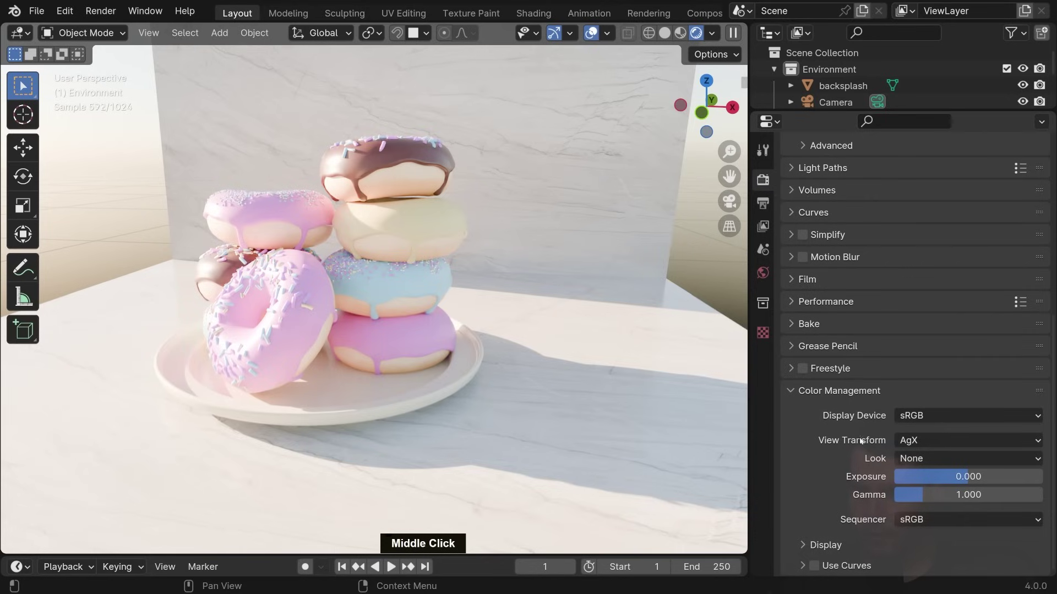
left_click(963, 479)
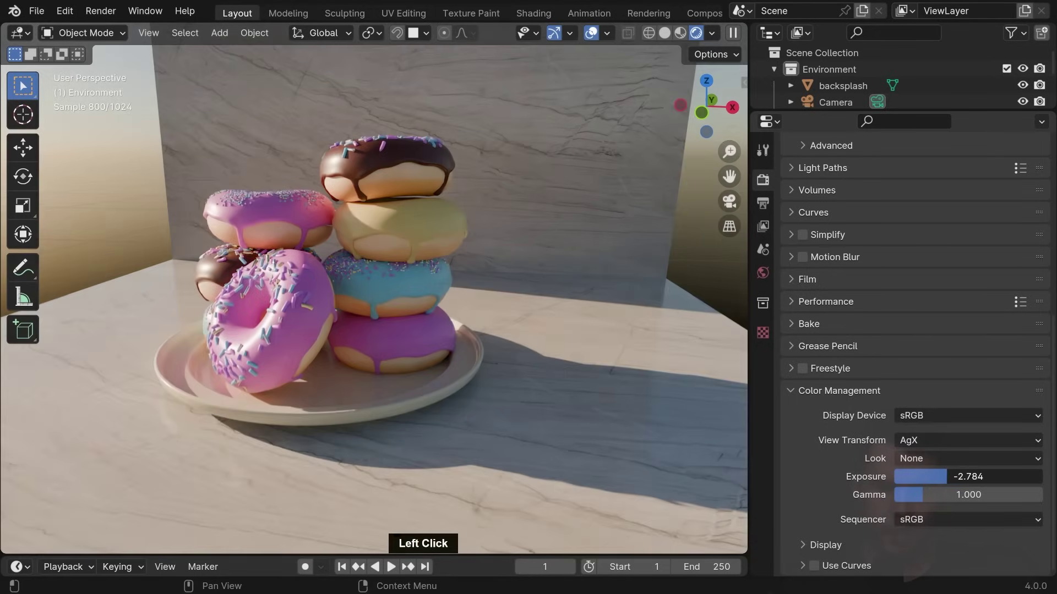
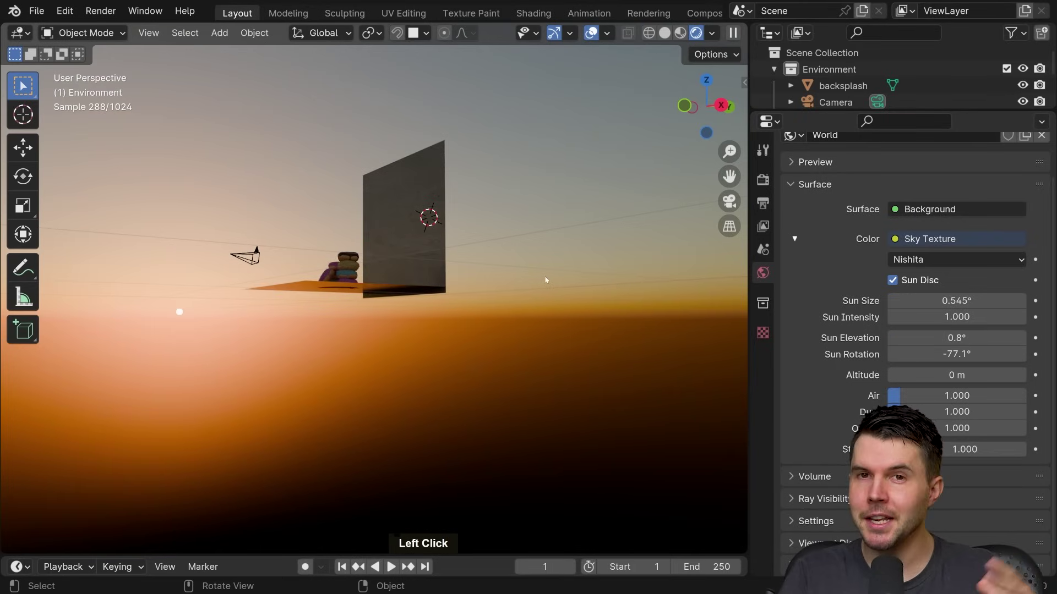
Step: Try several Sun Elevation values while checking the scene through the camera
key("KP_0")
scroll("up", 3)
middle_click(555, 264)
scroll("down", 3)
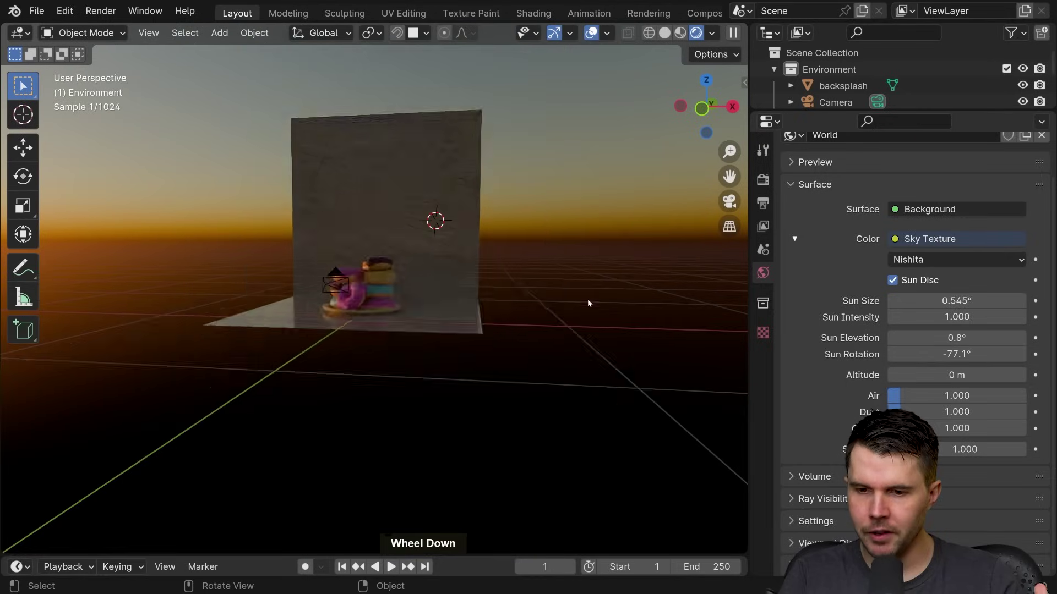
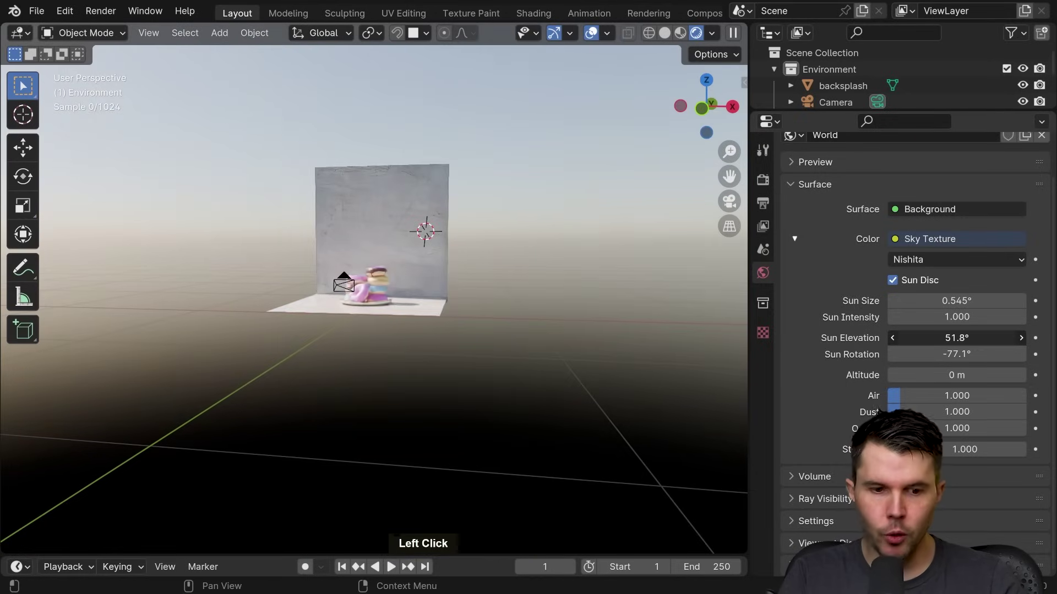
scroll("up", 3)
scroll("down", 3)
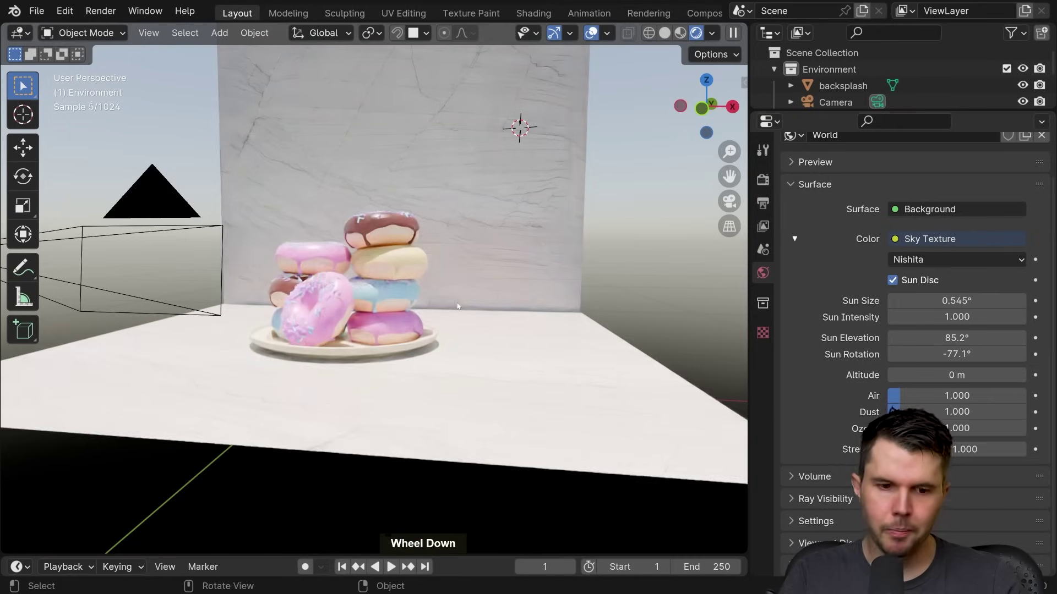
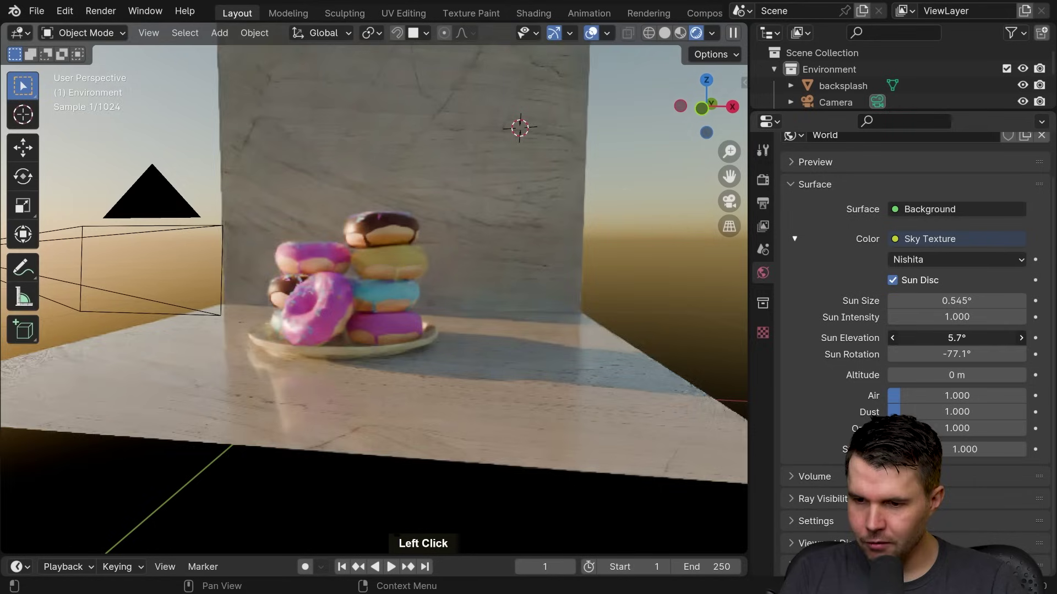
Step: Enter a Sun Elevation of 15° for warm low-angle light with long shadows
key("0")
key("5")
key("BackSpace")
key("BackSpace")
key("1")
key("Return")
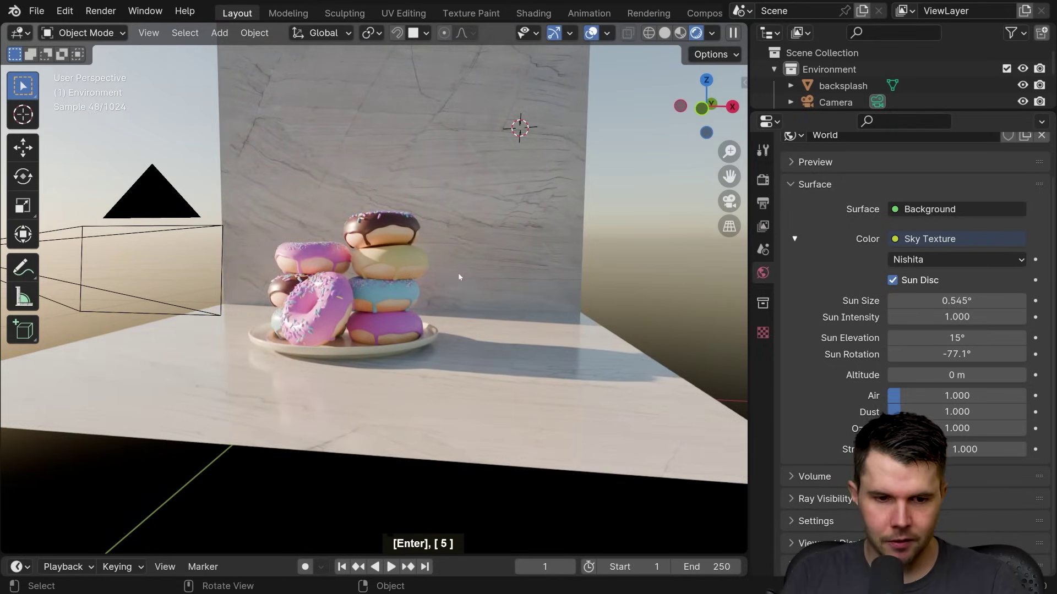
middle_click(591, 317)
scroll("up", 3)
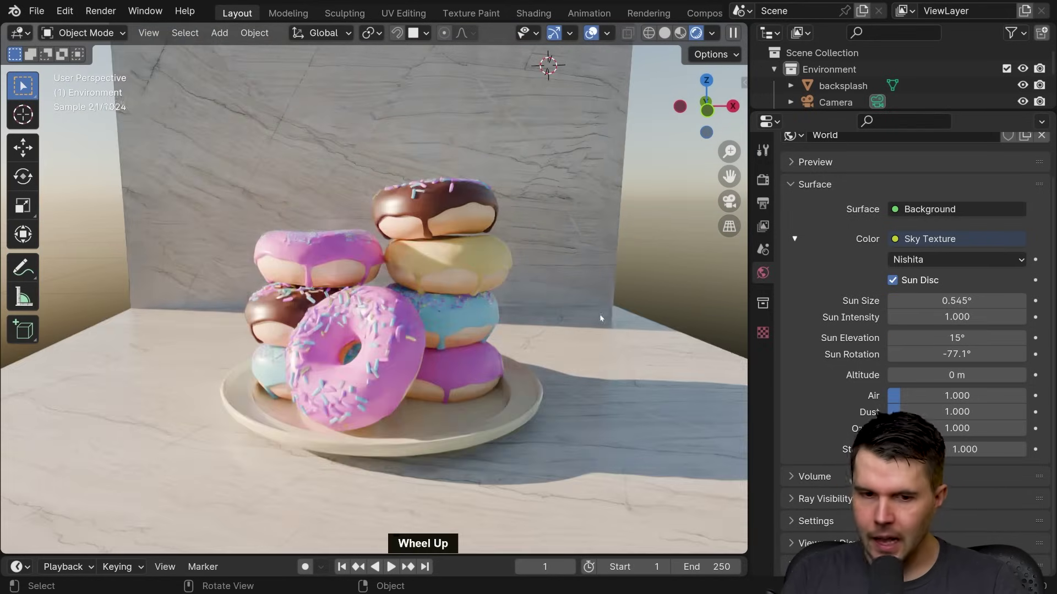
Step: Inspect the donut sprinkles up close and enlarge the Nishita Sun Size to 2.44°
middle_click(564, 303)
middle_click(560, 255)
middle_click(562, 257)
middle_click(563, 271)
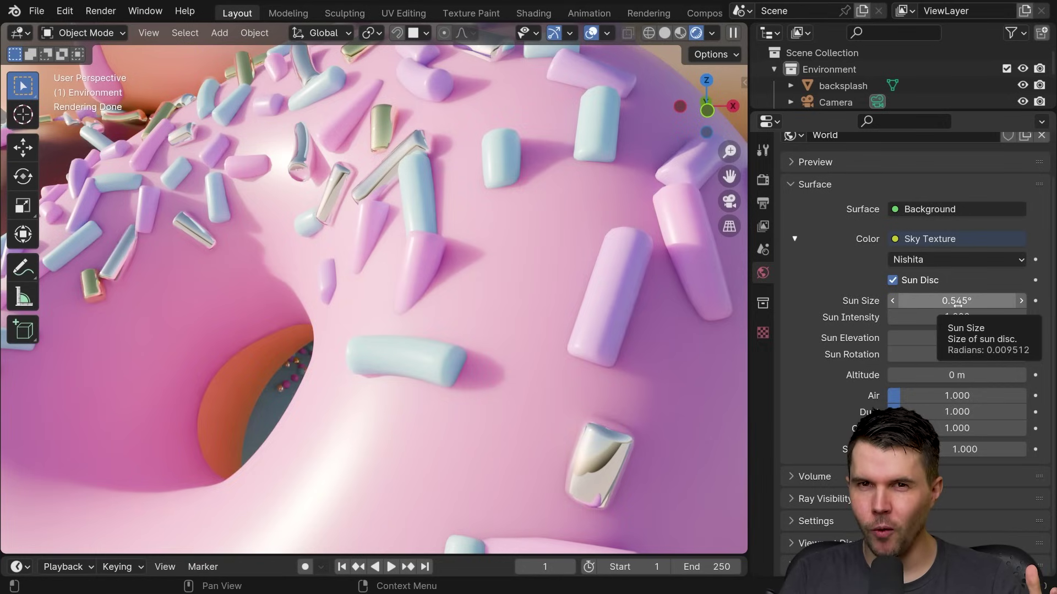
scroll("down", 3)
middle_click(455, 341)
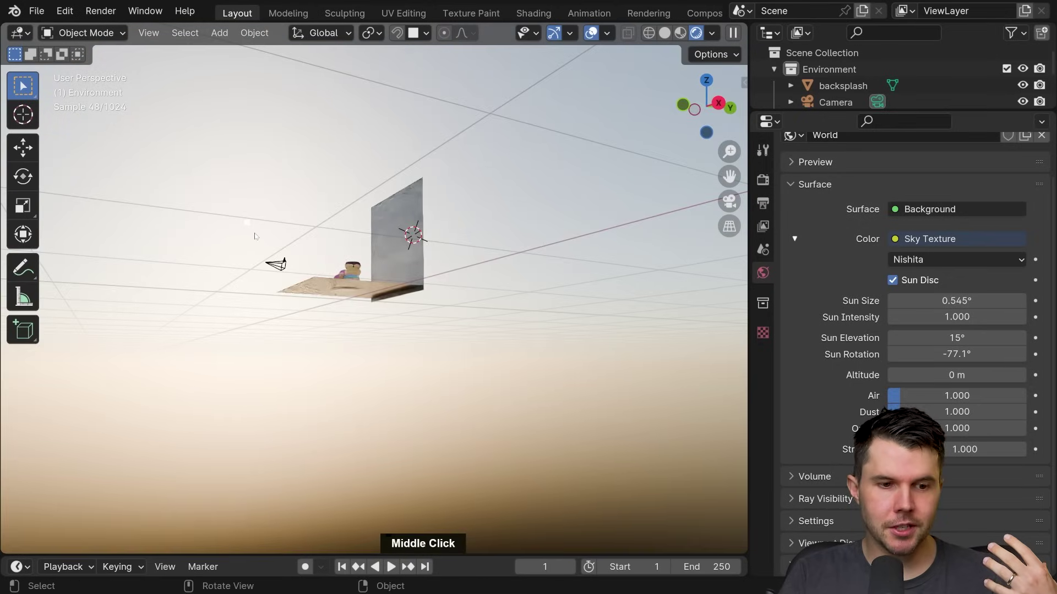
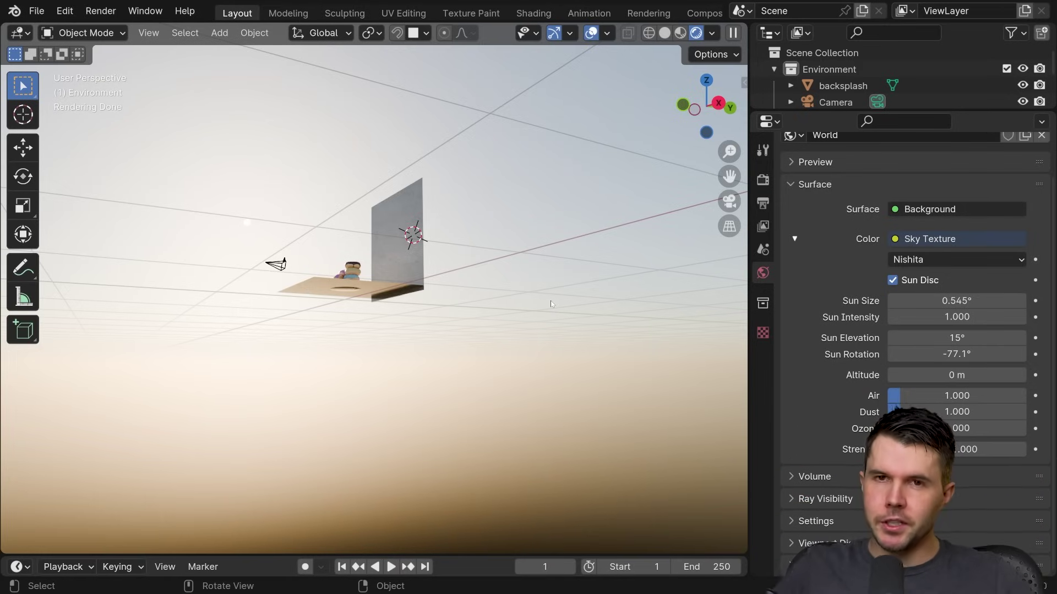
Step: Check the softened shadows through the scene camera
key("KP_0")
scroll("up", 3)
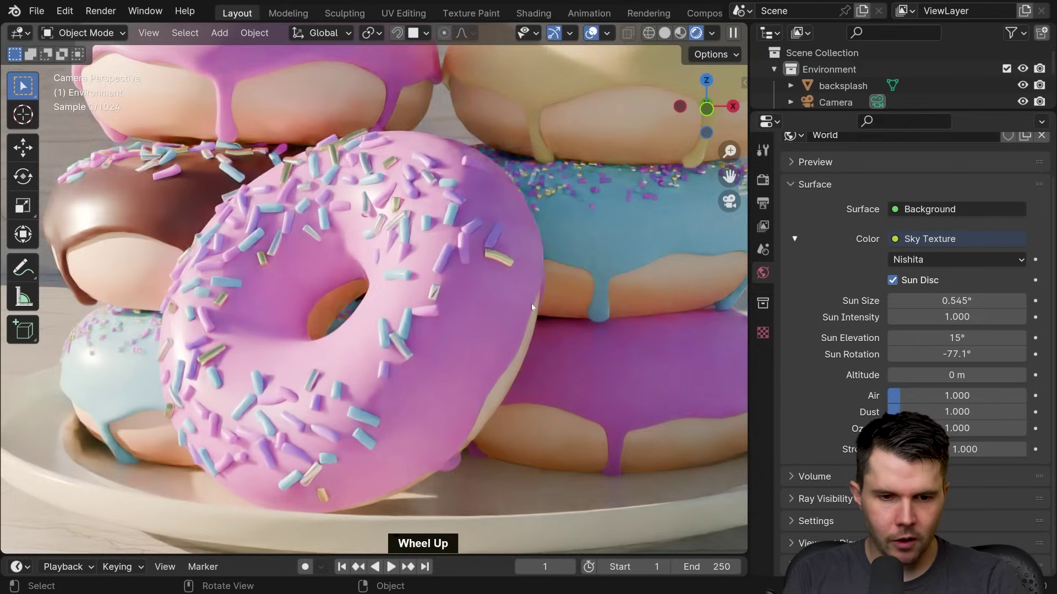
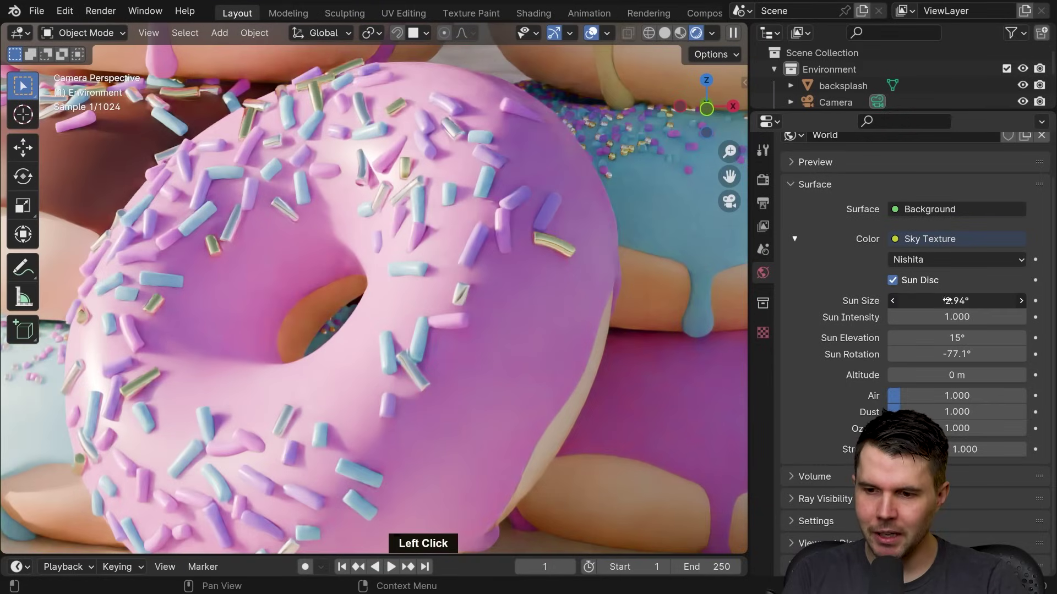
scroll("up", 3)
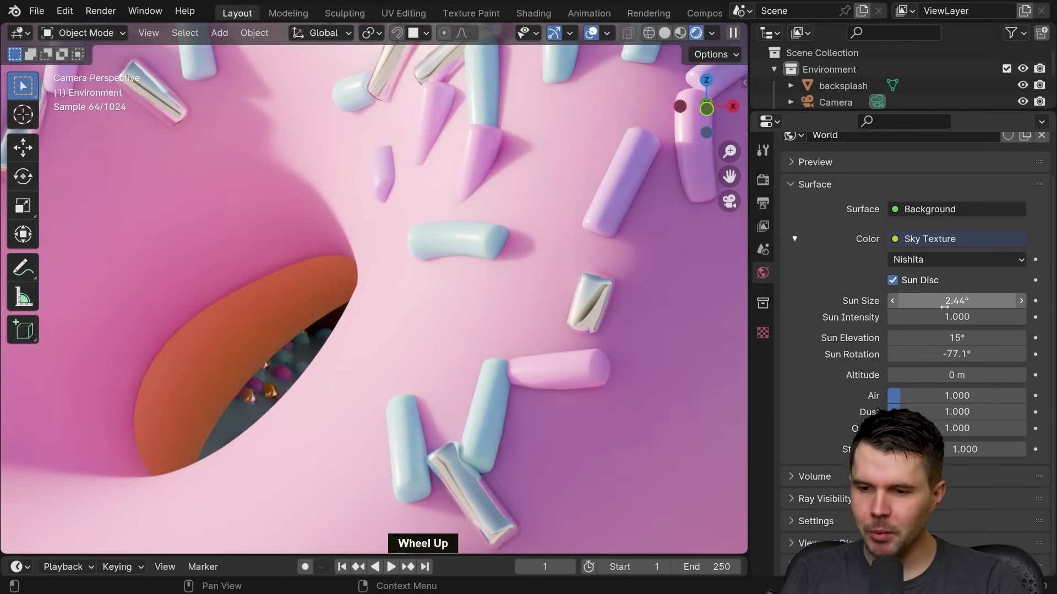
scroll("up", 3)
scroll("down", 3)
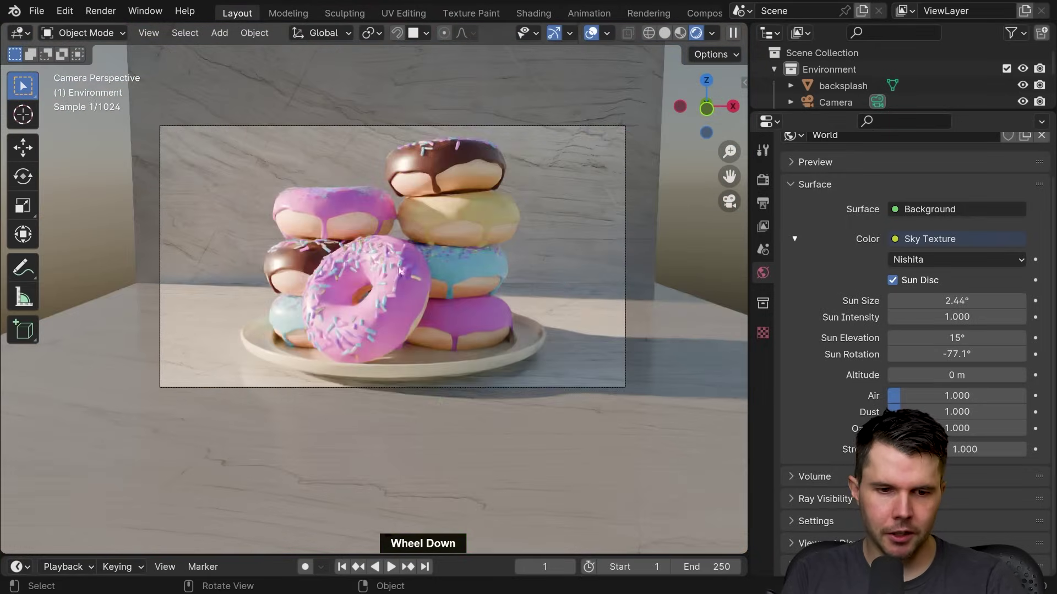
middle_click(402, 276)
scroll("up", 3)
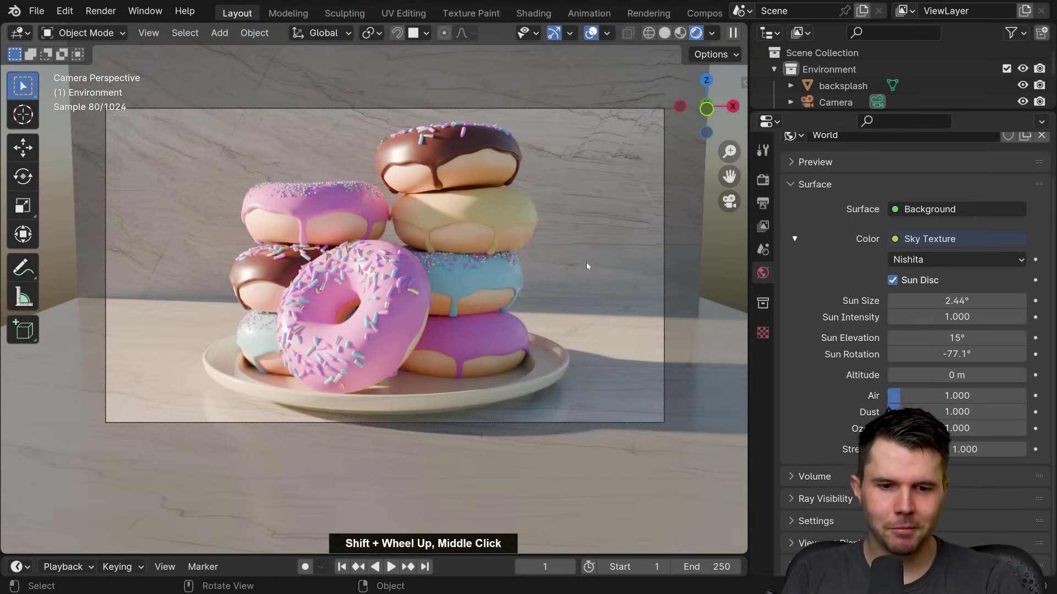
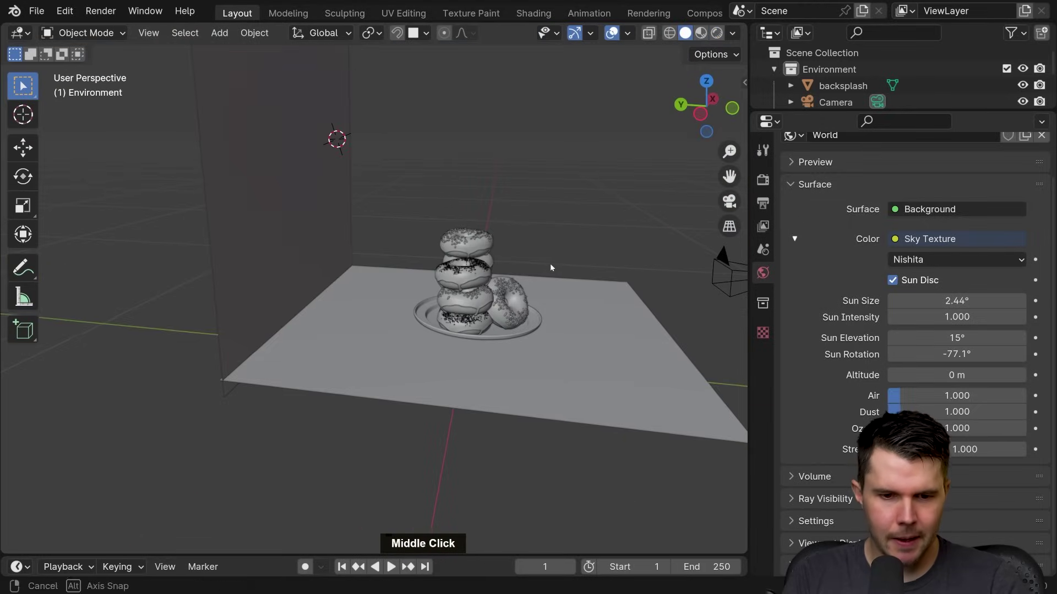
Step: Select the backsplash floor-and-wall piece behind the donut plate
left_click(508, 333)
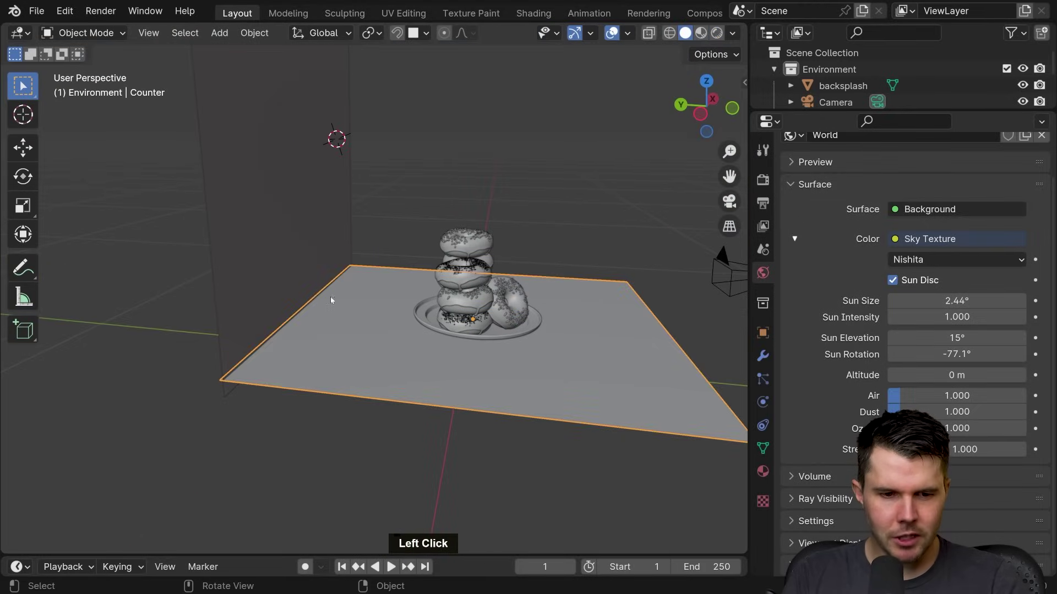
double_click(284, 277)
scroll("down", 3)
middle_click(381, 316)
left_click(393, 317)
left_click(317, 287)
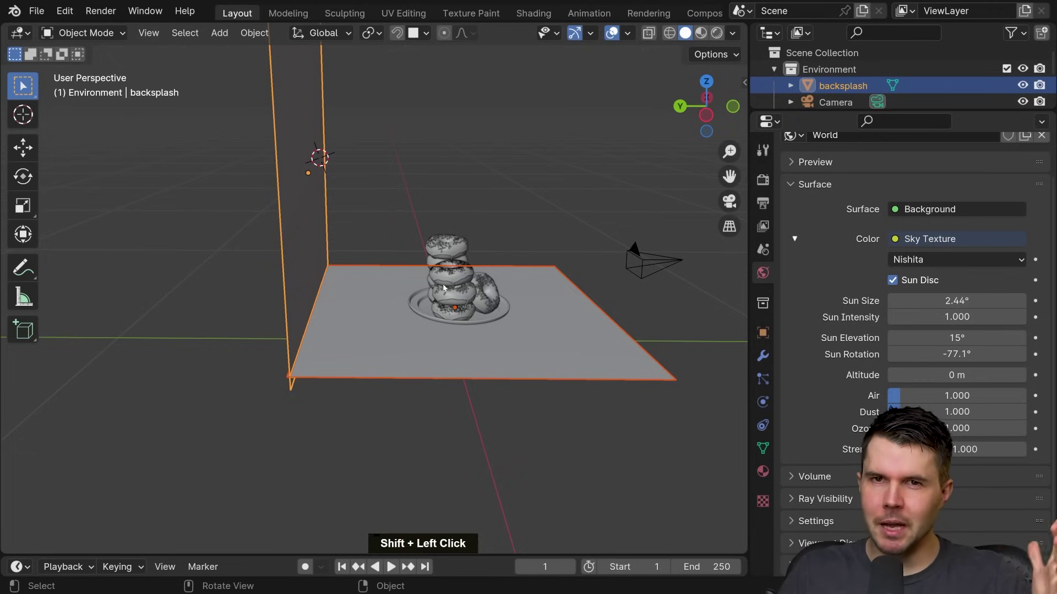
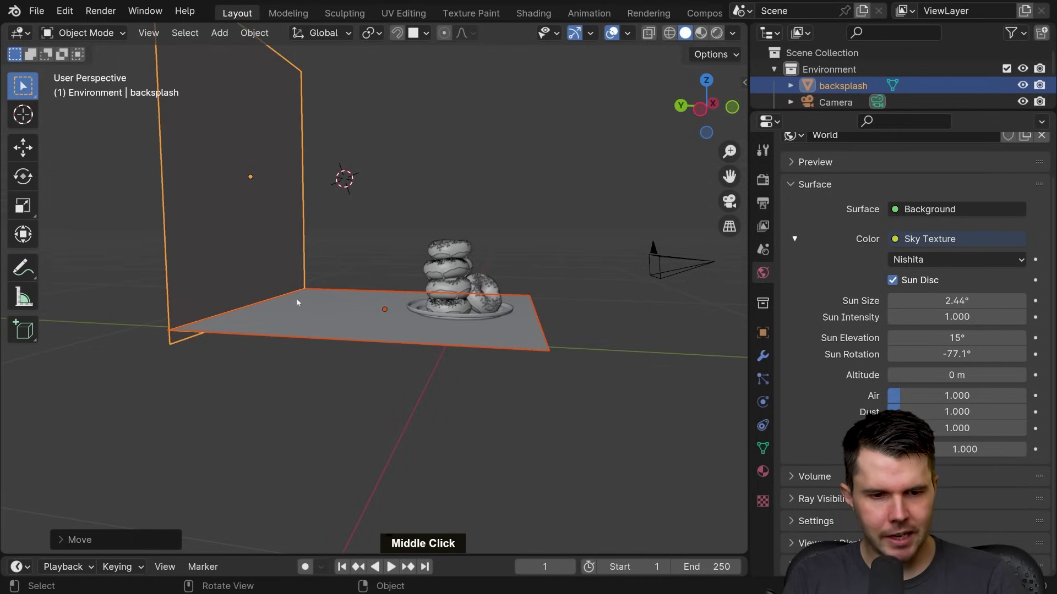
Step: Scale the backsplash up slightly so it extends past the camera frame
middle_click(645, 334)
key("s")
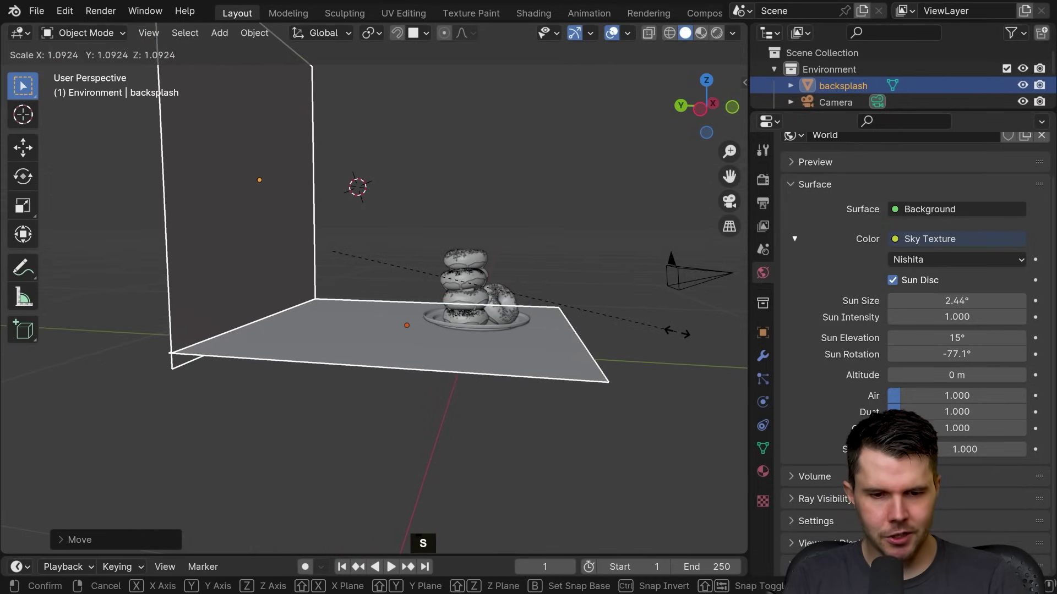
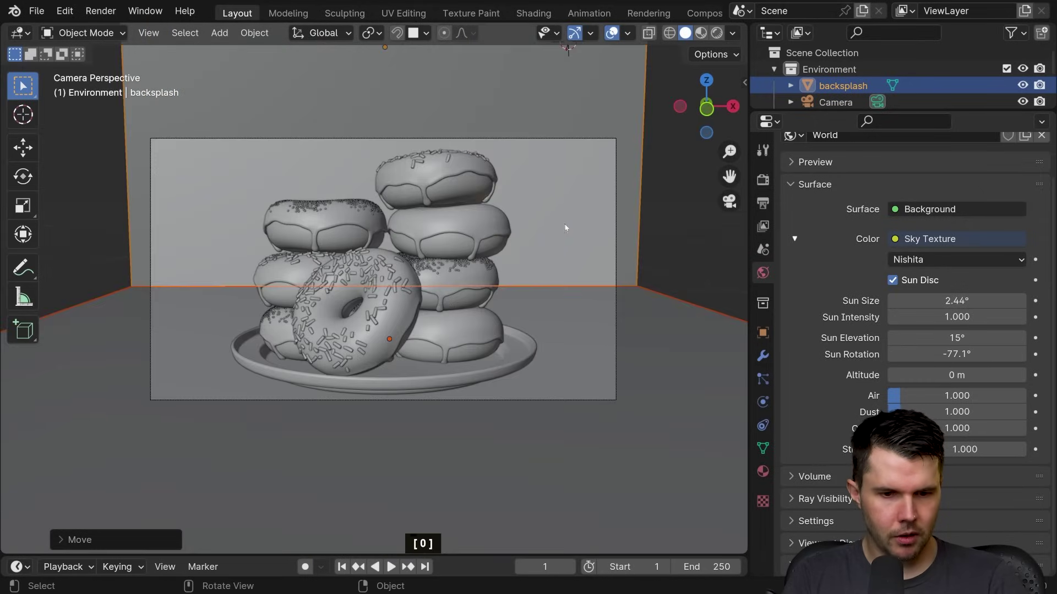
middle_click(506, 220)
scroll("down", 3)
middle_click(424, 263)
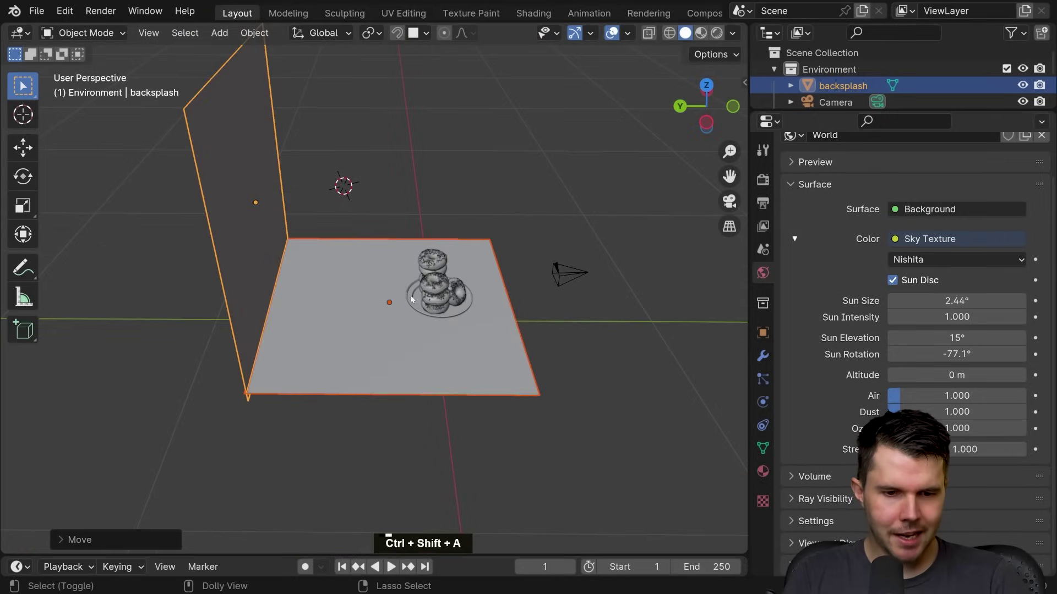
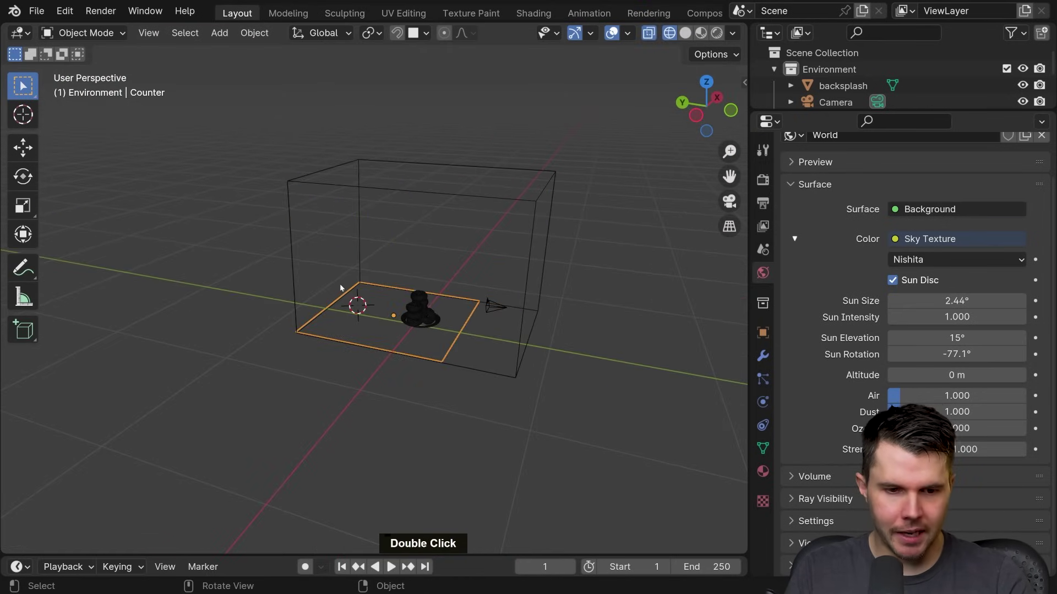
Step: Select the enclosing box and scale it down to fit the scene
left_click(347, 296)
double_click(348, 297)
left_click(465, 330)
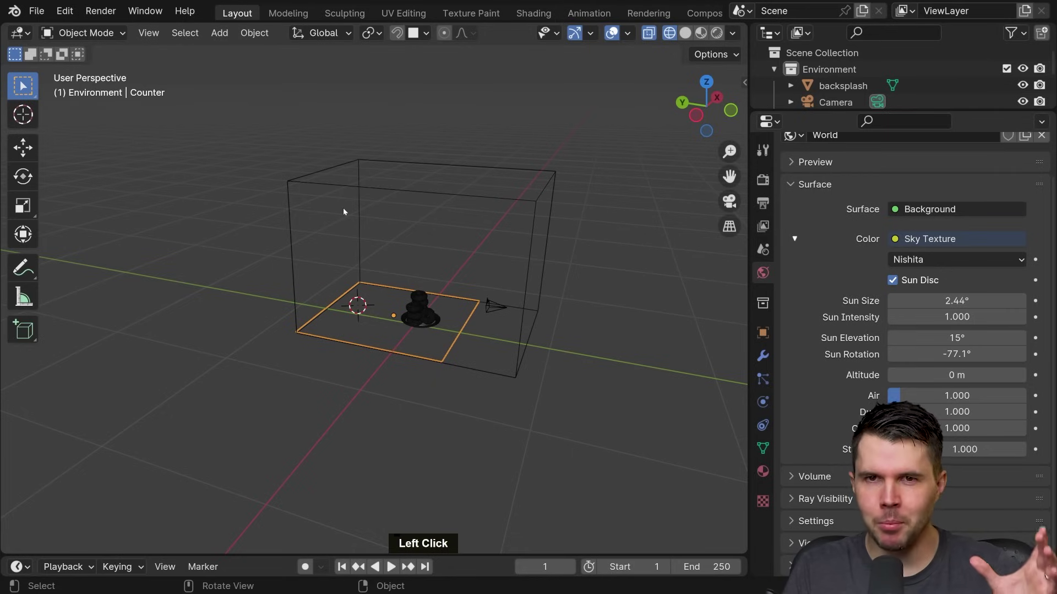
left_click(383, 191)
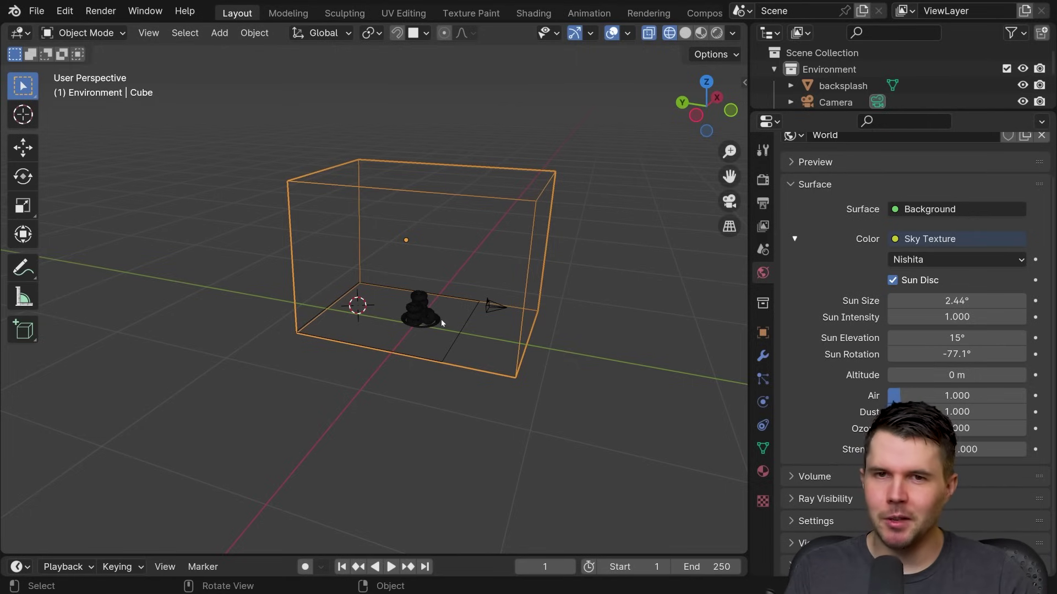
Step: In Edit Mode pick the floor and one side face and bring up Delete > Faces
scroll("up", 3)
scroll("down", 3)
middle_click(397, 285)
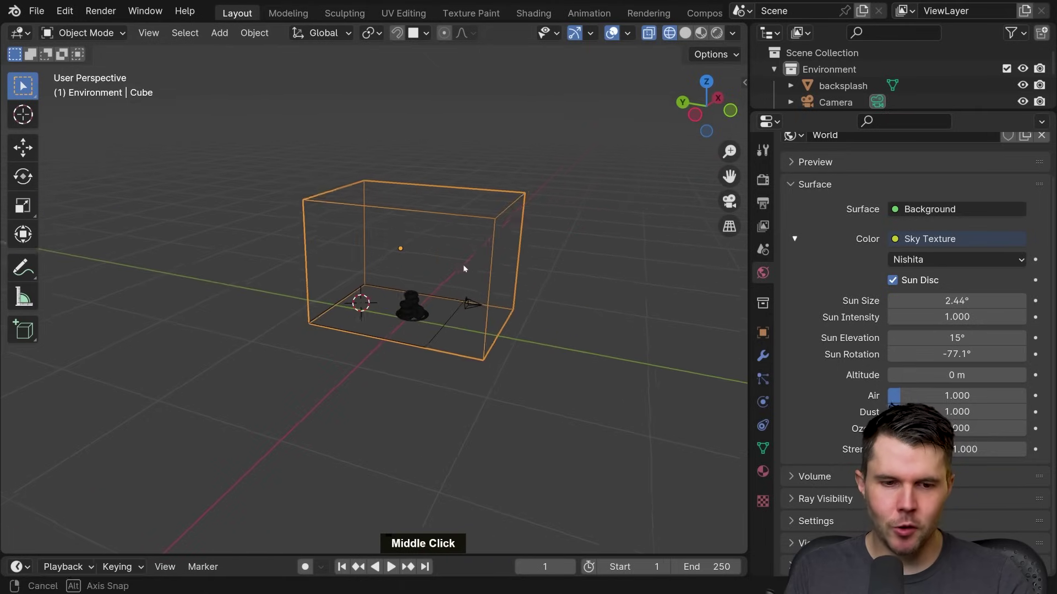
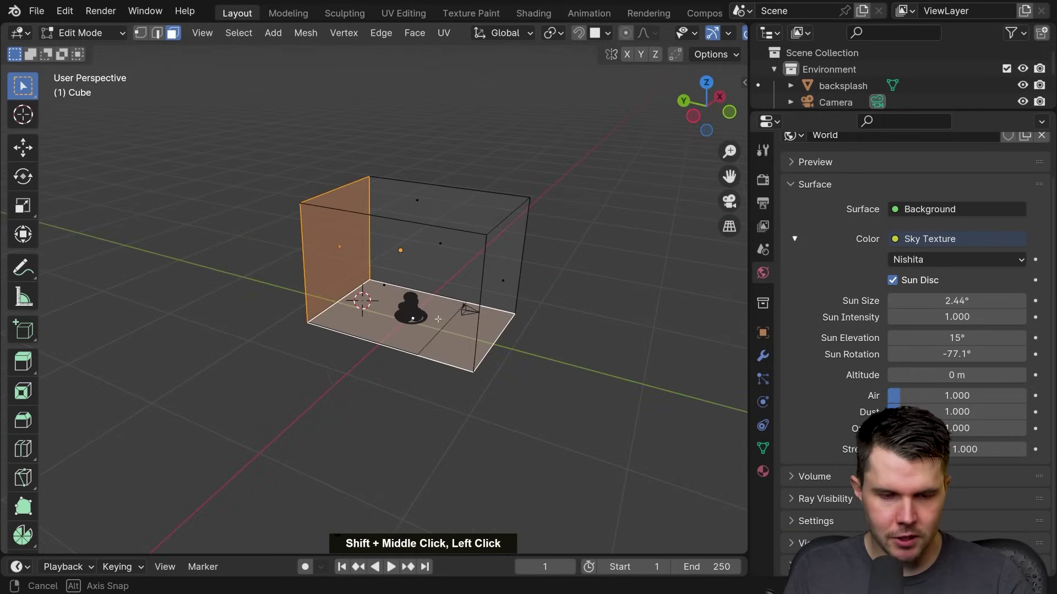
key("x")
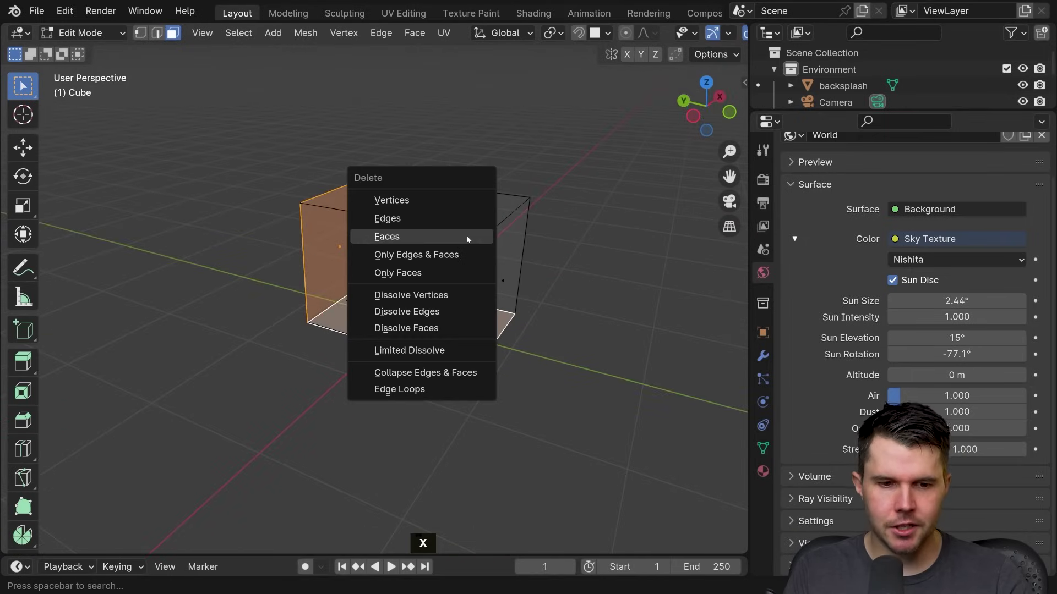
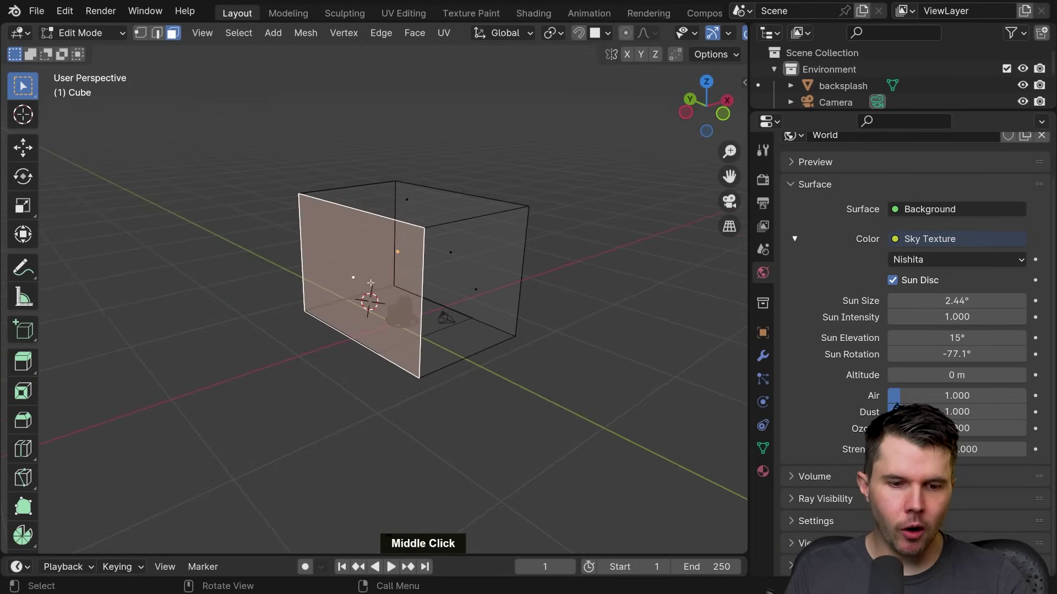
Step: Inset the box's front face and delete its centre to leave a framed window opening
scroll("up", 3)
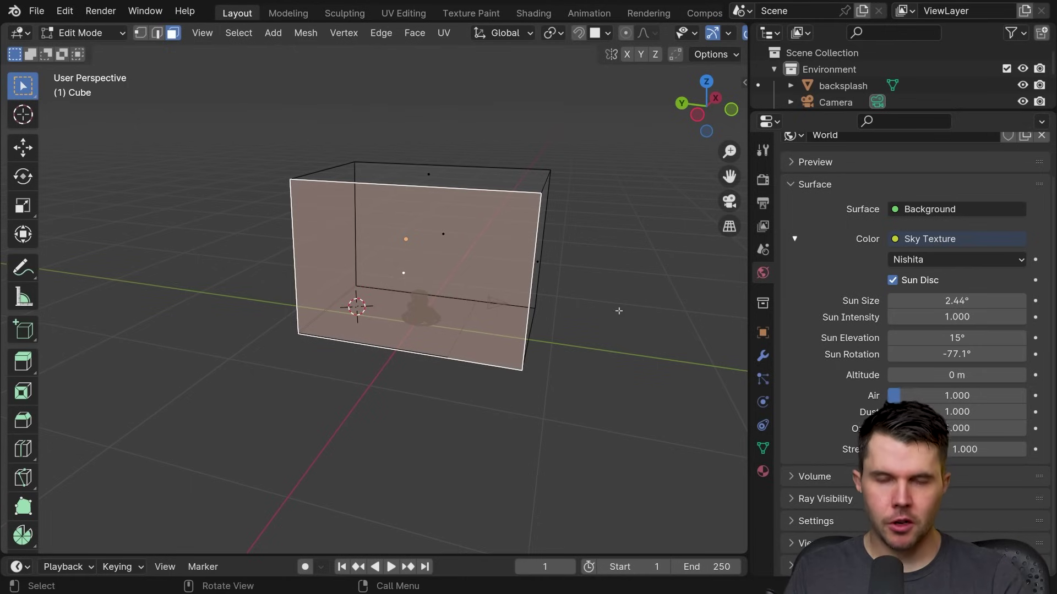
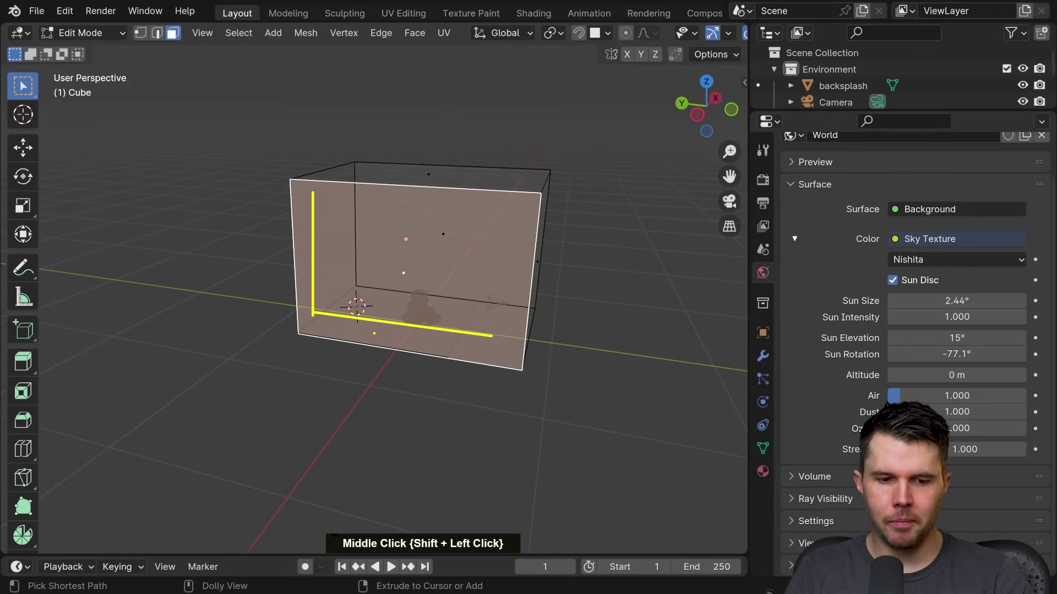
key("ctrl+shift+a")
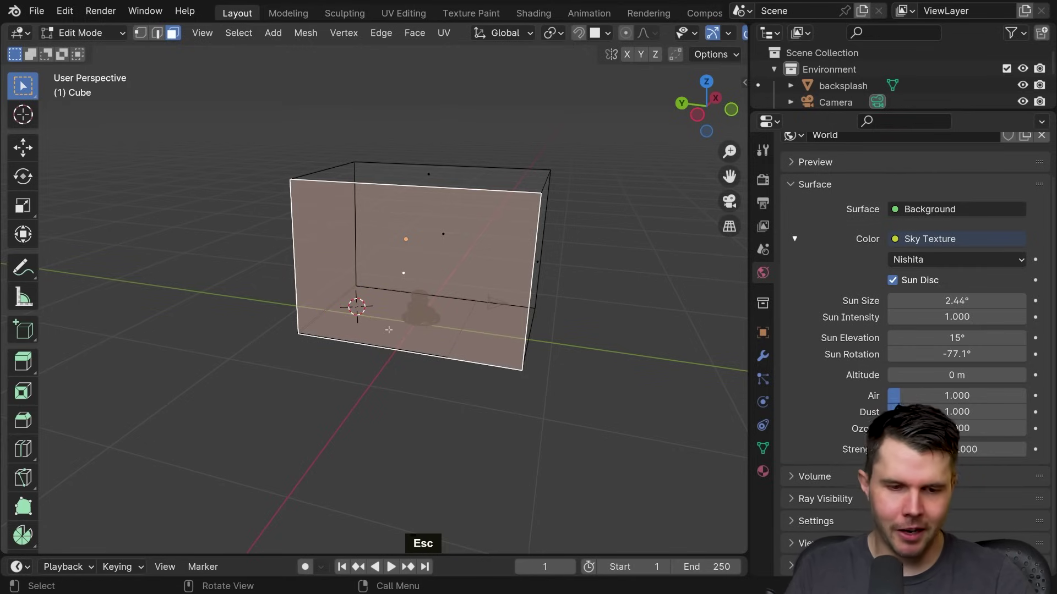
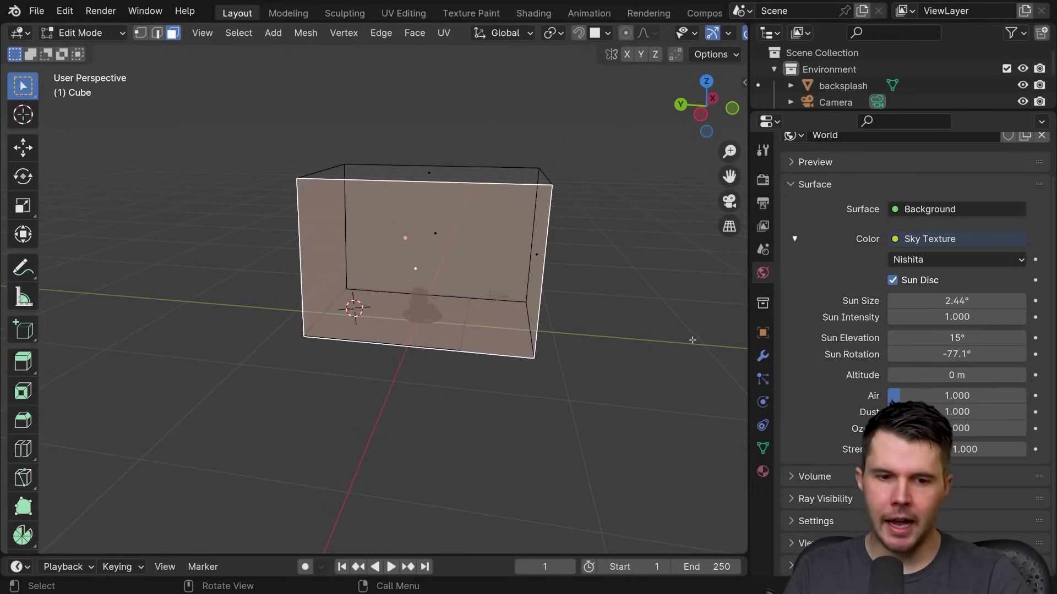
key("i")
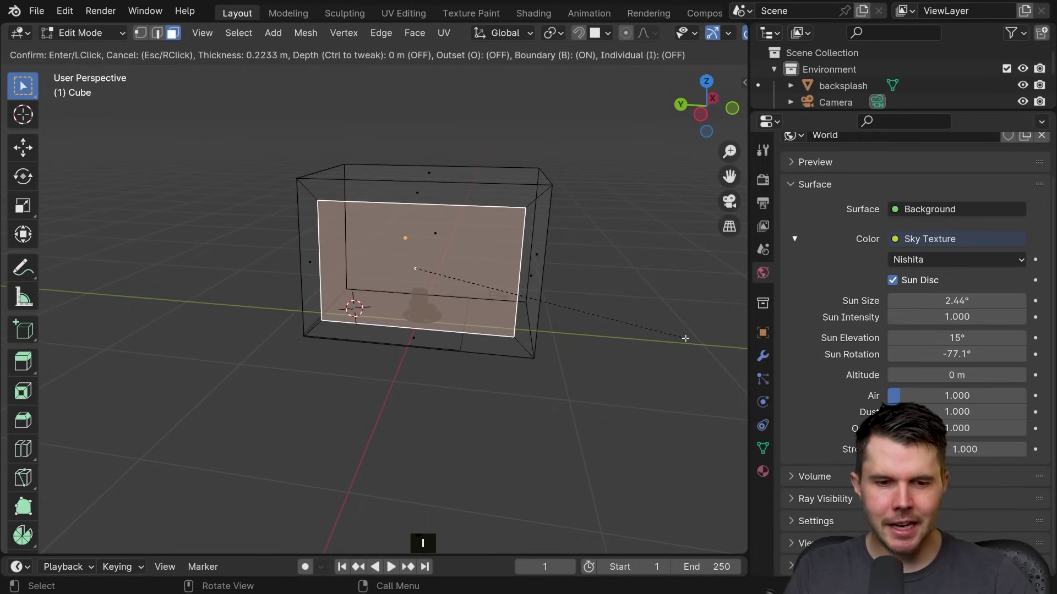
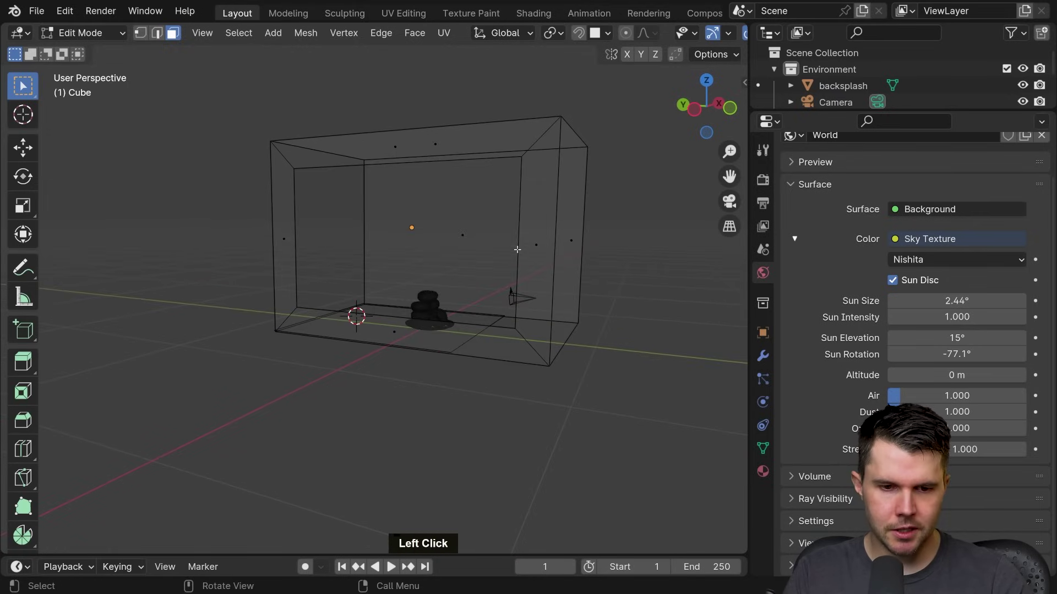
Step: Return to Object Mode and look over the new room around the donuts
key("Tab")
key("z")
middle_click(528, 262)
scroll("up", 3)
middle_click(511, 292)
key("shift+a")
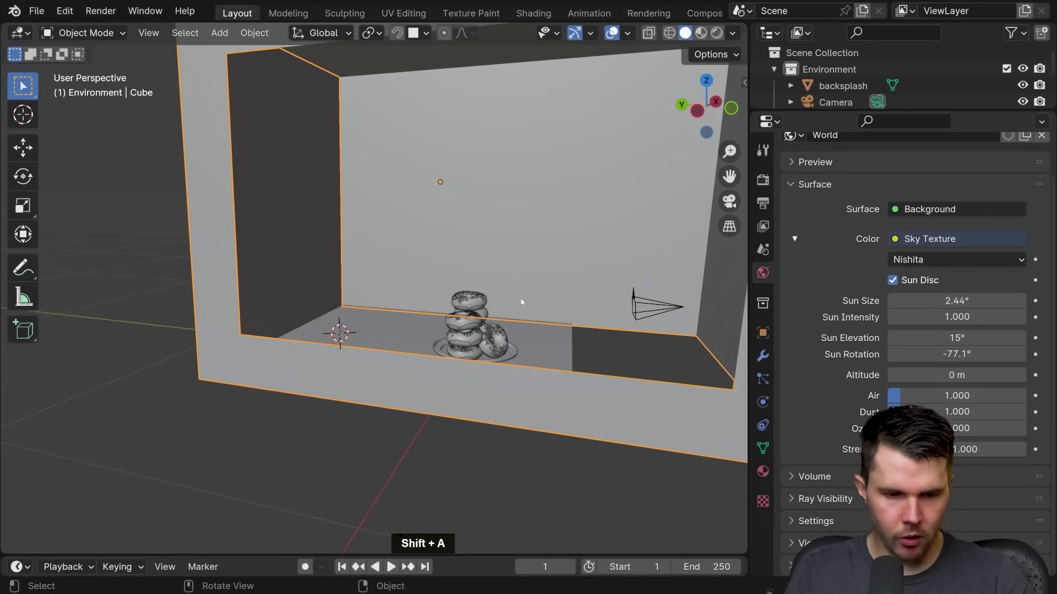
Step: Preview the marble-walled room in Rendered shading through the scene camera
key("z")
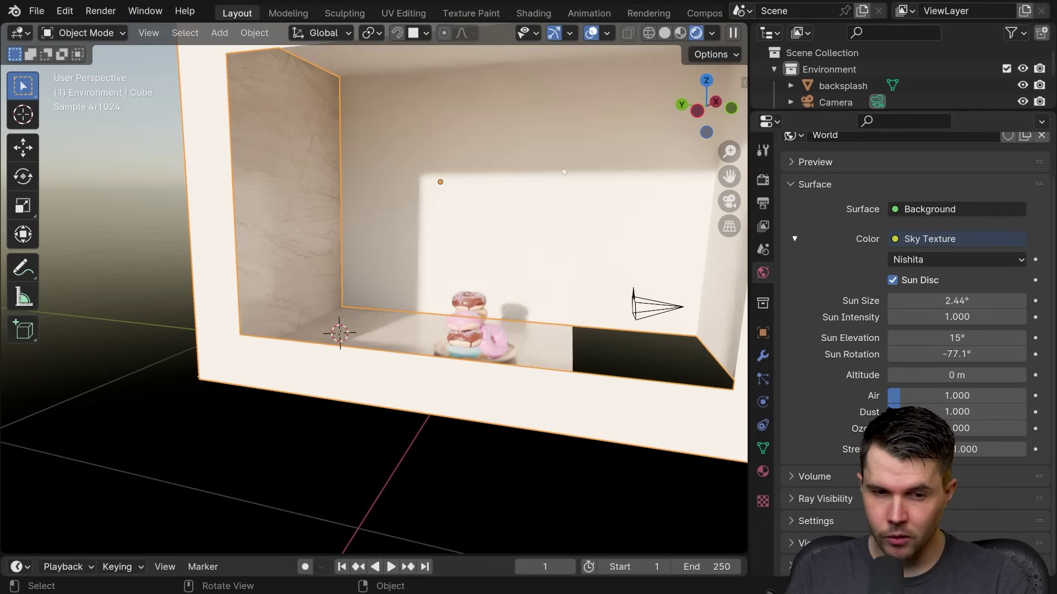
key("0")
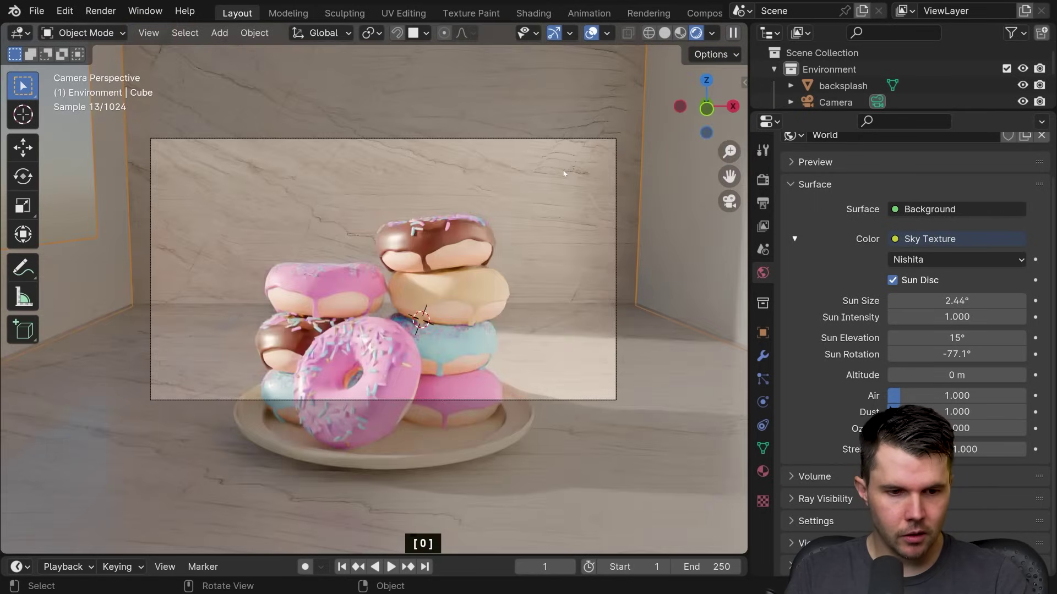
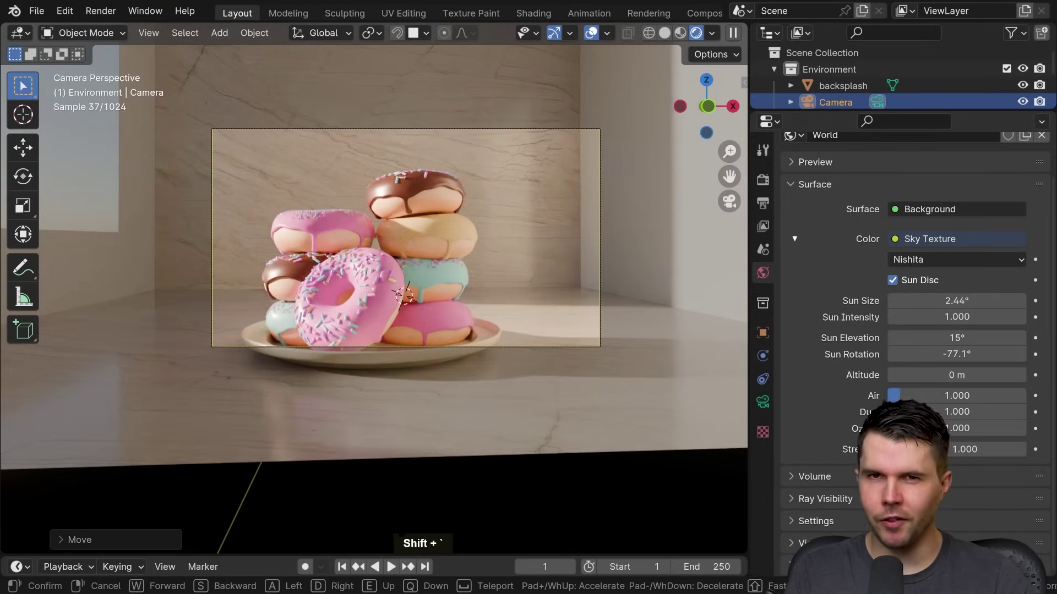
Step: Tilt the camera about its X axis for a closer donut-stack shot, then step outside the box room
right_click(537, 265)
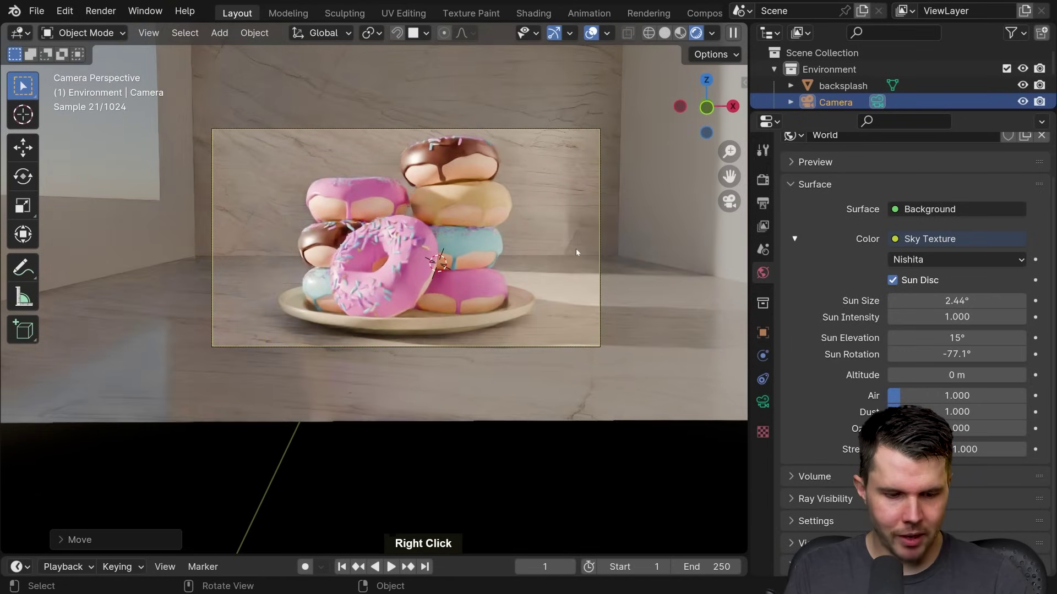
key("r")
key("x")
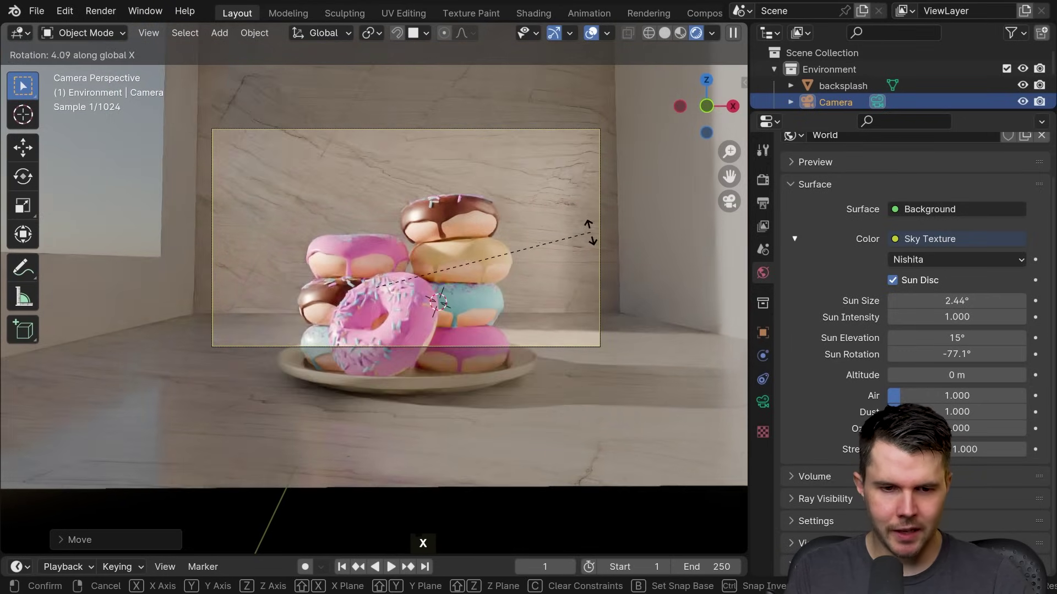
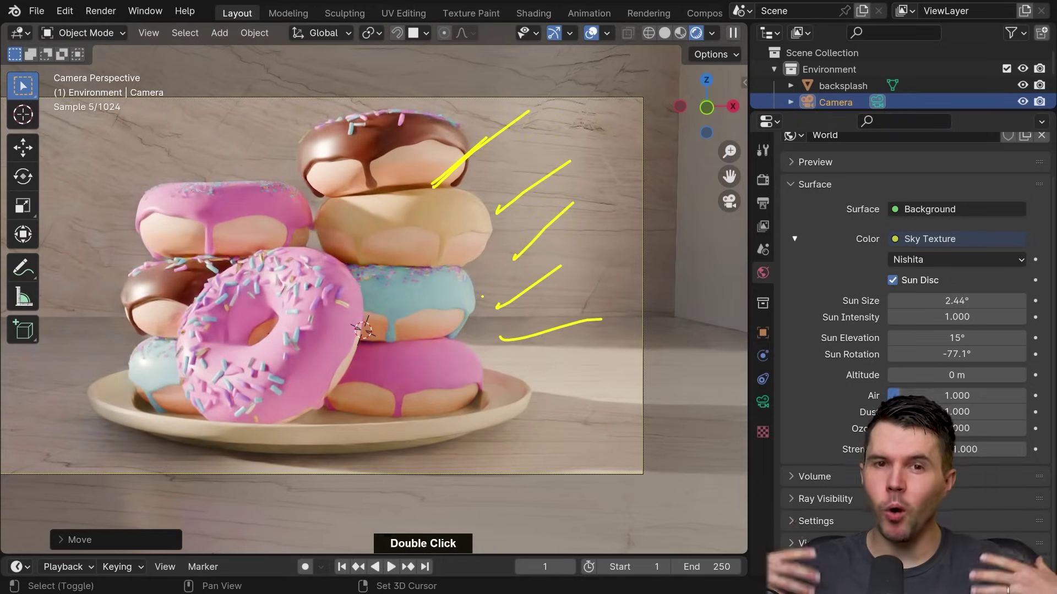
key("ctrl+shift+a")
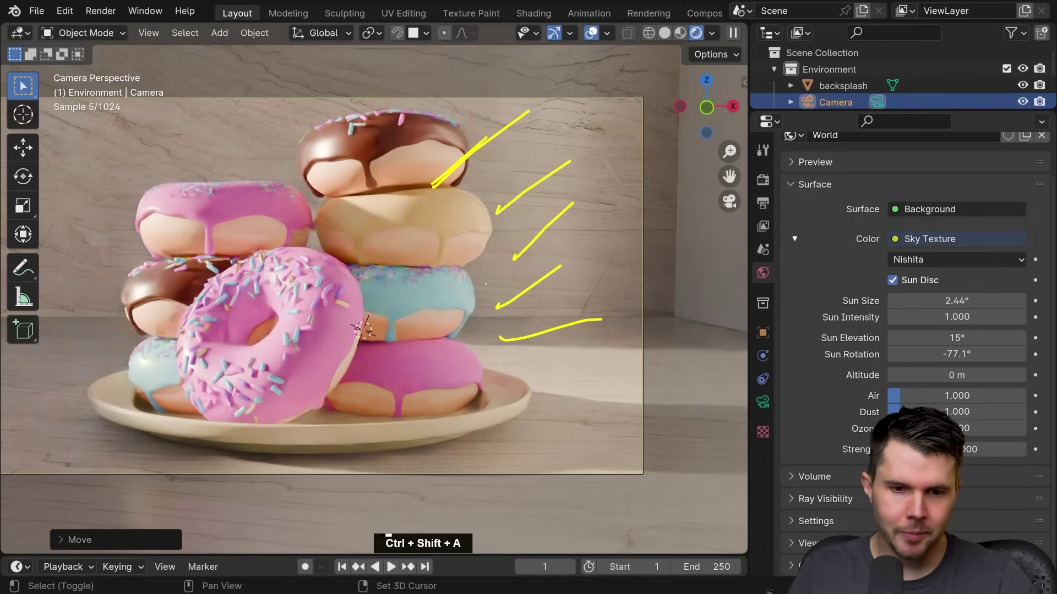
key("Escape")
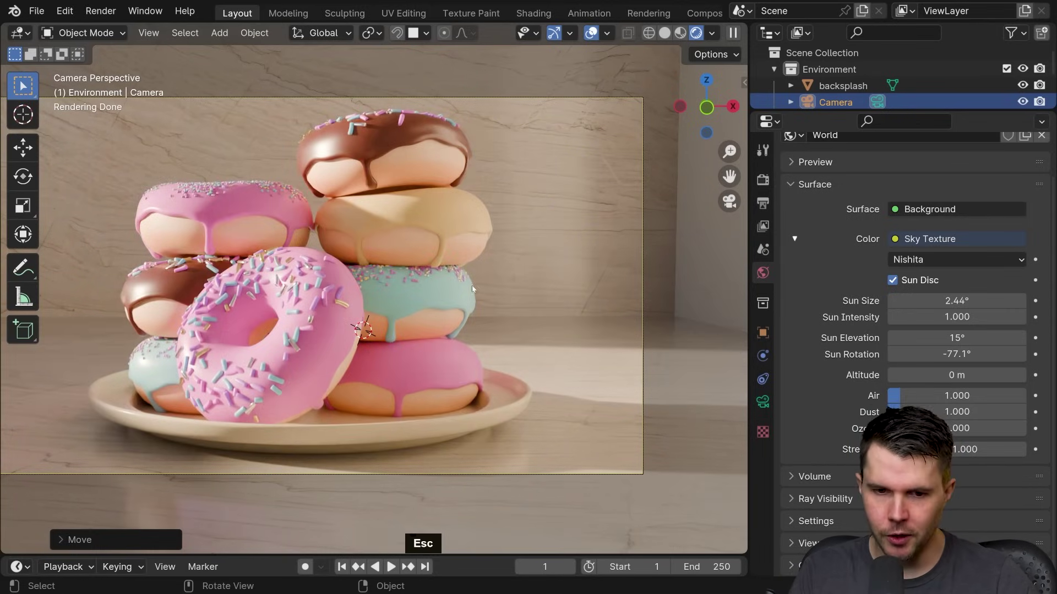
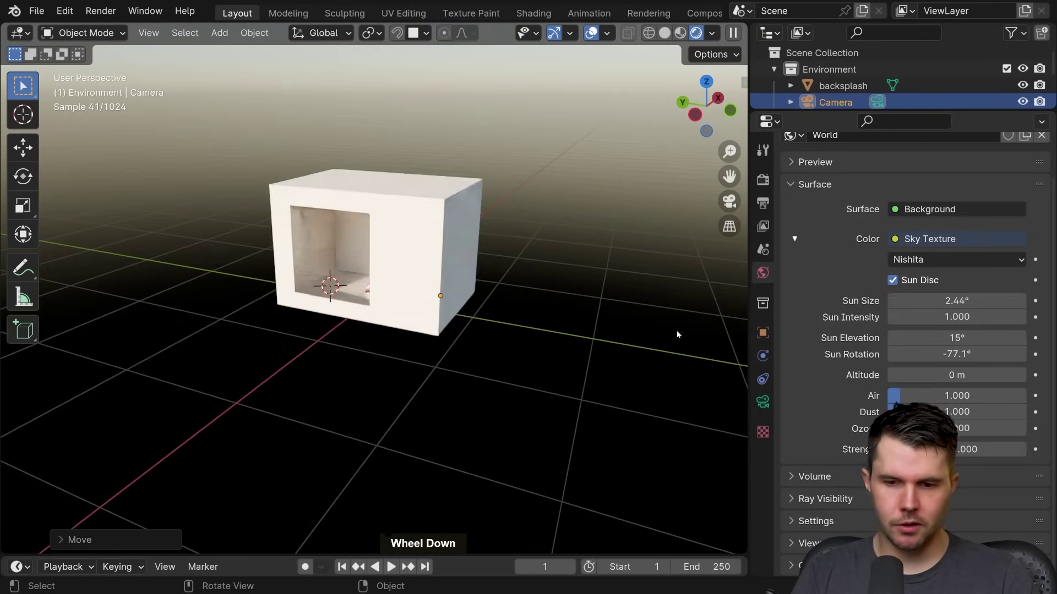
Step: Select the box room and rename its material to 'white walls'
left_click(501, 223)
double_click(468, 222)
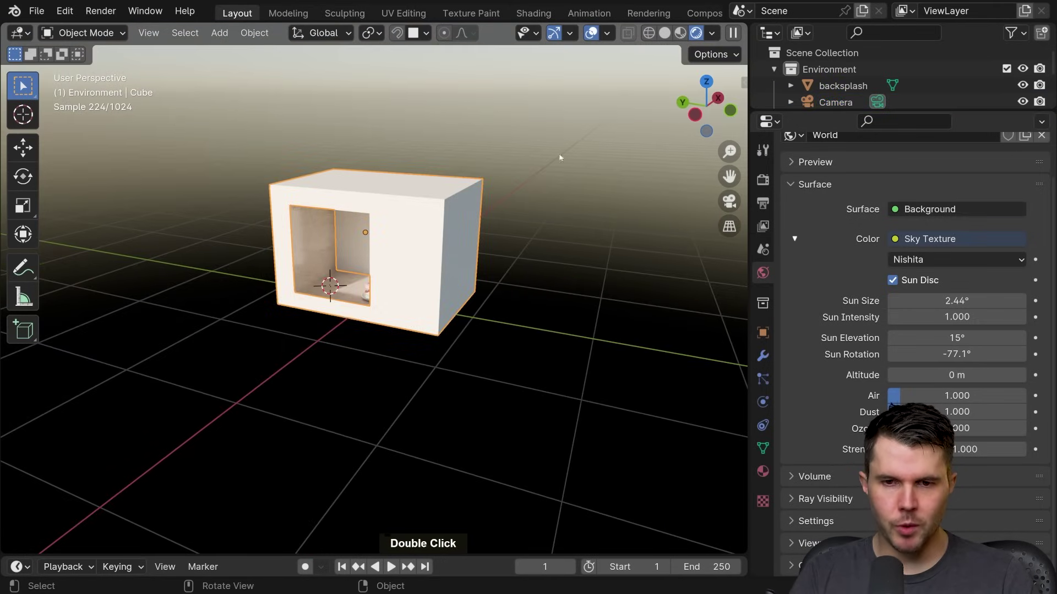
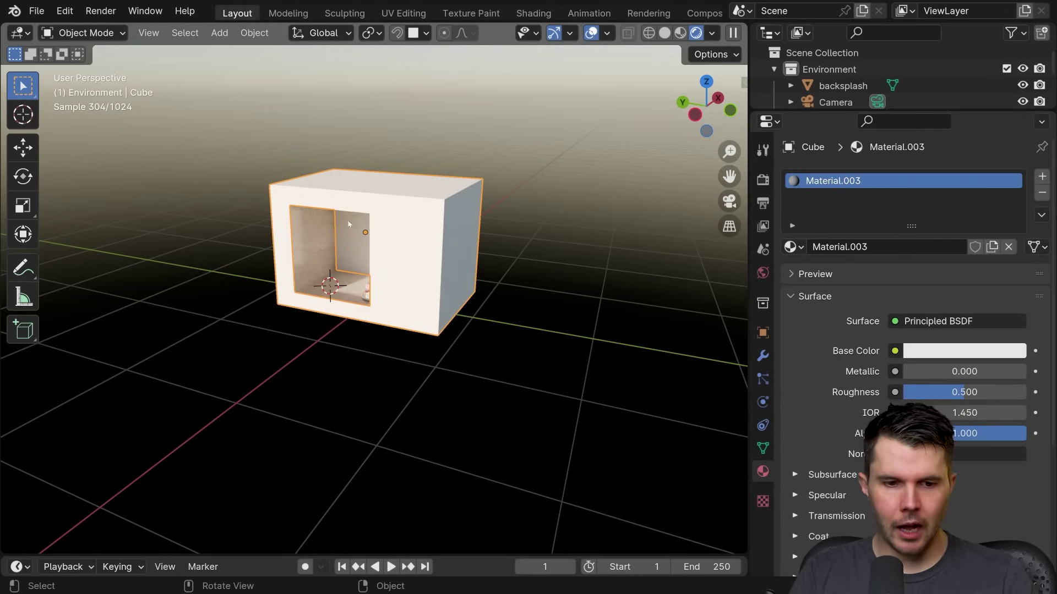
left_click(875, 249)
key("w")
key("h")
key("t")
key("space")
key("w")
key("a")
key("l")
key("l")
key("s")
key("Return")
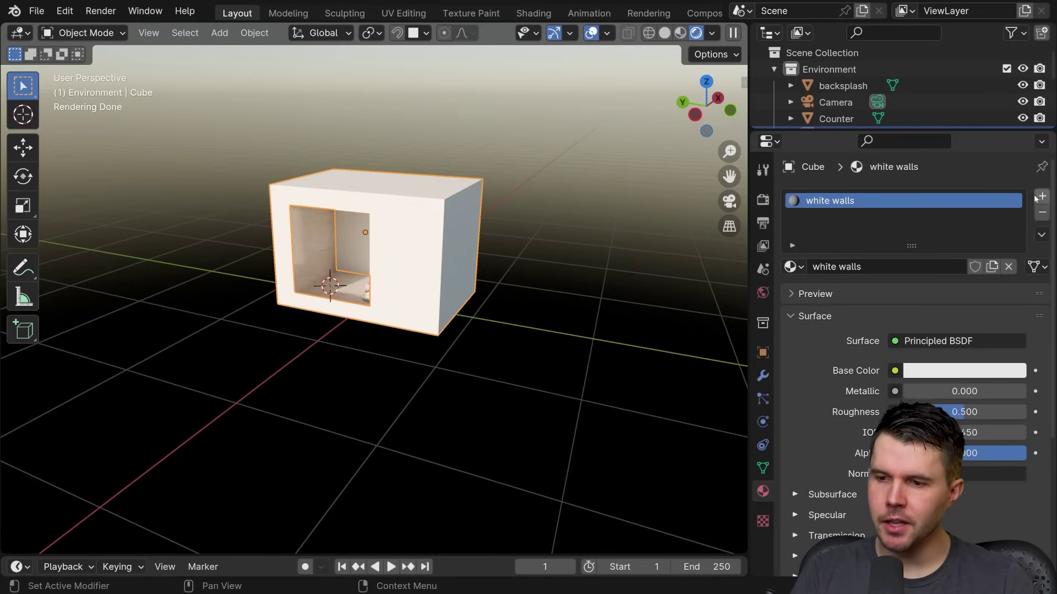
Step: Add a second material slot named 'black wall' and bring up its surface shader choices
left_click(1046, 197)
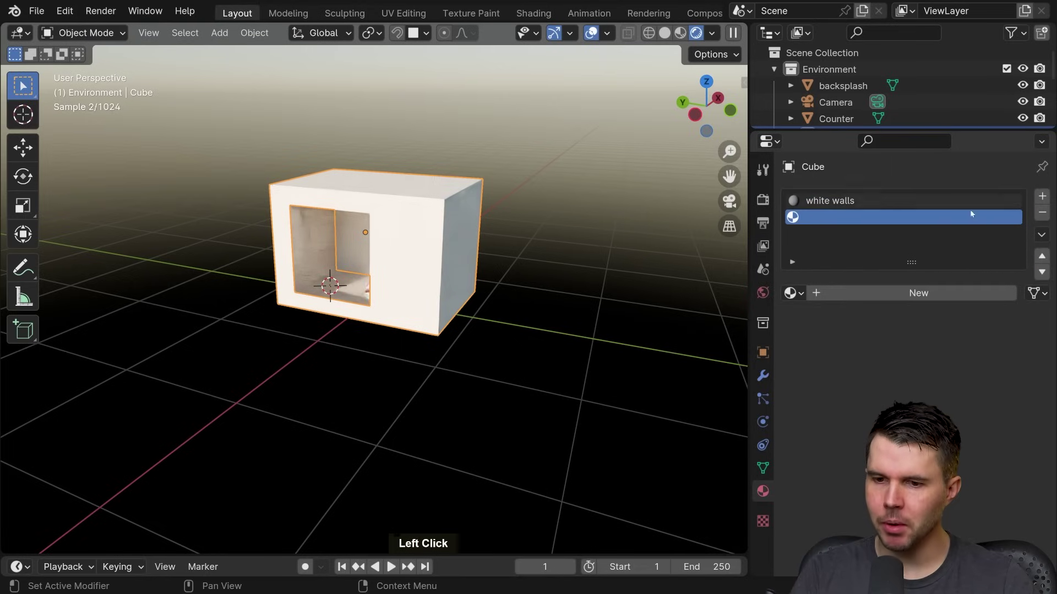
left_click(846, 293)
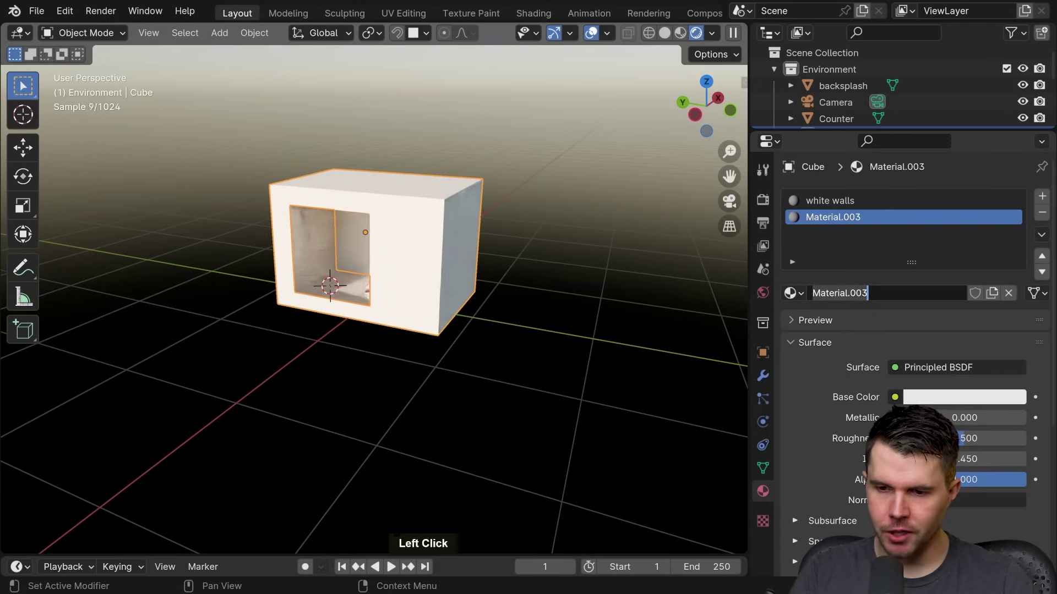
key("b")
key("l")
key("a")
key("c")
key("k")
key("w")
key("a")
key("l")
key("l")
key("Return")
left_click(920, 371)
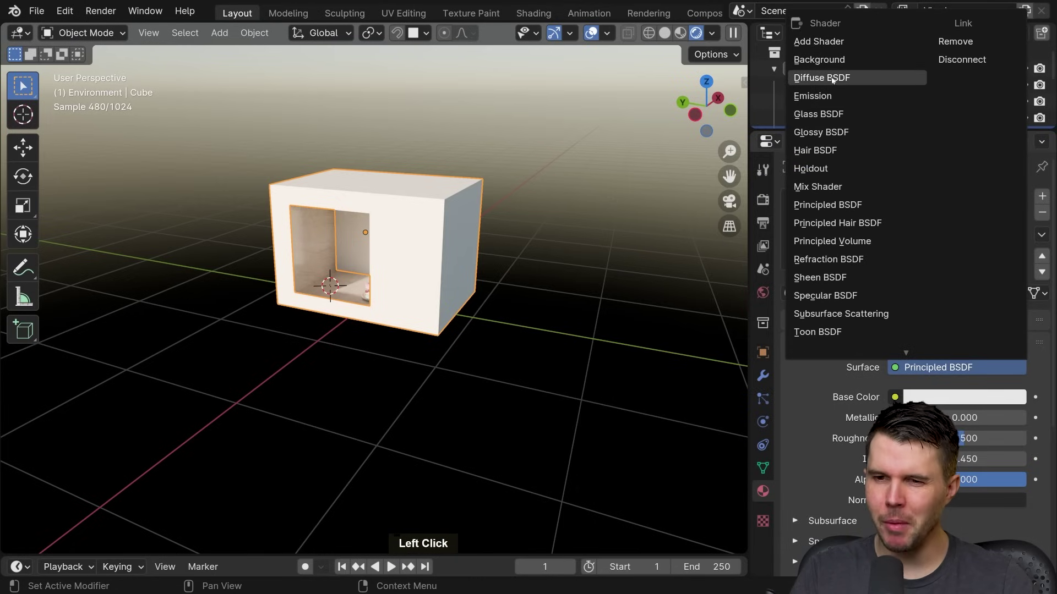
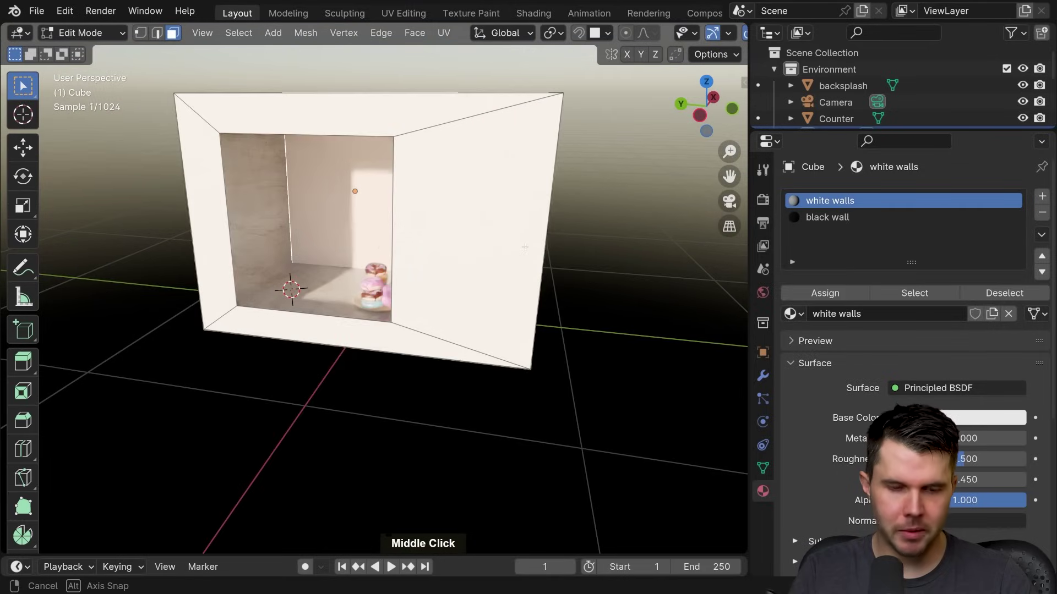
Step: Assign the black wall material to the room's back wall face and return to Object Mode
left_click(833, 220)
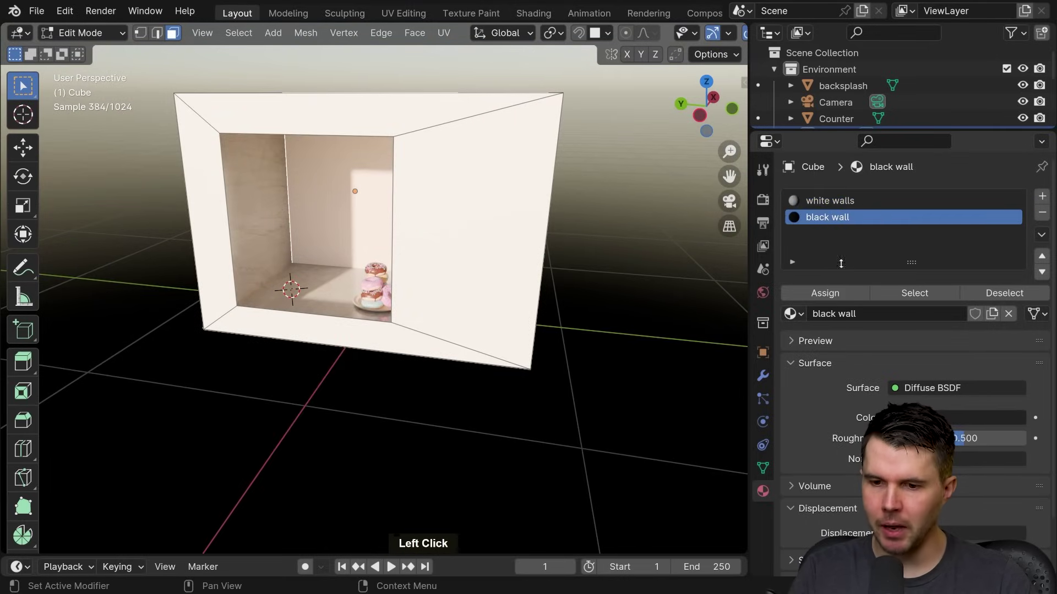
left_click(791, 166)
key("Tab")
key("Tab")
key("Tab")
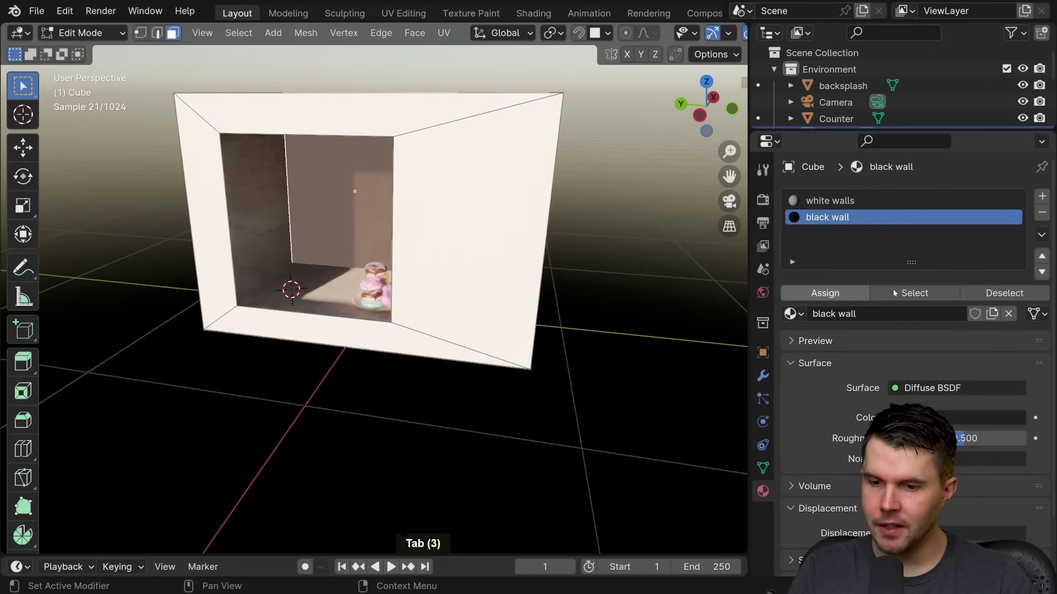
key("Tab")
key("Tab")
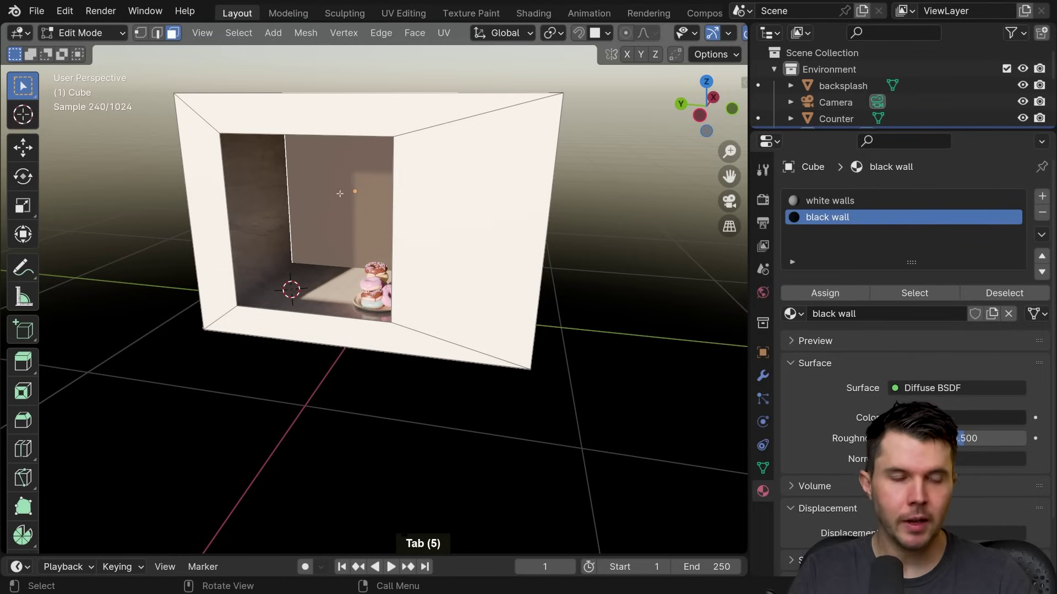
left_click(791, 166)
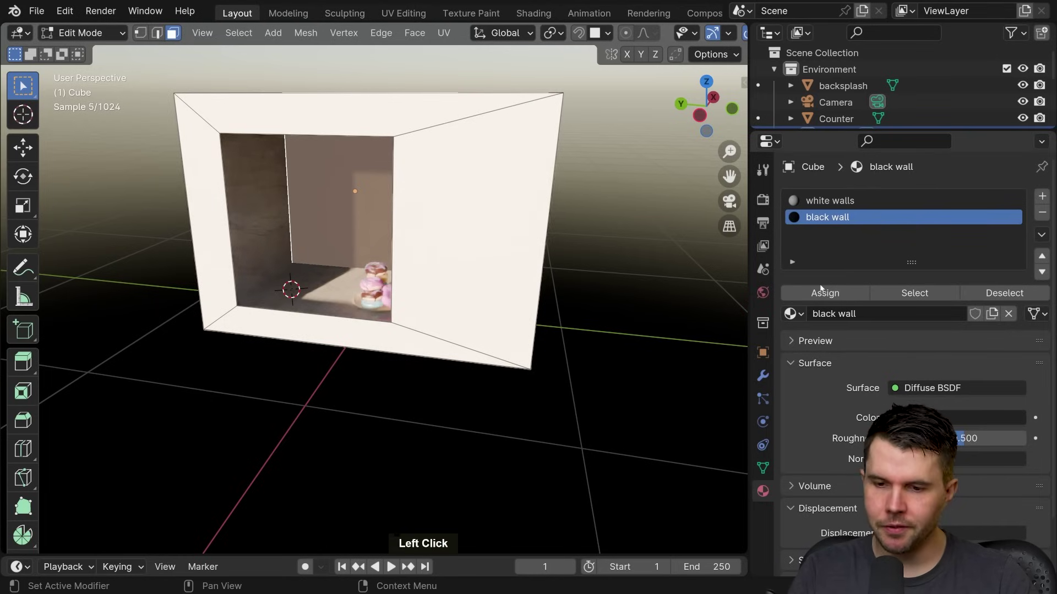
key("Tab")
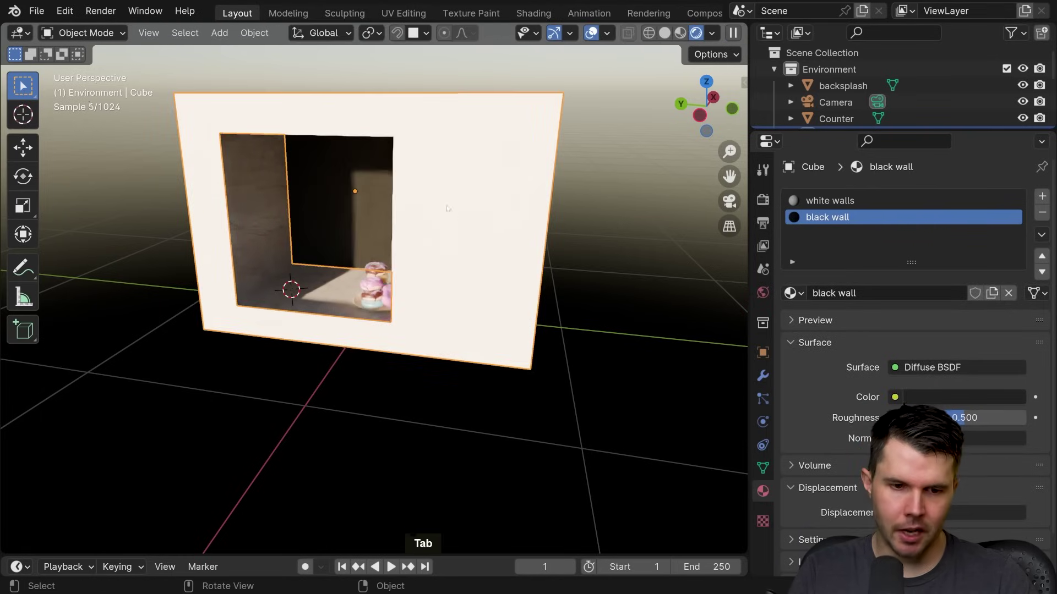
Step: Set the black wall colour value to a very dark grey around 0.043
key("KP_0")
scroll("down", 3)
middle_click(791, 166)
scroll("up", 3)
key("alt+a")
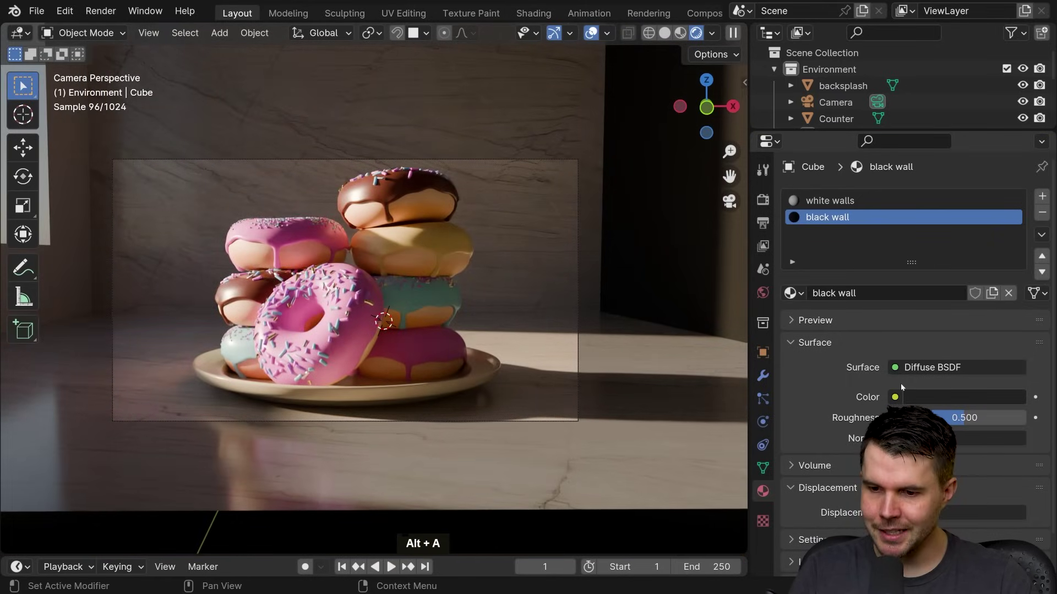
scroll("down", 3)
middle_click(791, 166)
scroll("up", 3)
middle_click(791, 167)
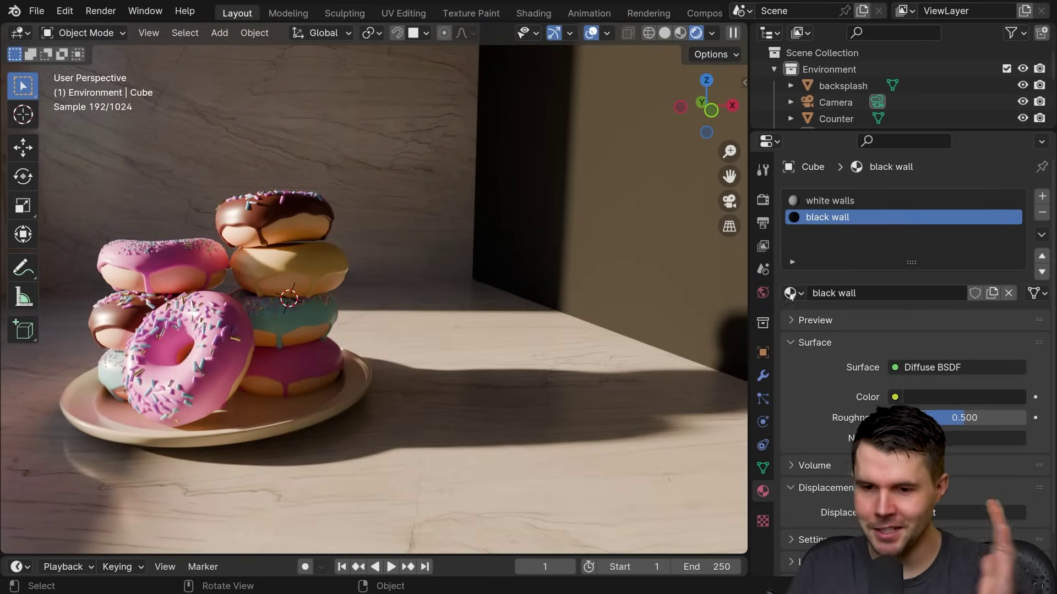
left_click(791, 167)
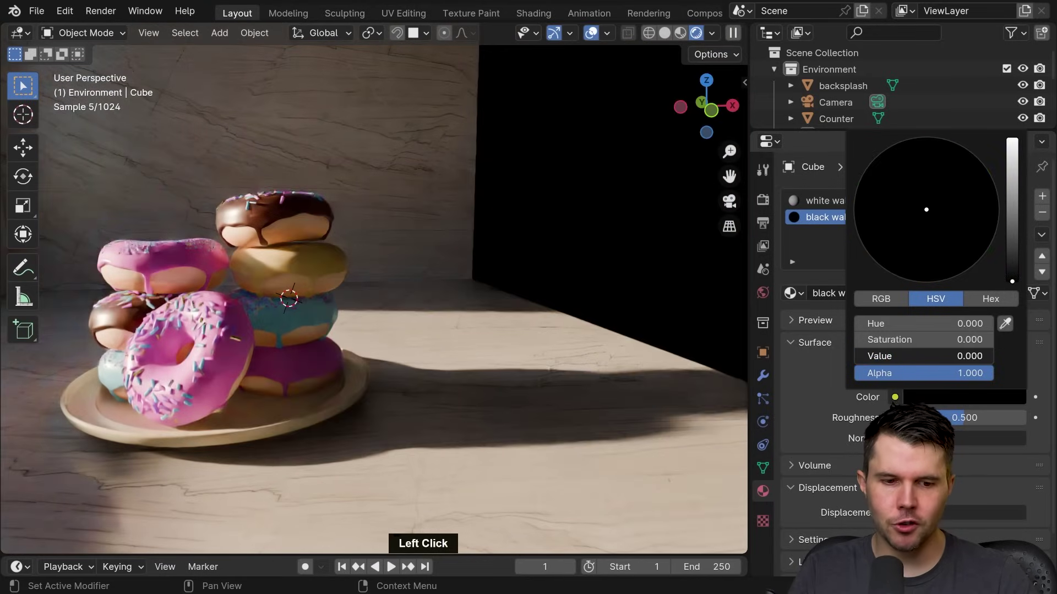
scroll("up", 3)
left_click(791, 166)
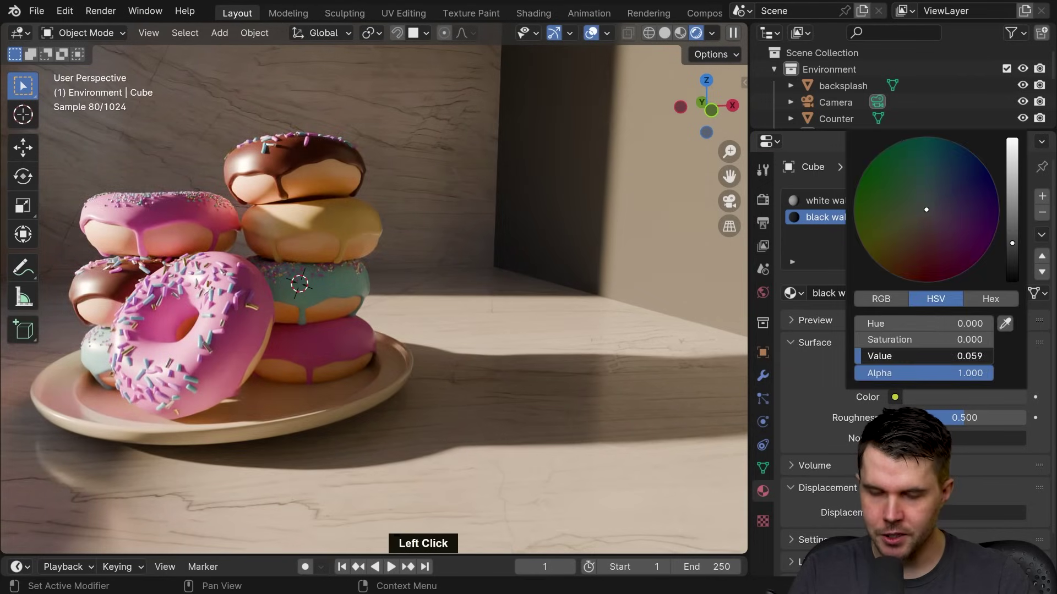
left_click(791, 166)
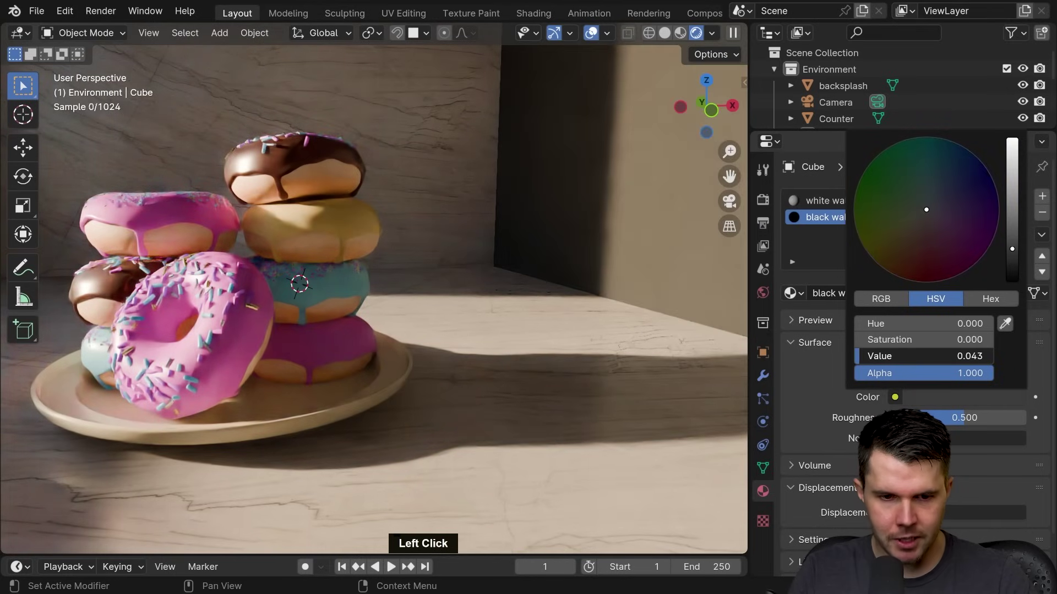
Step: In World Properties, lower the Nishita Sky Texture sun intensity to 0.5
middle_click(464, 284)
key("0")
middle_click(680, 267)
scroll("up", 3)
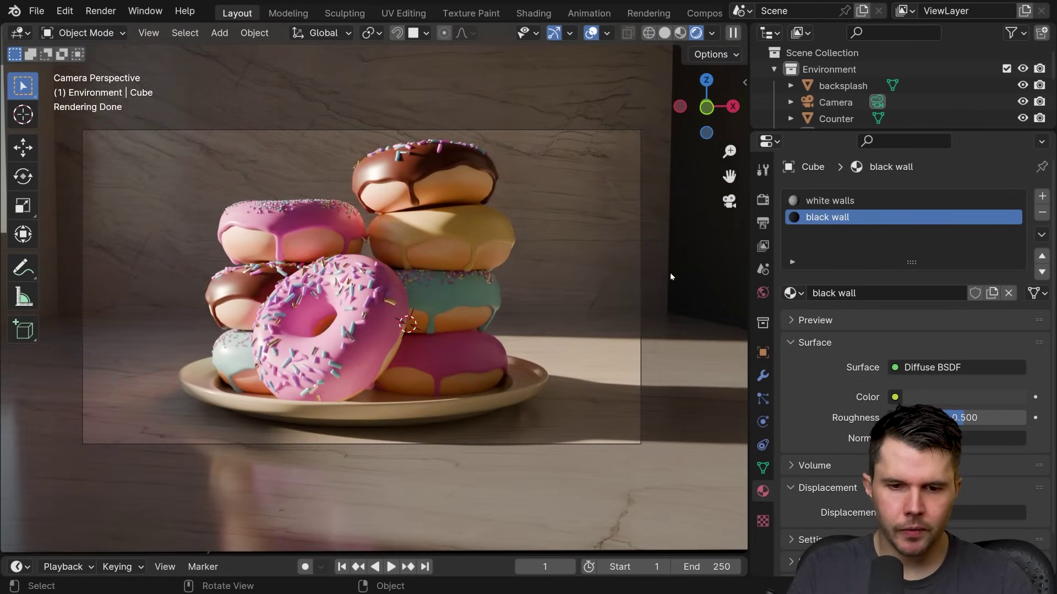
middle_click(521, 286)
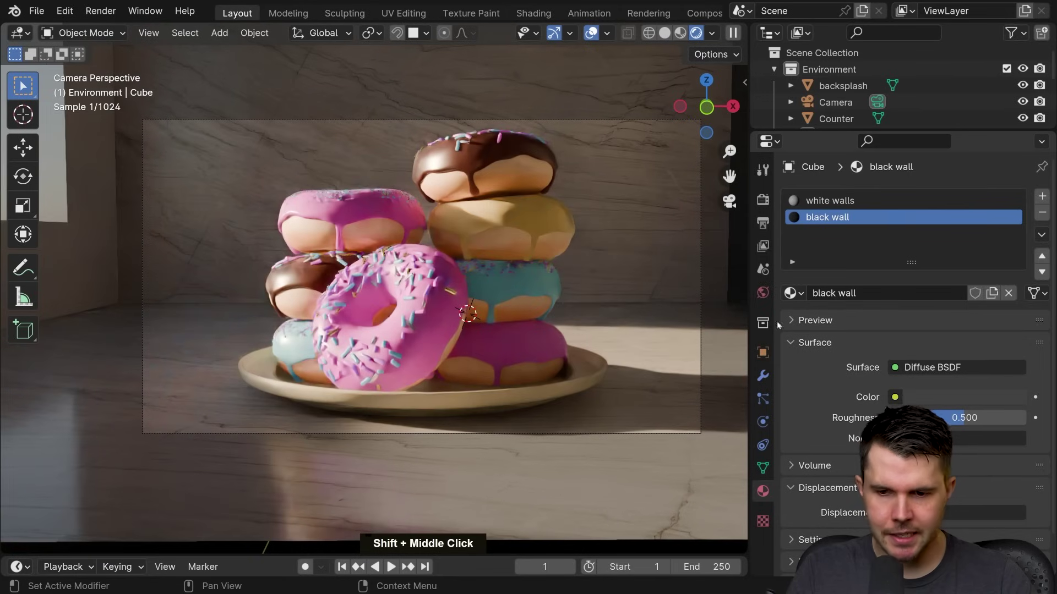
left_click(762, 290)
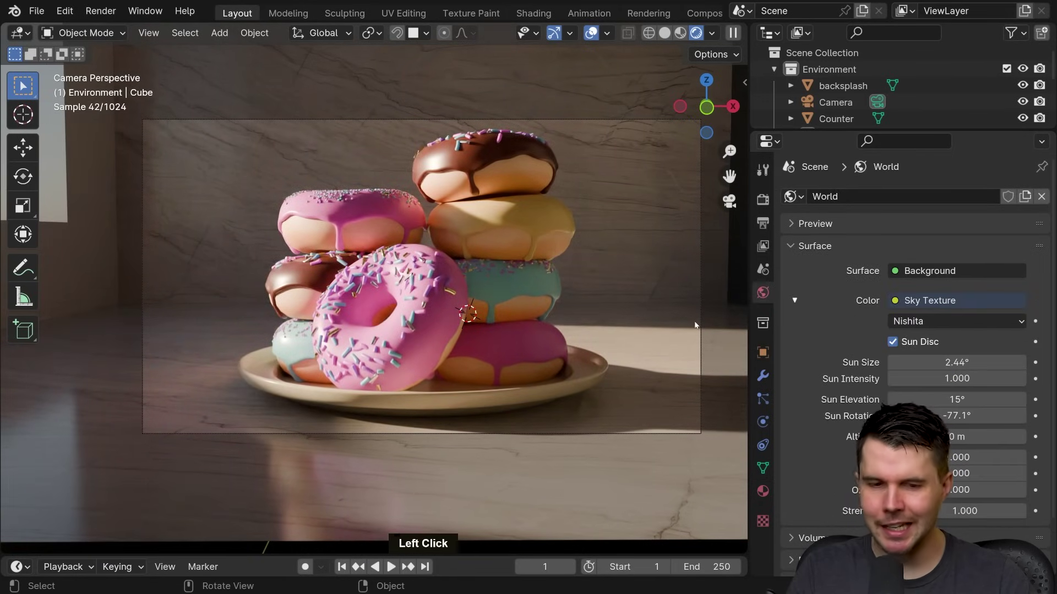
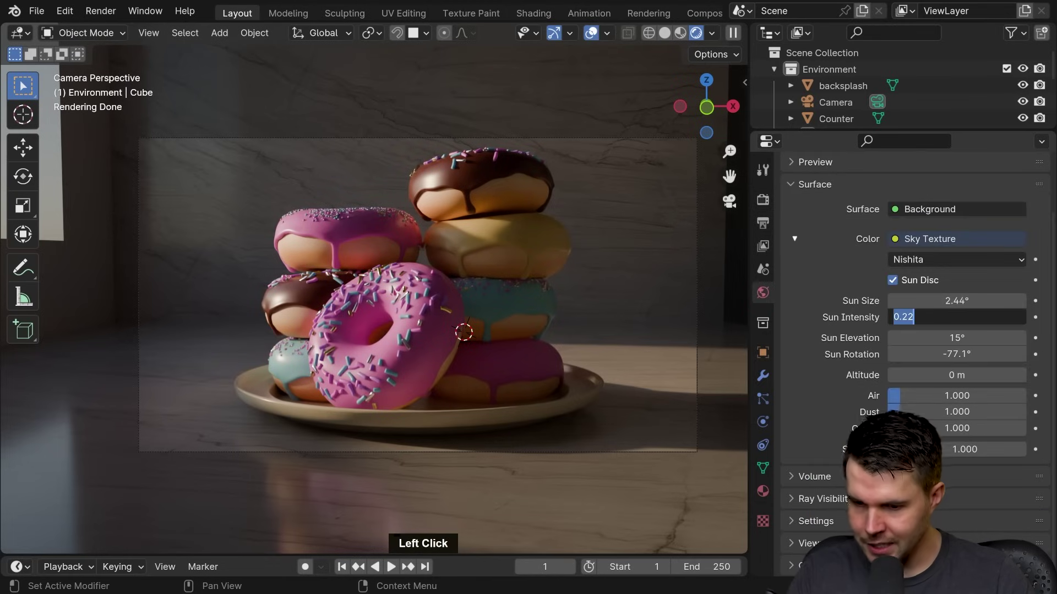
key(".")
key("Return")
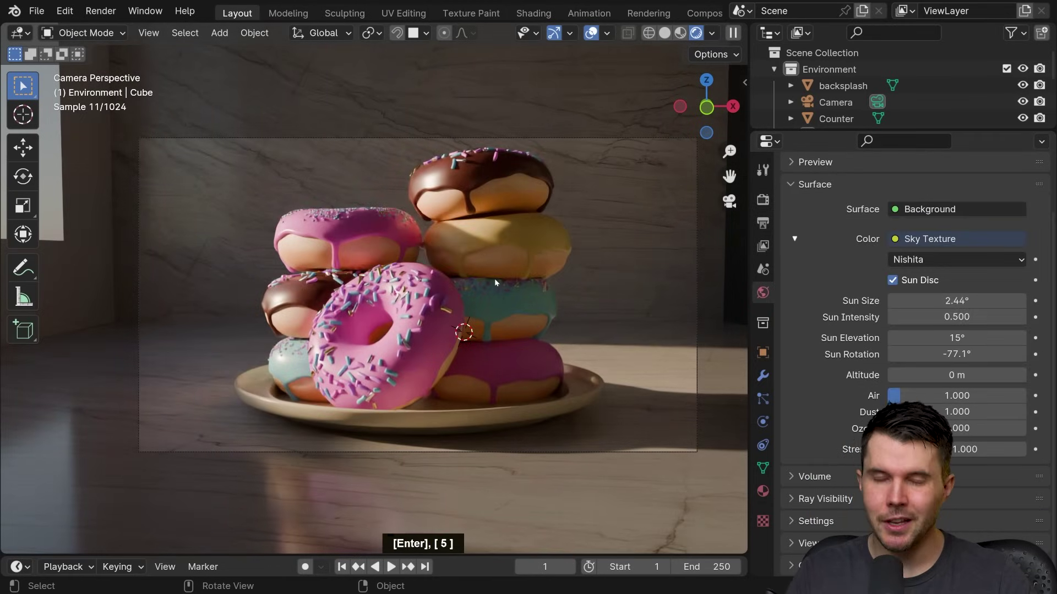
middle_click(331, 227)
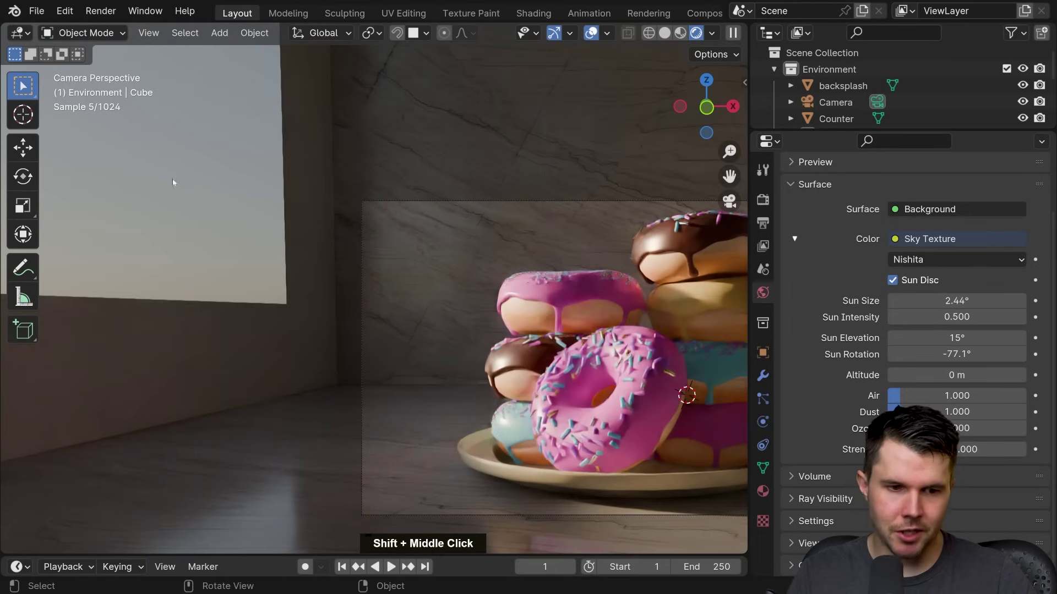
Step: Pan the viewport to reframe the donut stack while checking Color Management exposure at -2
middle_click(424, 300)
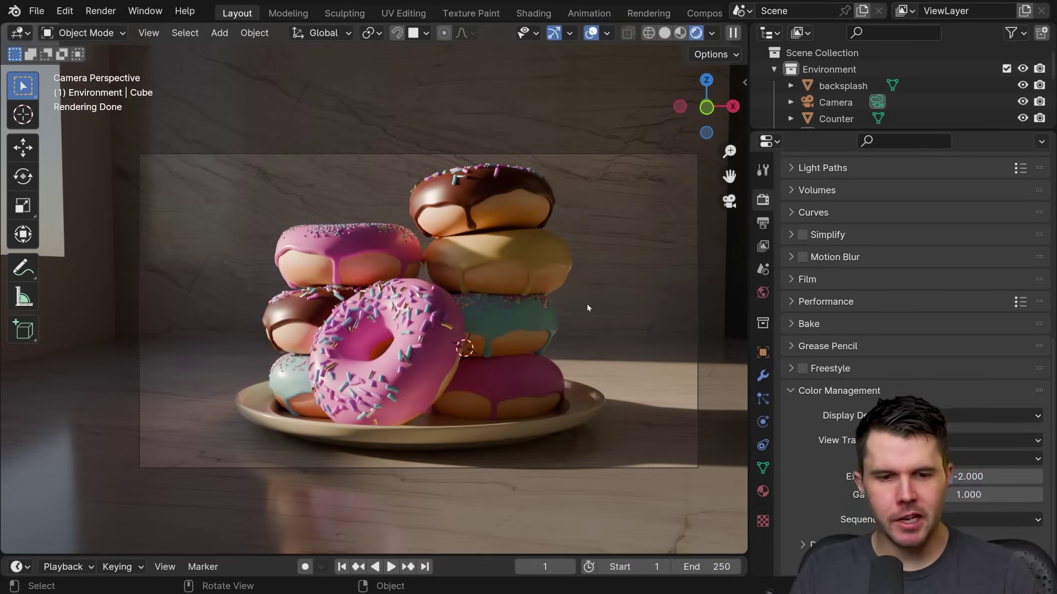
middle_click(590, 307)
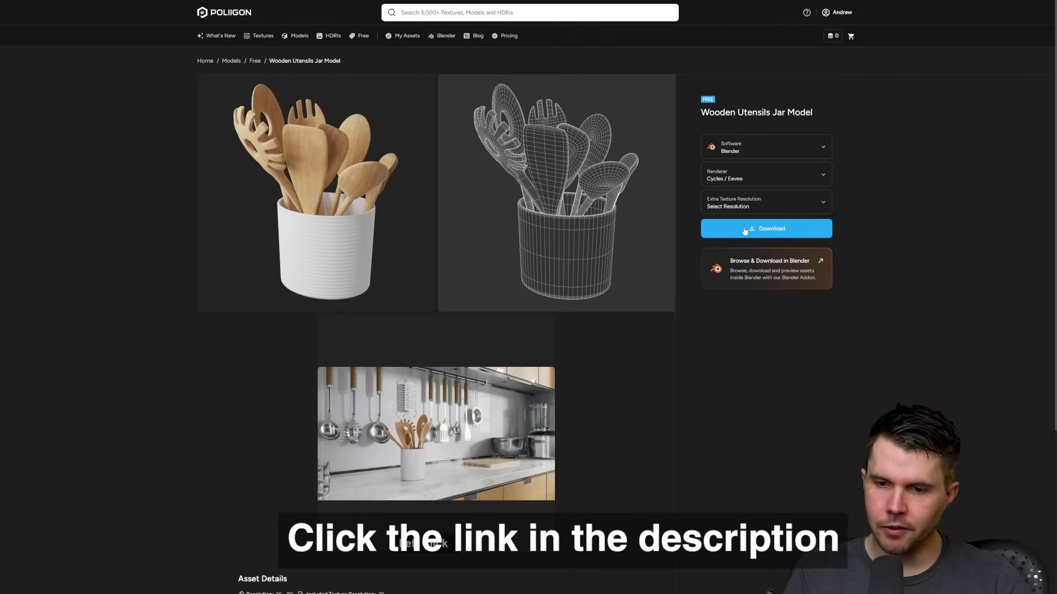
Step: Download the free Wooden Utensils Jar Model in Blender format from Poliigon
left_click(947, 223)
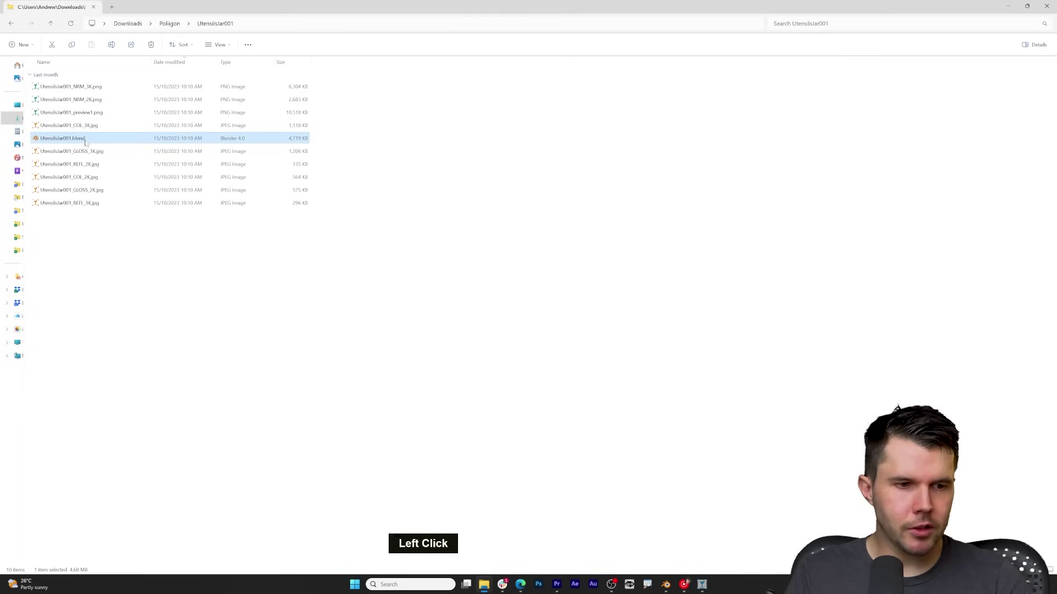
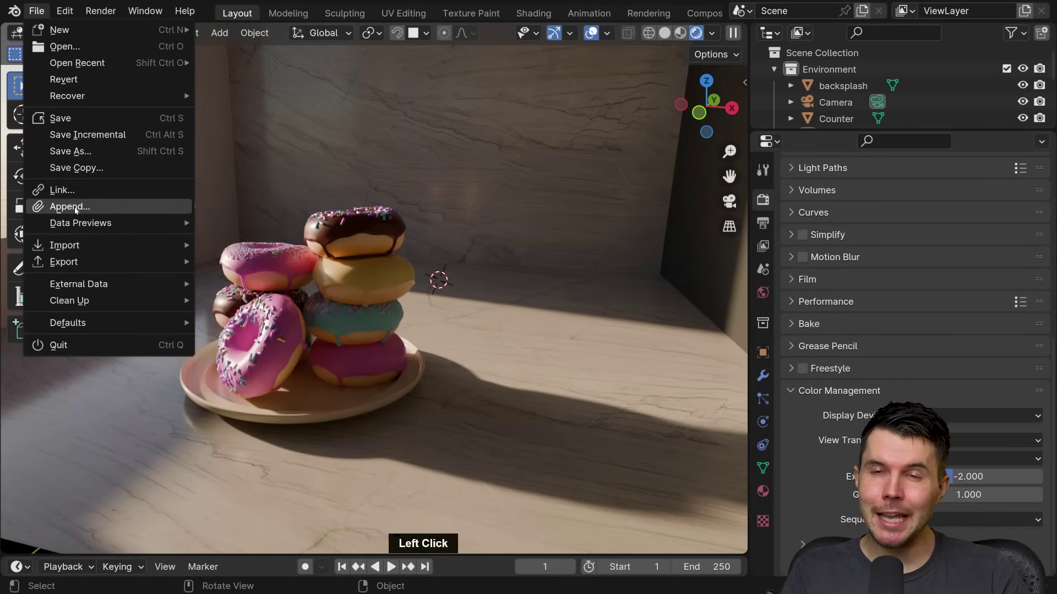
Step: Start File > Append and browse into UtensilsJar001.blend, first looking in its Object category
left_click(77, 210)
left_click(352, 167)
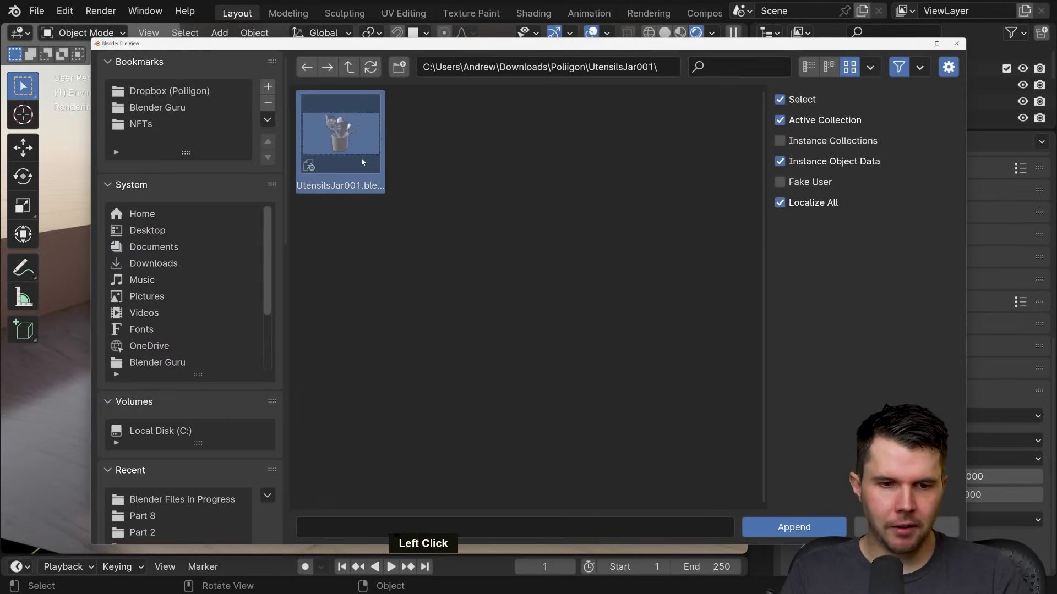
double_click(364, 160)
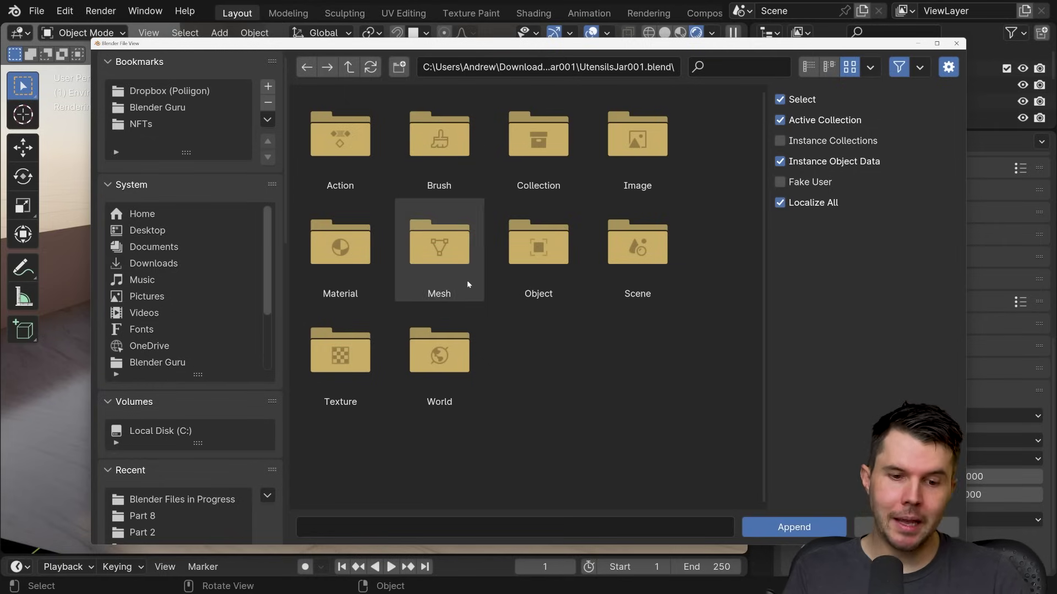
left_click(558, 252)
double_click(558, 252)
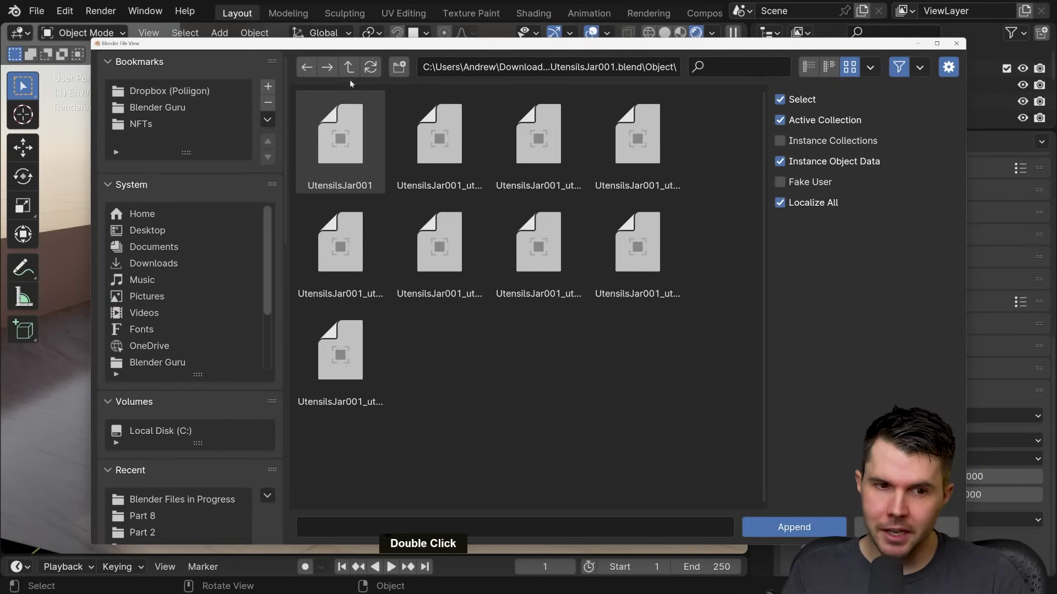
left_click(352, 69)
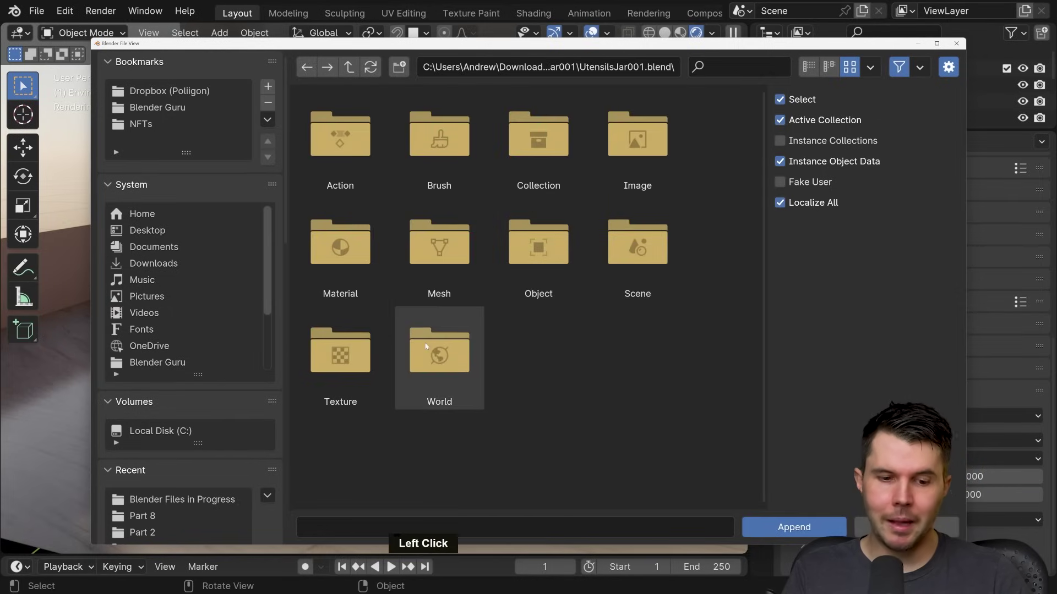
double_click(330, 348)
left_click(349, 71)
double_click(342, 243)
left_click(357, 64)
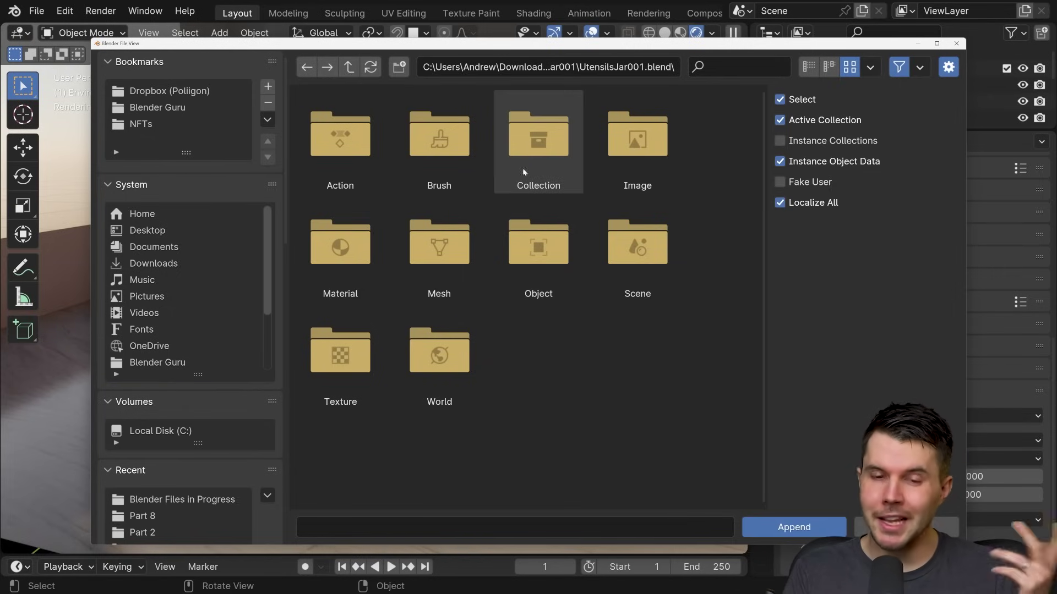
Step: Enter the Collection folder and pick the UtensilsJar001 collection to append
left_click(528, 155)
double_click(528, 155)
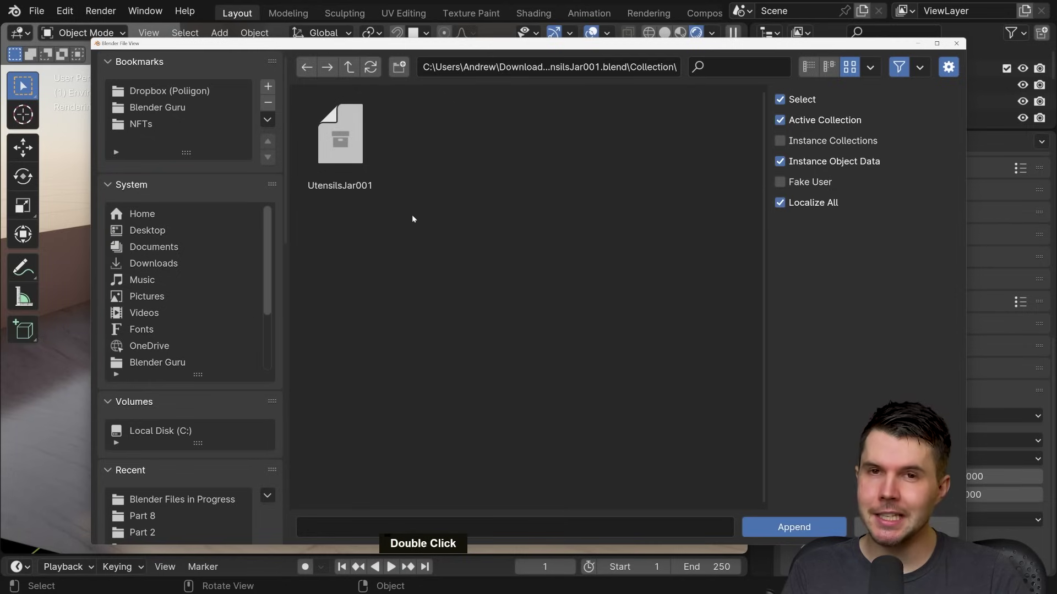
left_click(355, 161)
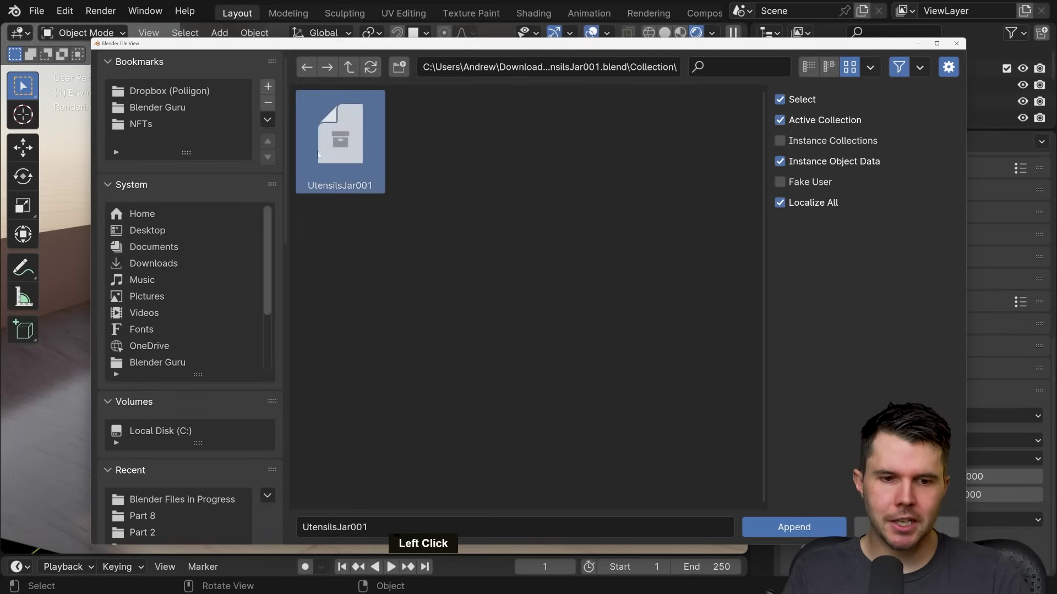
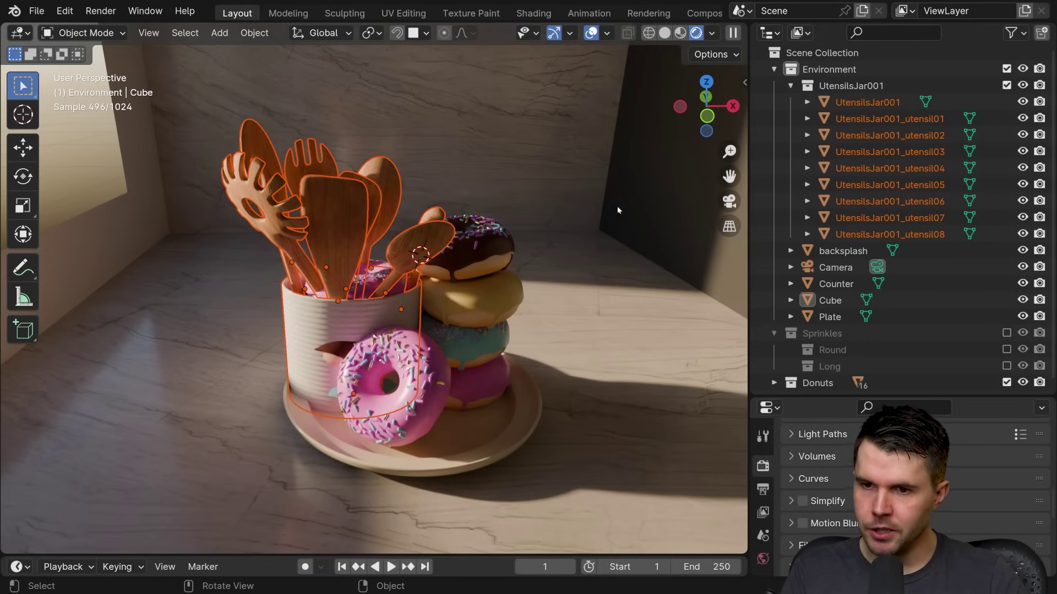
Step: Orbit the viewport to look over the scene with the appended utensil jar
middle_click(544, 242)
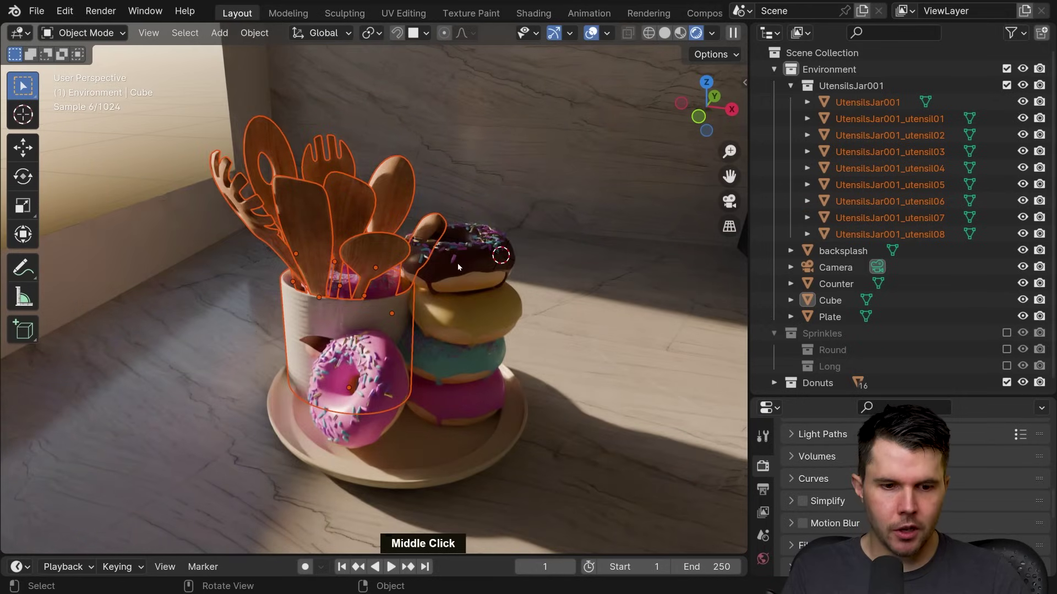
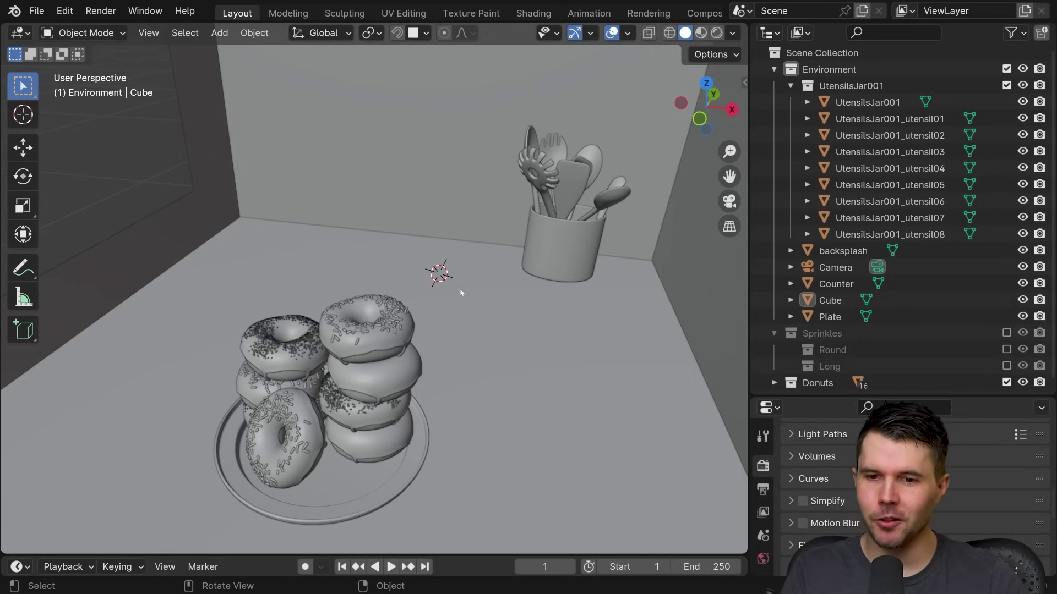
Step: Show the Poliigon sidebar panel and filter it to My Assets
key("n")
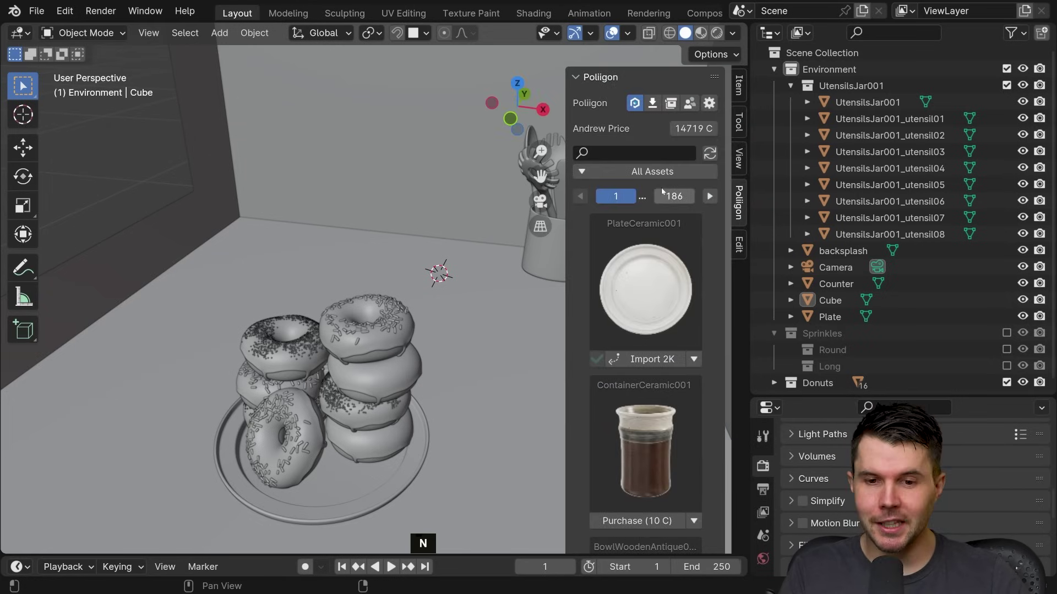
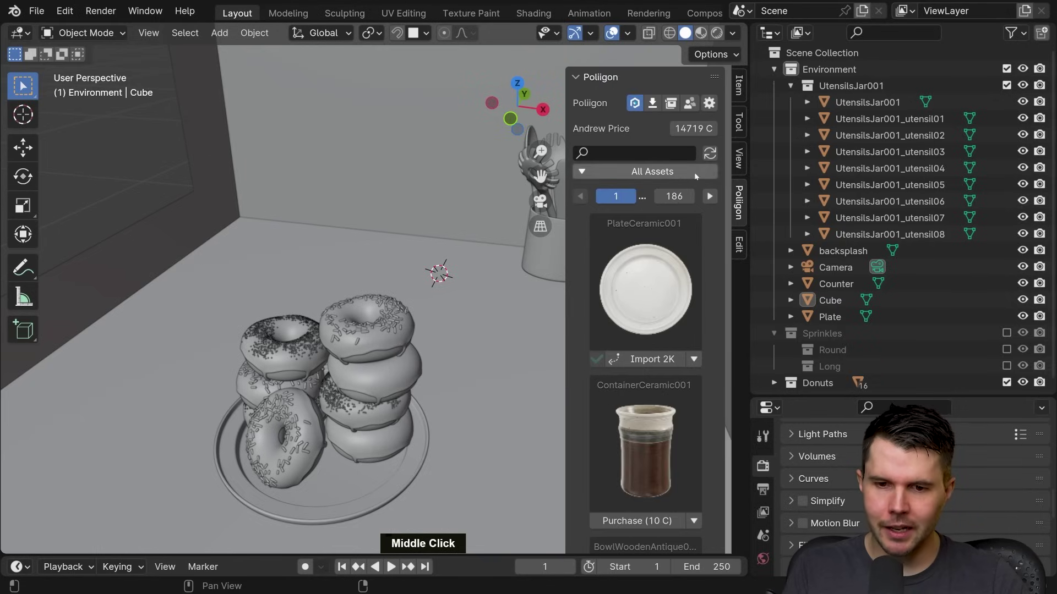
left_click(657, 108)
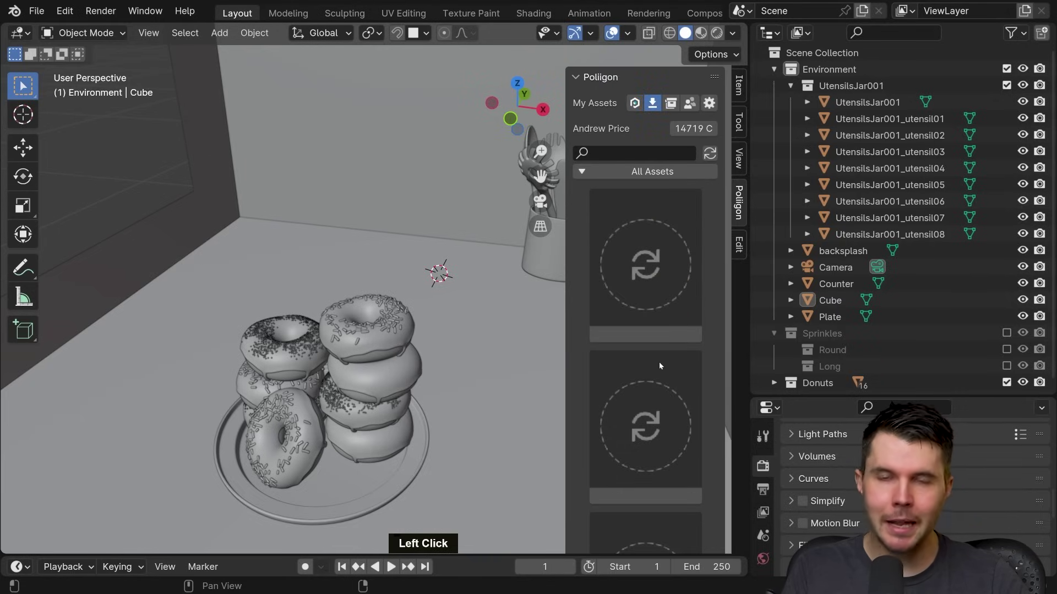
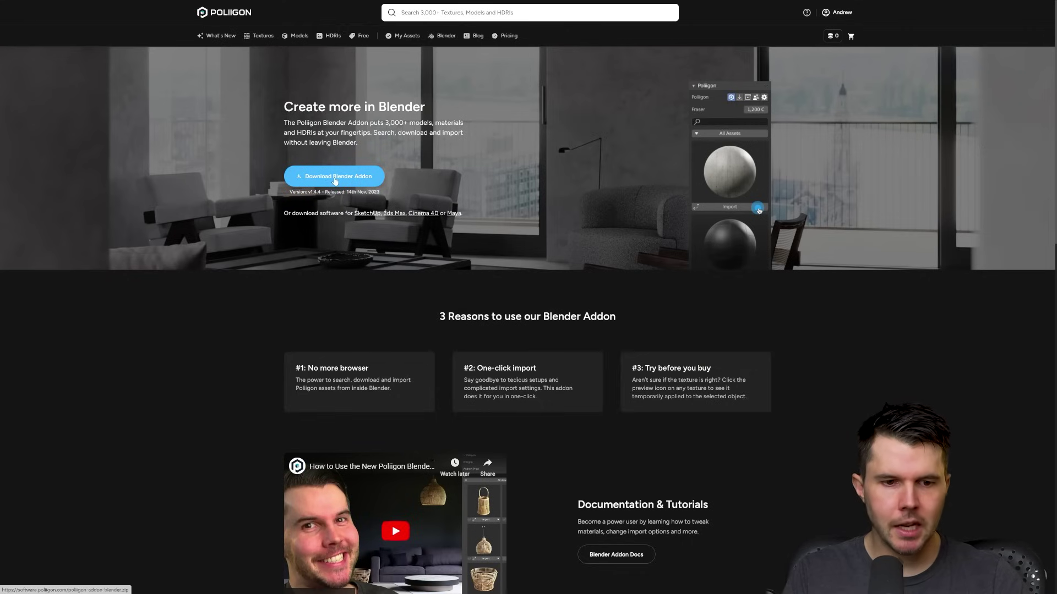
Step: Download the latest Poliigon add-on zip for Blender from the Poliigon site
left_click(337, 182)
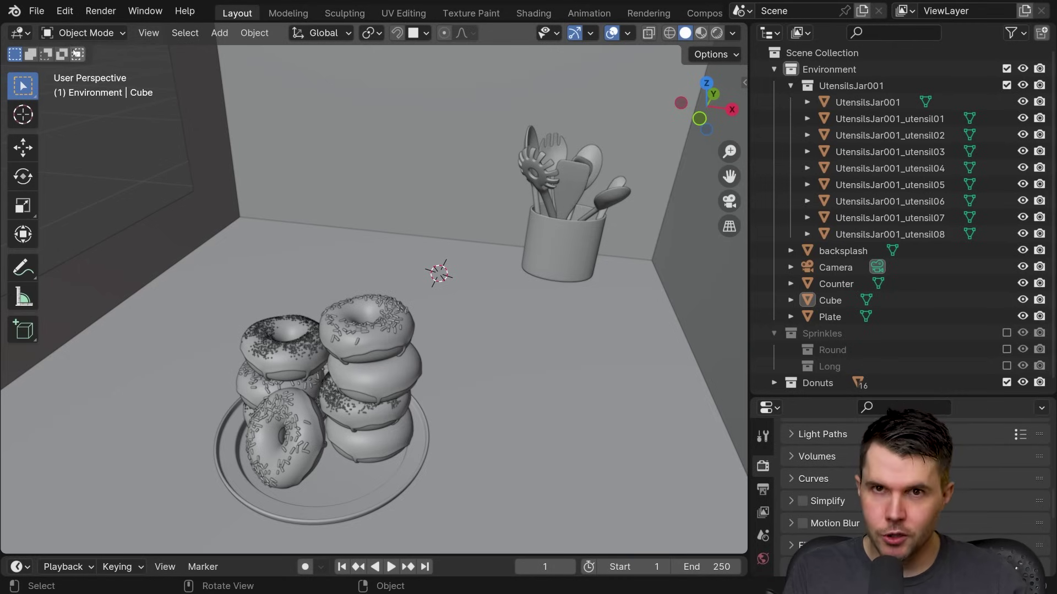
Step: Install the downloaded Poliigon add-on zip from Preferences and enable 3D View: Poliigon (v1.4.4)
left_click(65, 17)
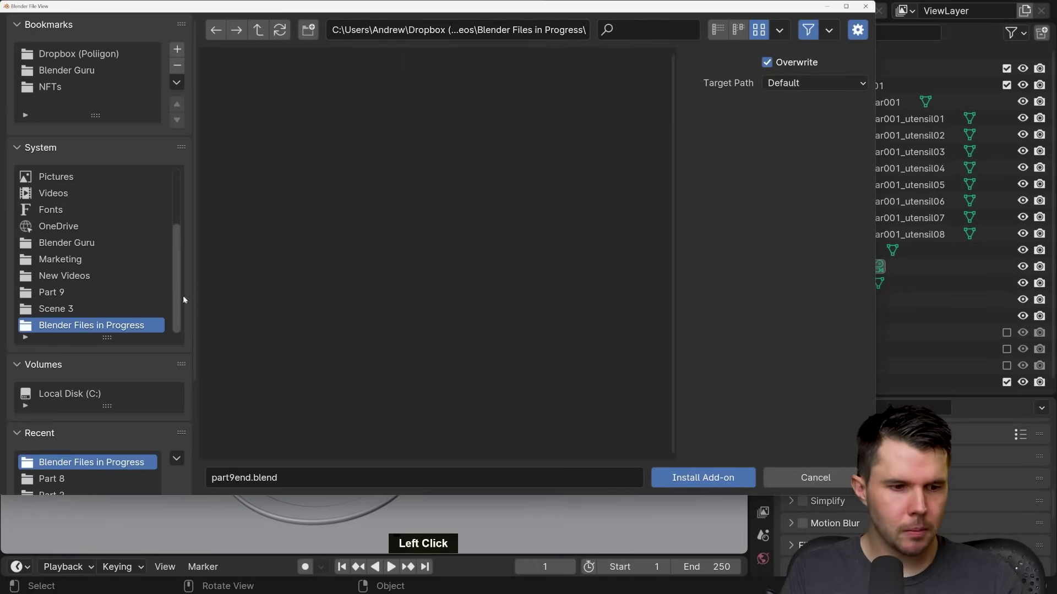
left_click(279, 99)
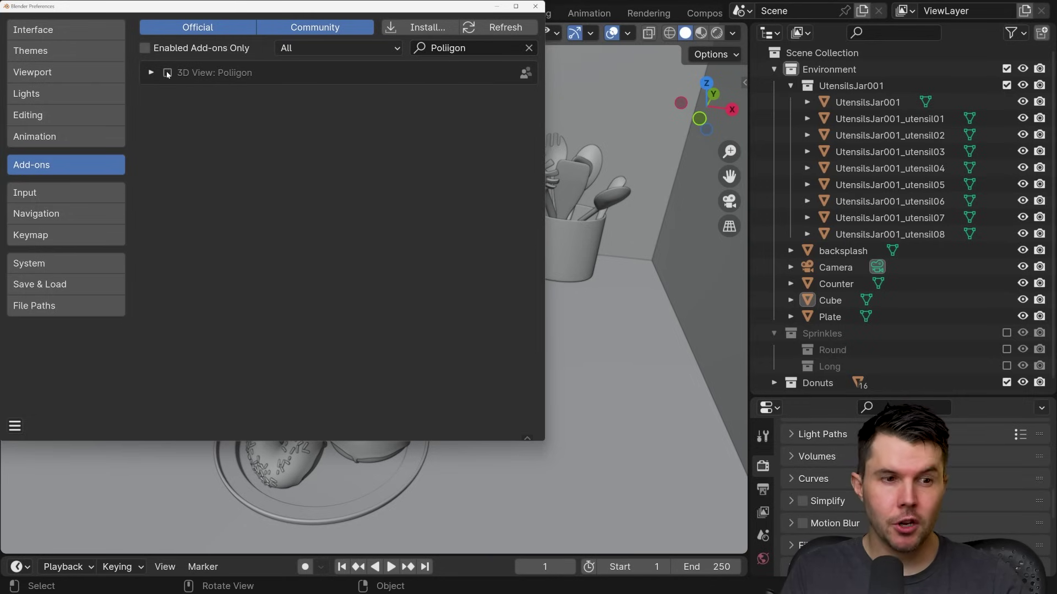
left_click(154, 75)
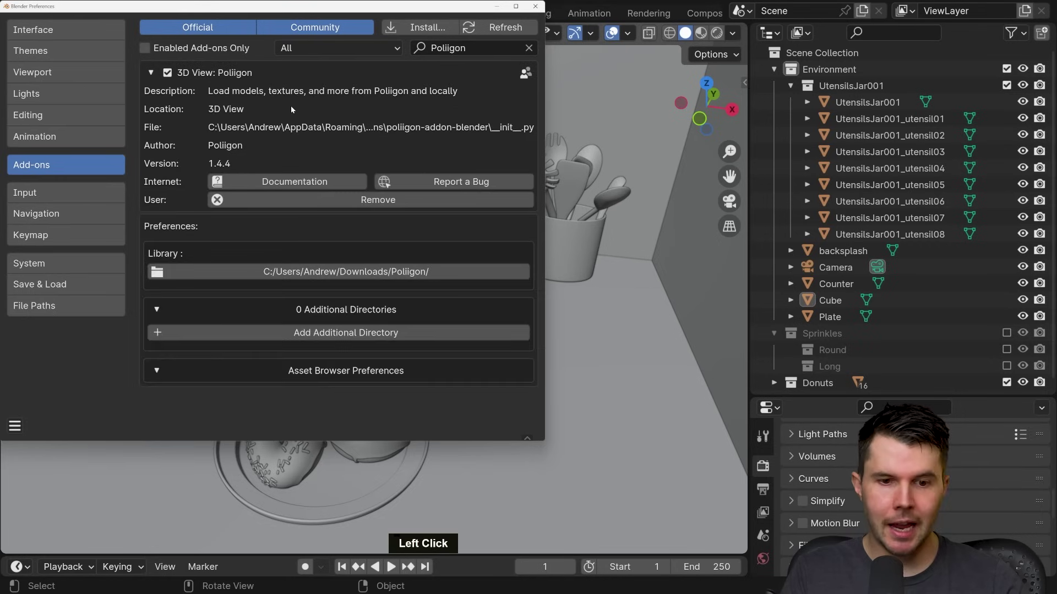
left_click(489, 242)
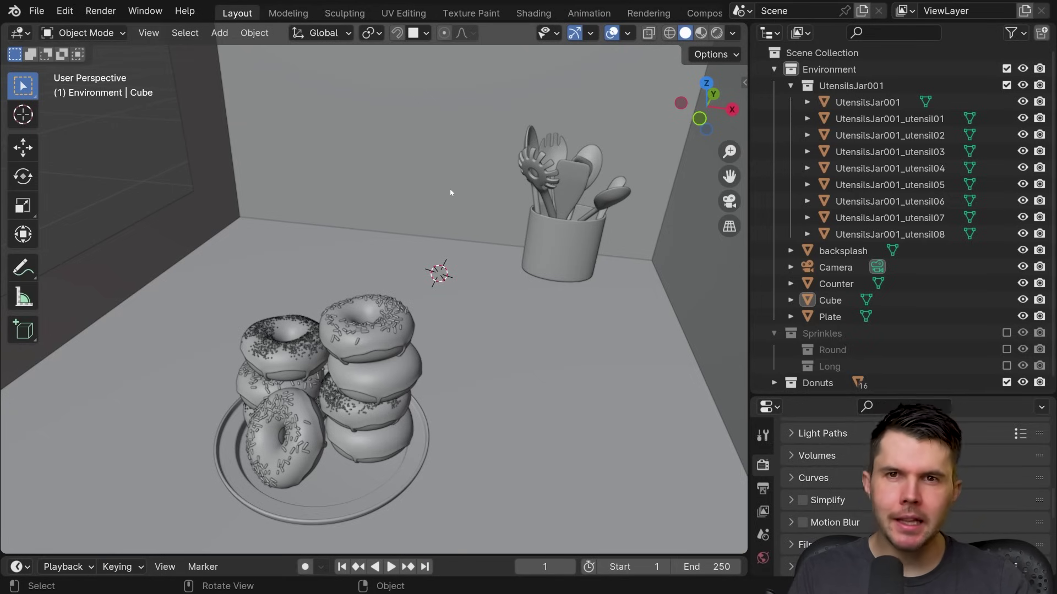
Step: Log in to the Poliigon panel via the browser as Andrew and start a library search
key("n")
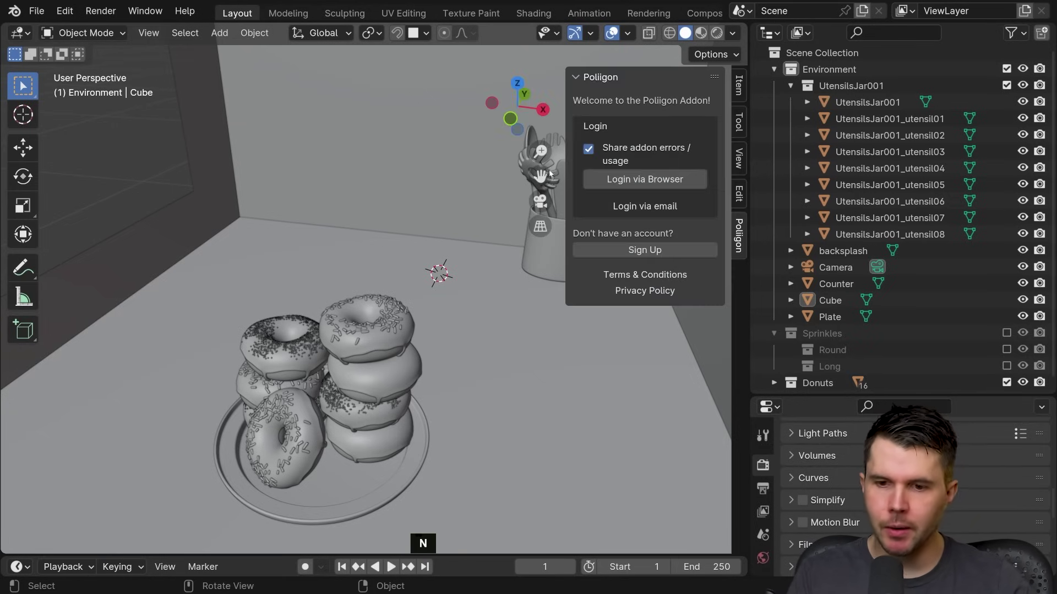
left_click(741, 244)
double_click(741, 247)
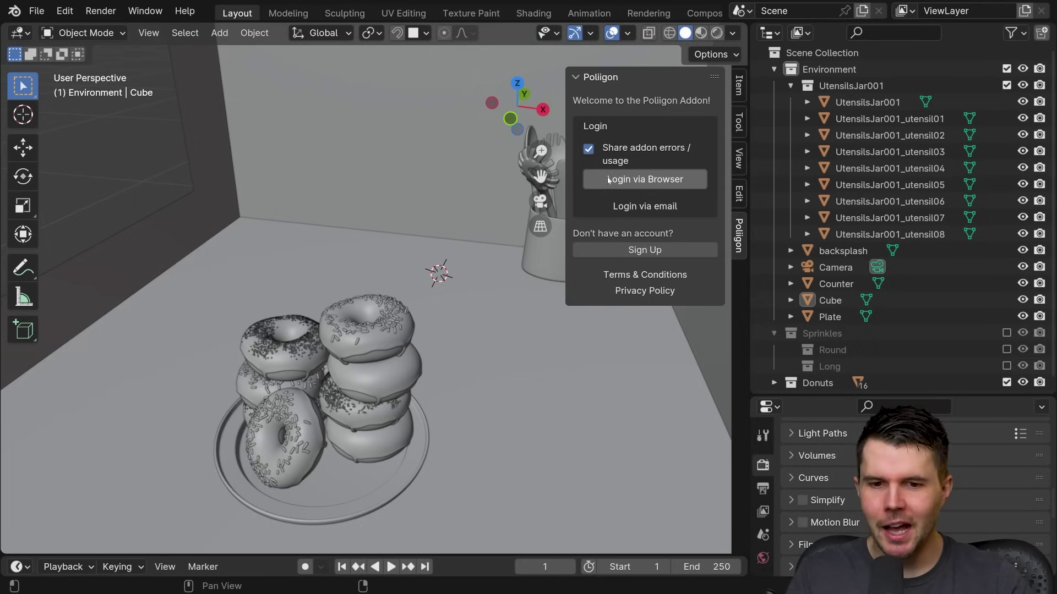
left_click(641, 186)
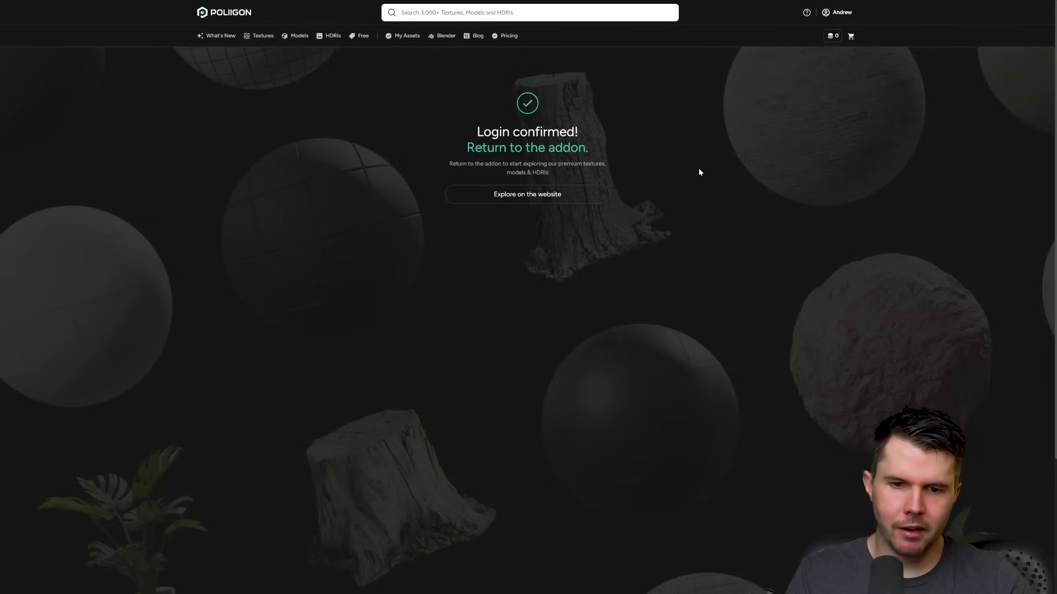
key("alt+Tab")
left_click(639, 147)
Step: Search the Poliigon library for 'free' and set the 3D cursor at the back-left counter corner
key("f")
key("r")
key("e")
key("Return")
middle_click(666, 398)
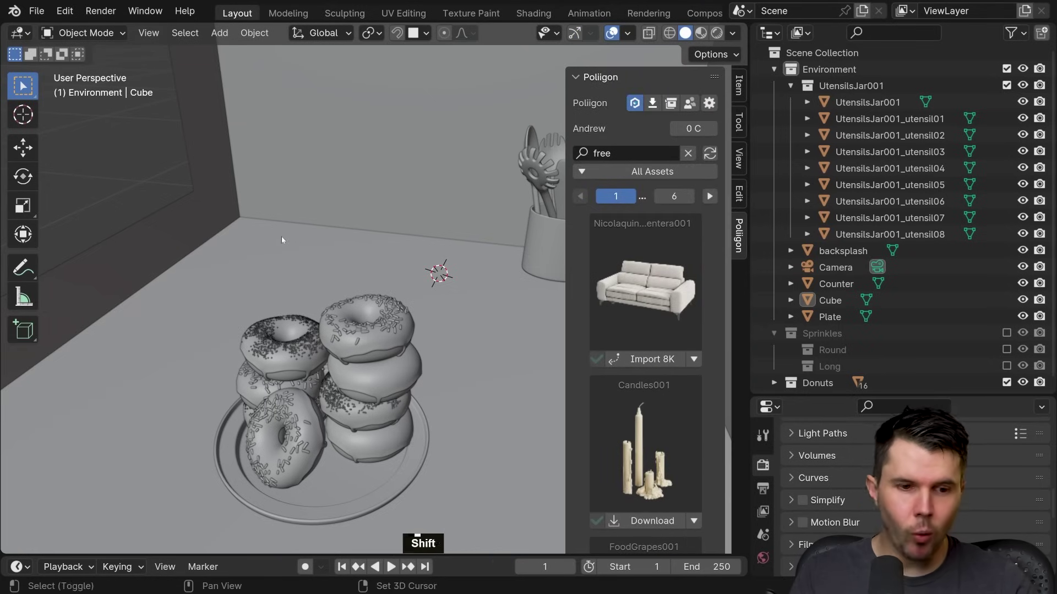
right_click(262, 238)
middle_click(274, 240)
Step: Clear the search and browse the Models > Vegetation category of potted plants
left_click(663, 181)
double_click(663, 175)
left_click(654, 187)
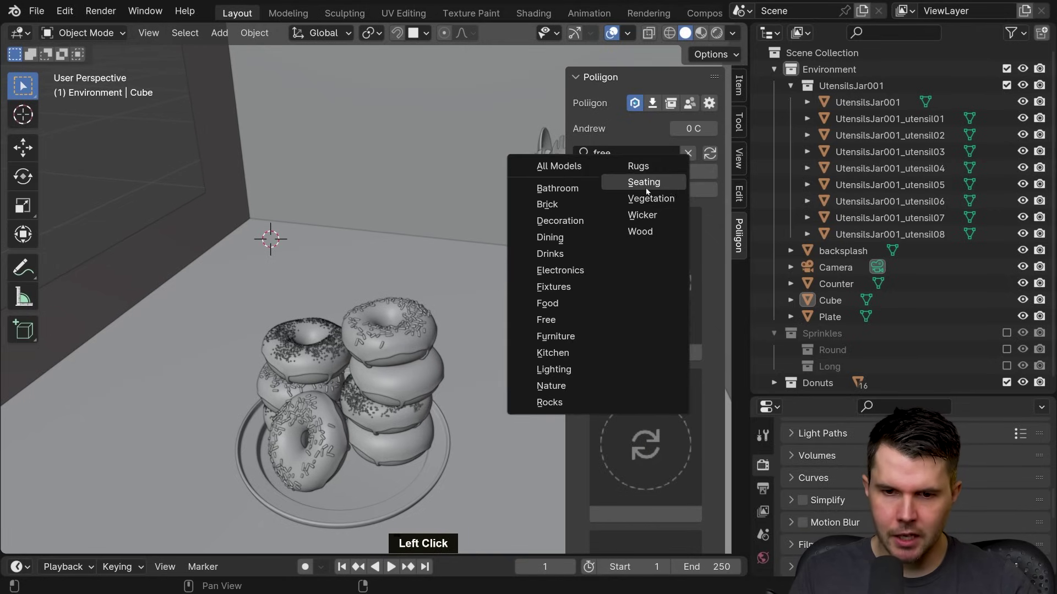
middle_click(681, 301)
scroll("up", 3)
left_click(708, 236)
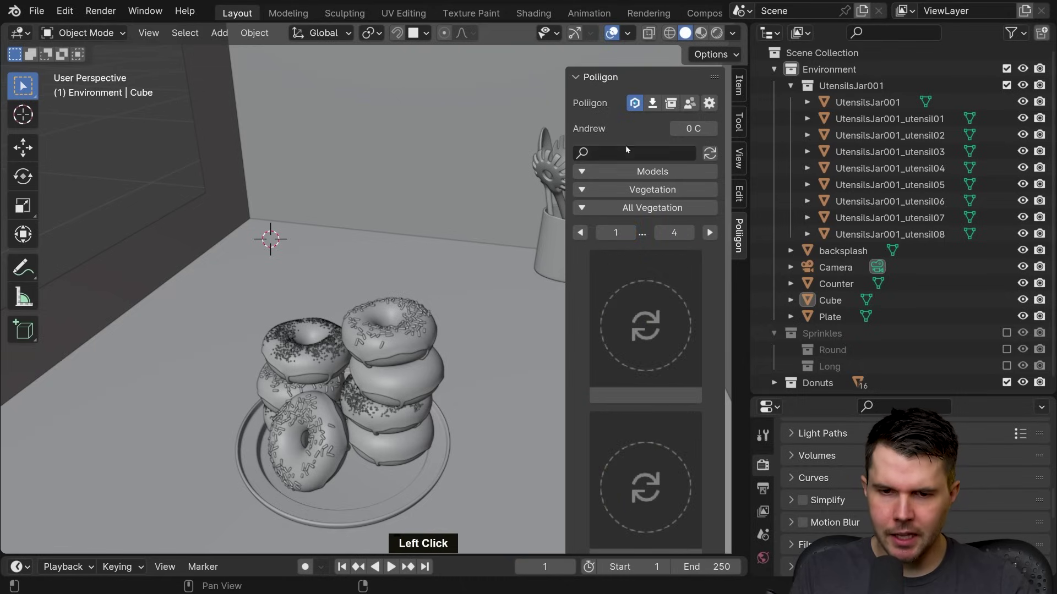
middle_click(676, 390)
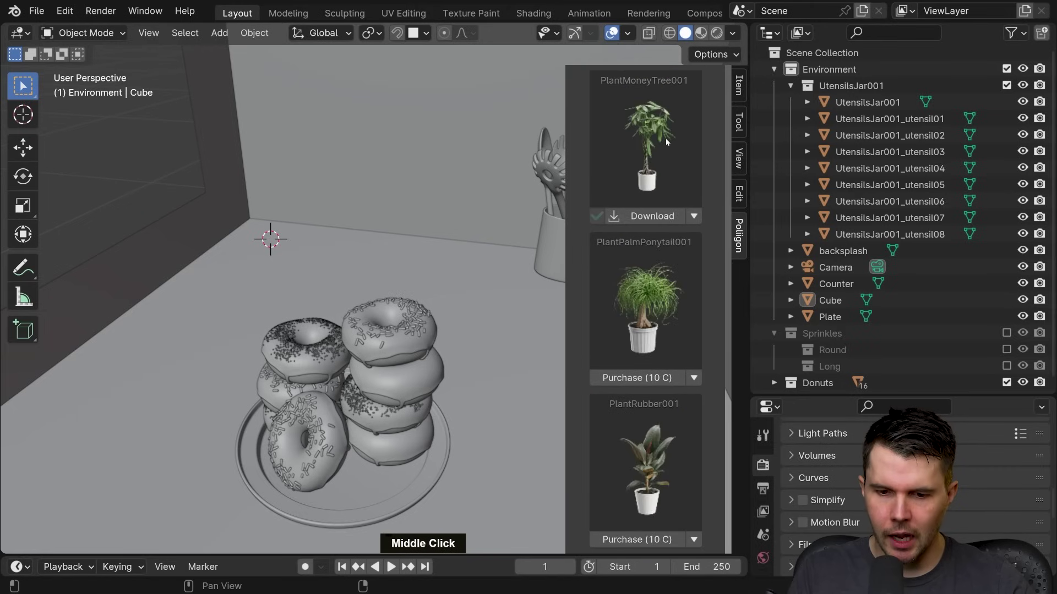
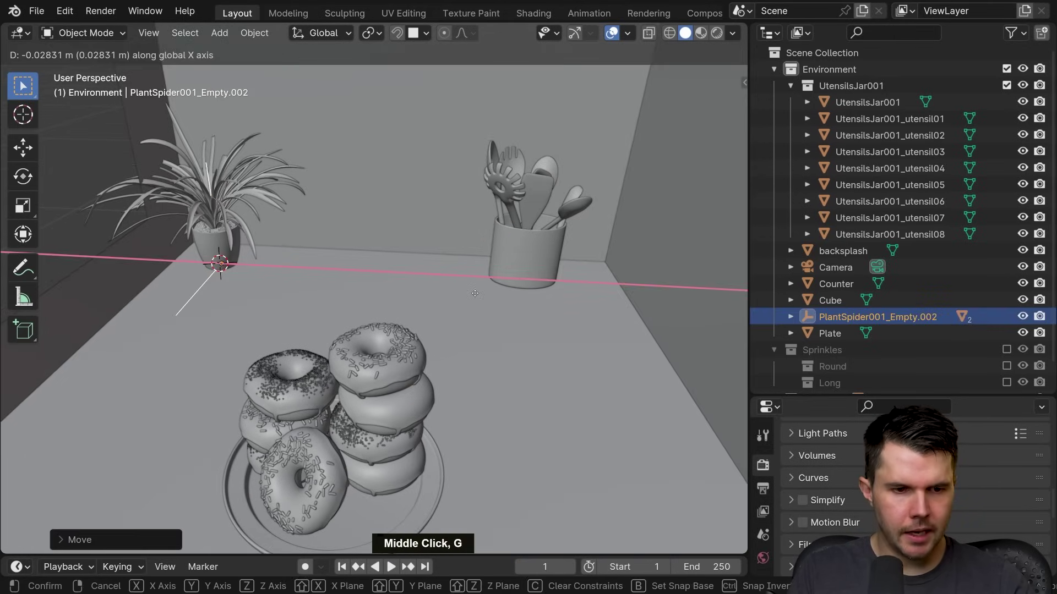
Step: Confirm the spider plant's spot behind the donuts and check it through the camera view
key("alt+a")
left_click(477, 294)
key("alt+a")
middle_click(617, 117)
middle_click(618, 108)
key("ctrl+m")
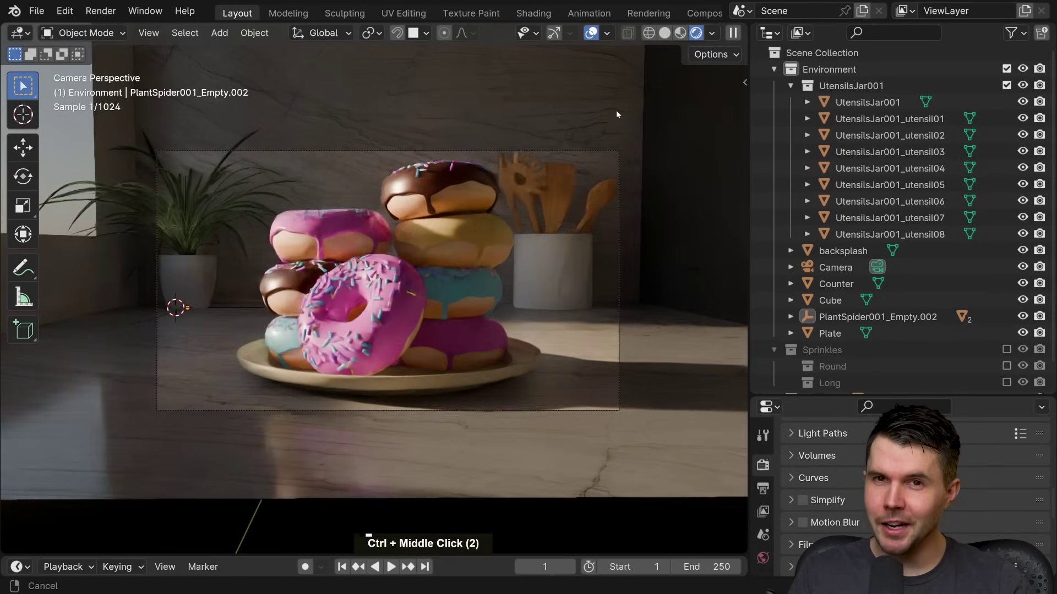
middle_click(618, 110)
middle_click(628, 108)
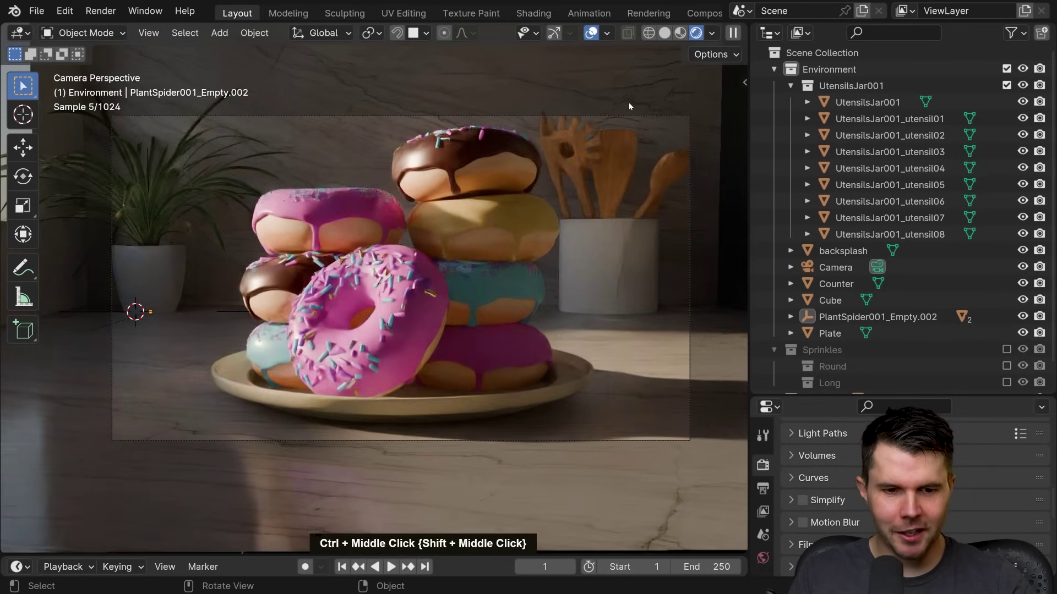
middle_click(633, 117)
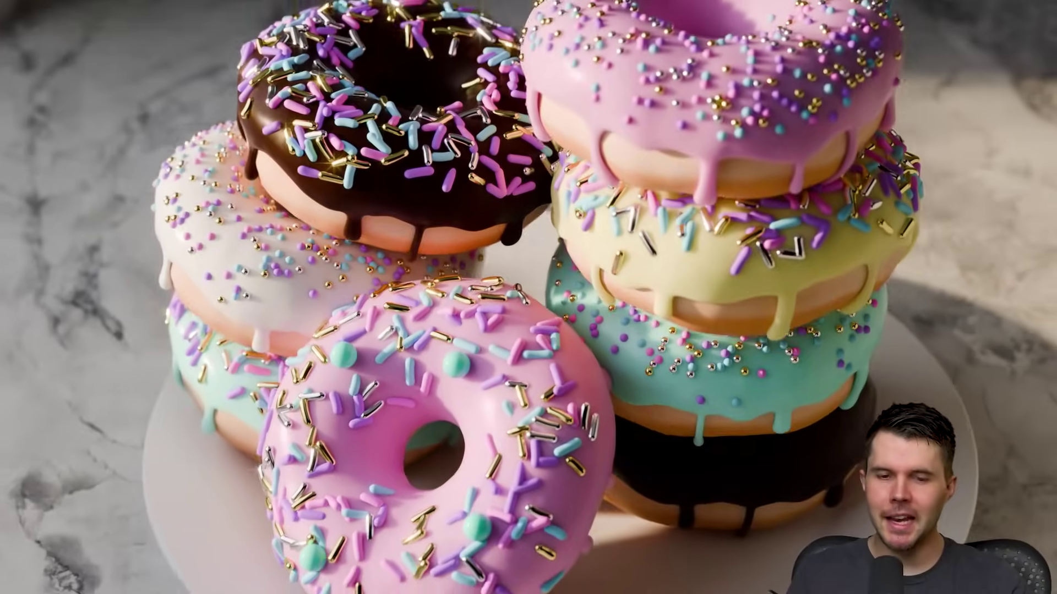